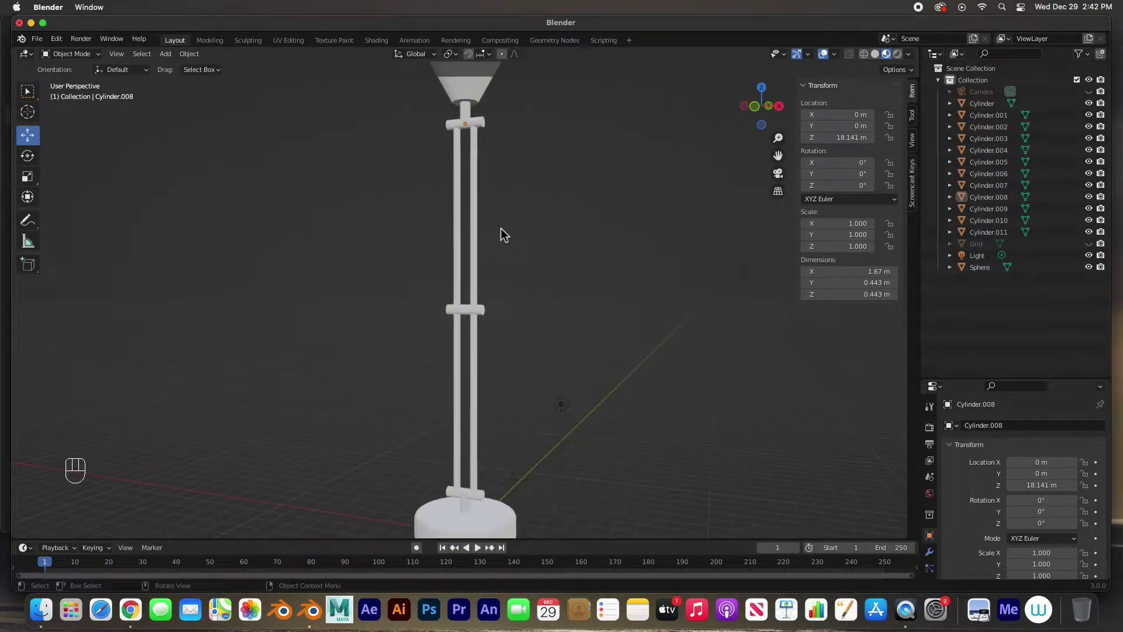
- From front view, select the shade pieces plus the top joint and bring up Ctrl+P parenting
key("KP_1")
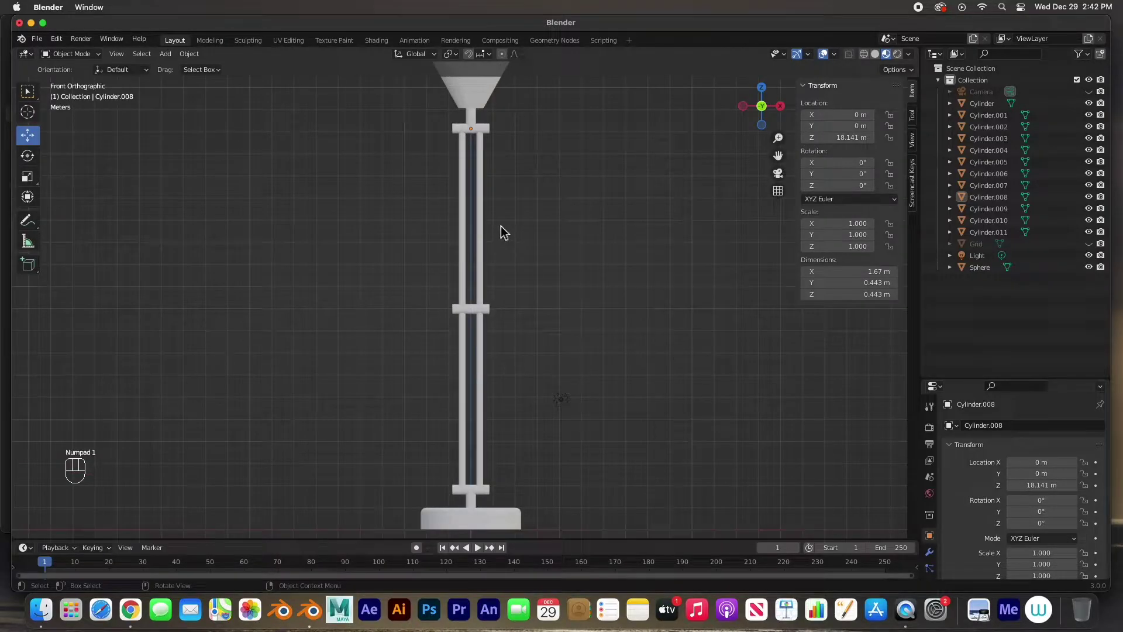
left_click_drag(512, 178, 499, 353)
left_click_drag(351, 159, 517, 295)
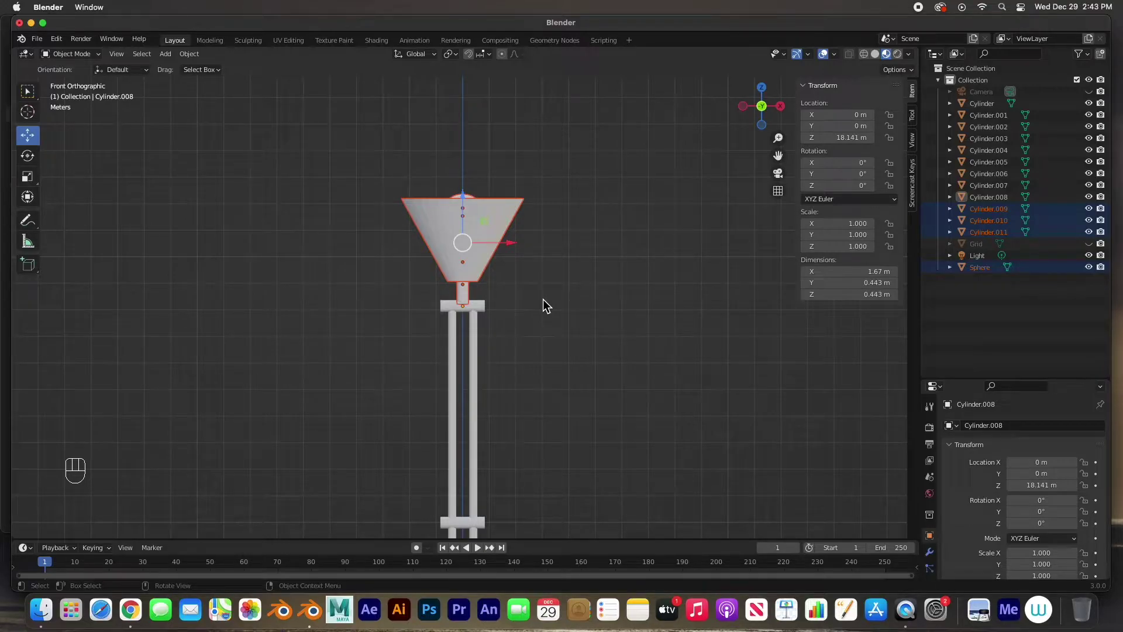
left_click_drag(380, 182, 535, 299)
left_click(489, 314)
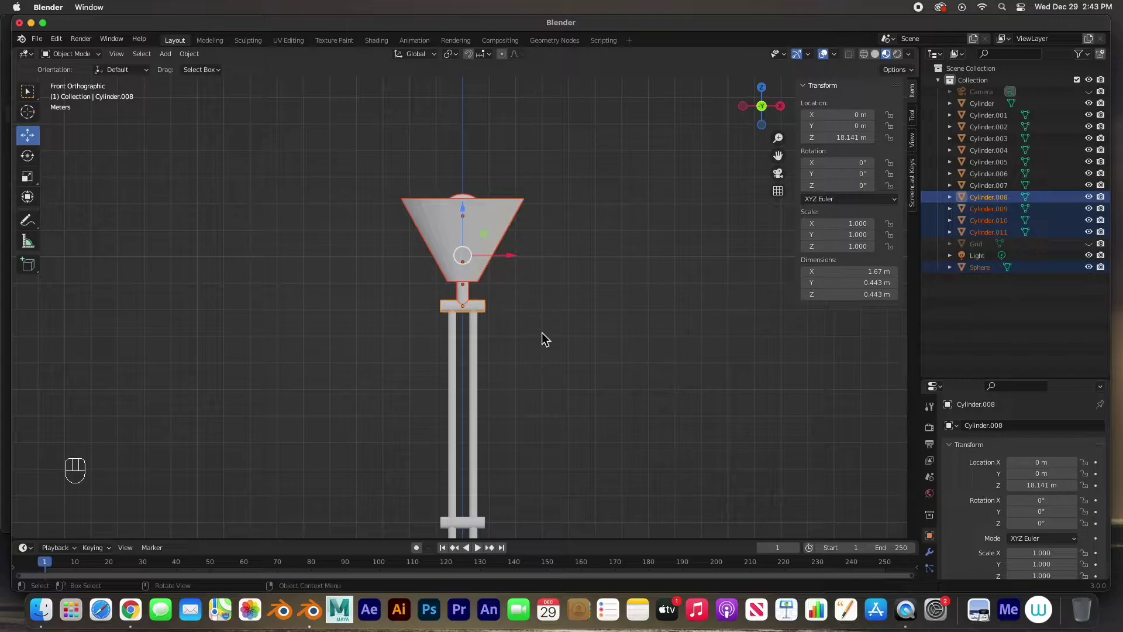
key("super+p")
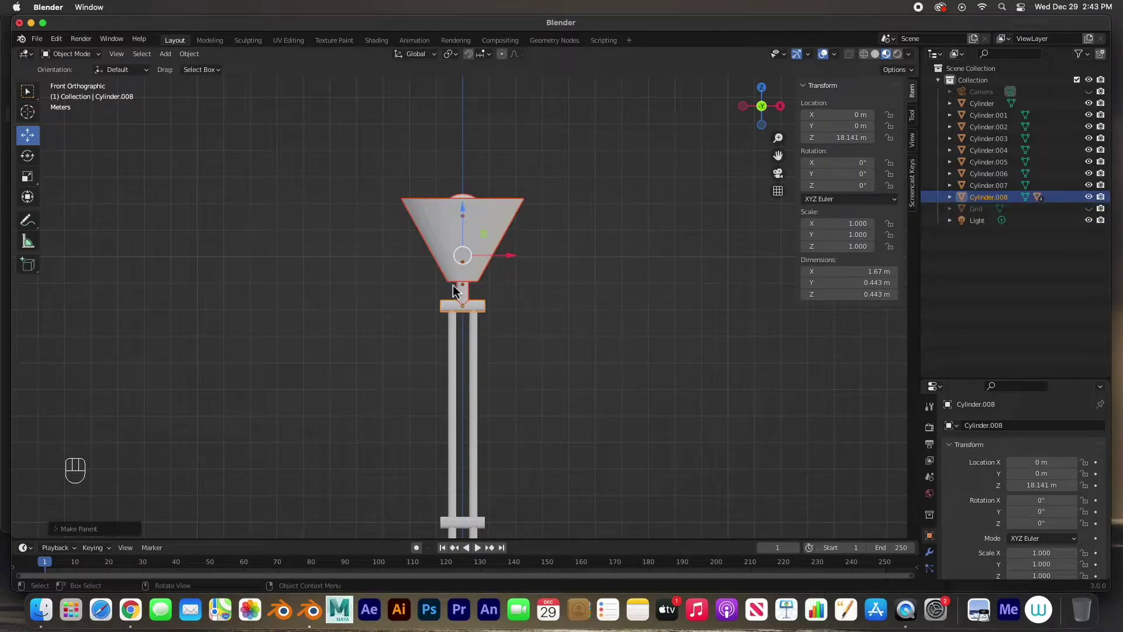
- Parent the middle pair of arms to the middle joint, keeping transforms
left_click_drag(420, 380, 507, 450)
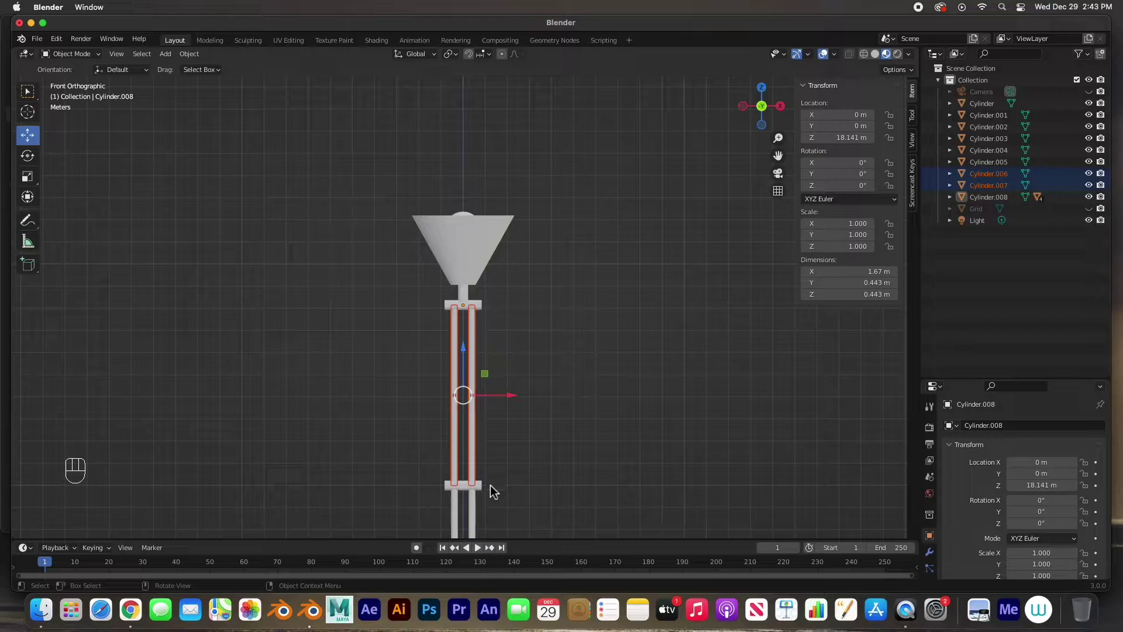
left_click(487, 494)
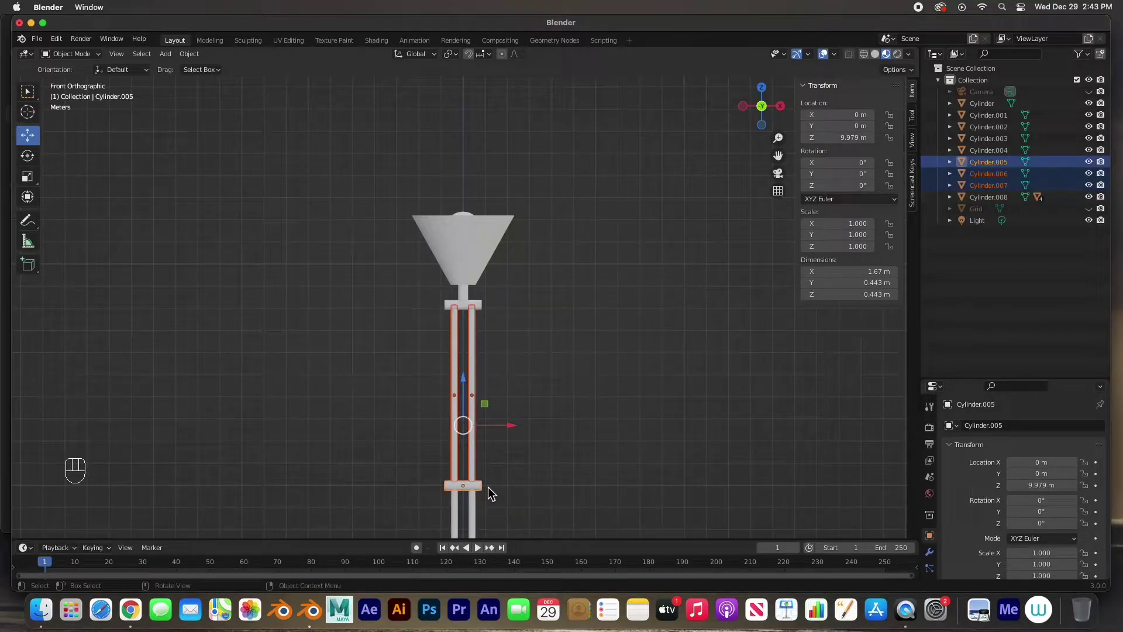
key("super+p")
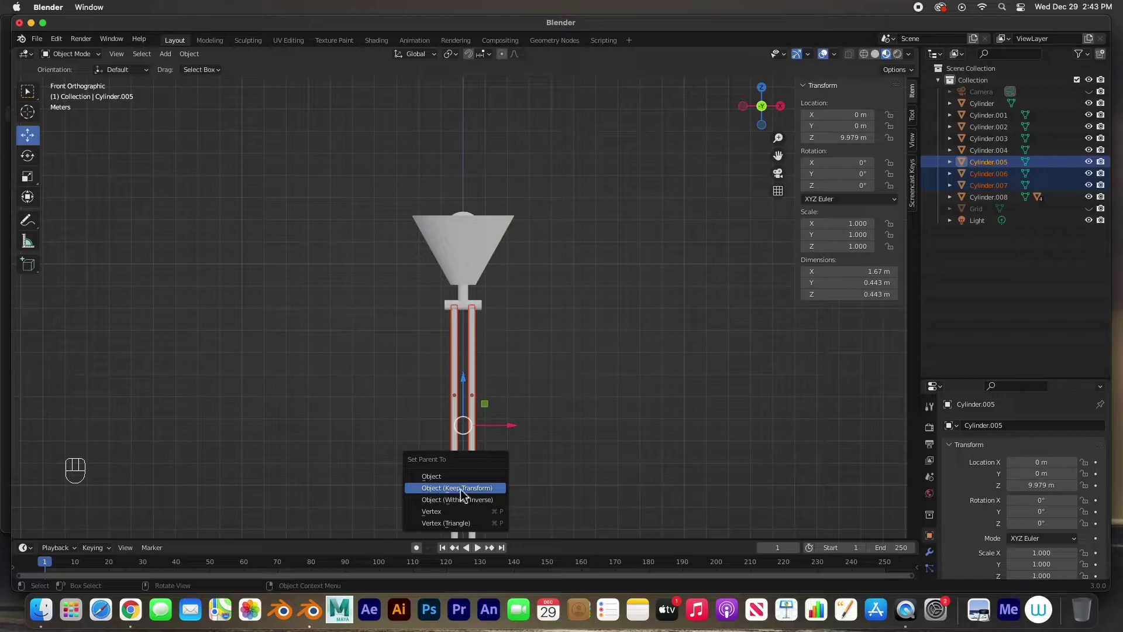
- Parent the lower pair of arms to the lower joint
left_click_drag(563, 489, 548, 303)
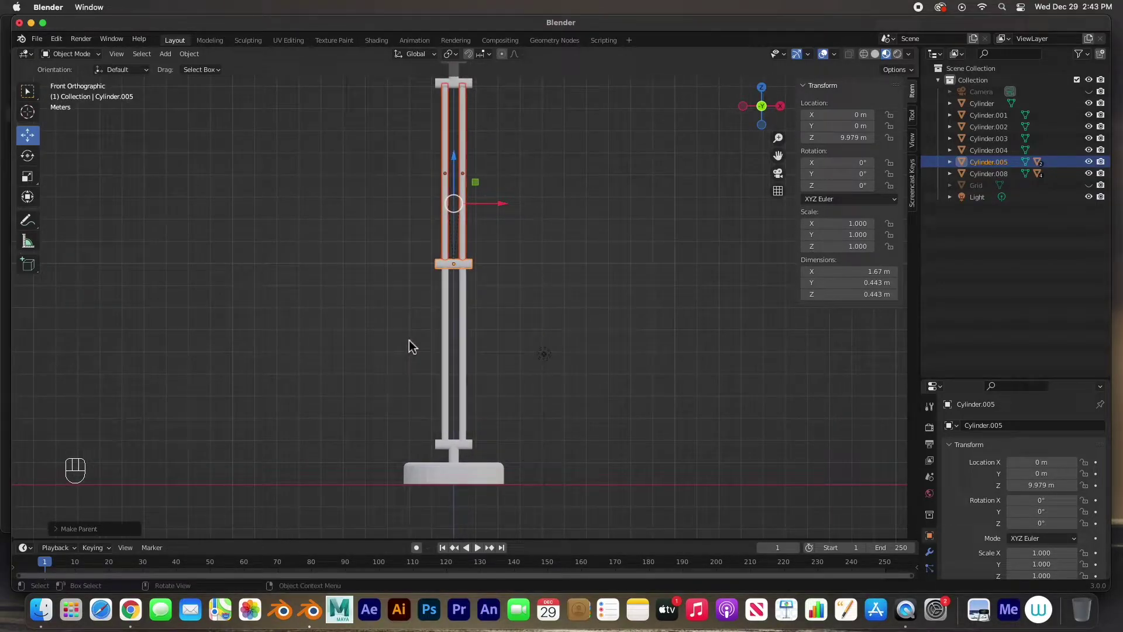
left_click_drag(421, 346, 508, 383)
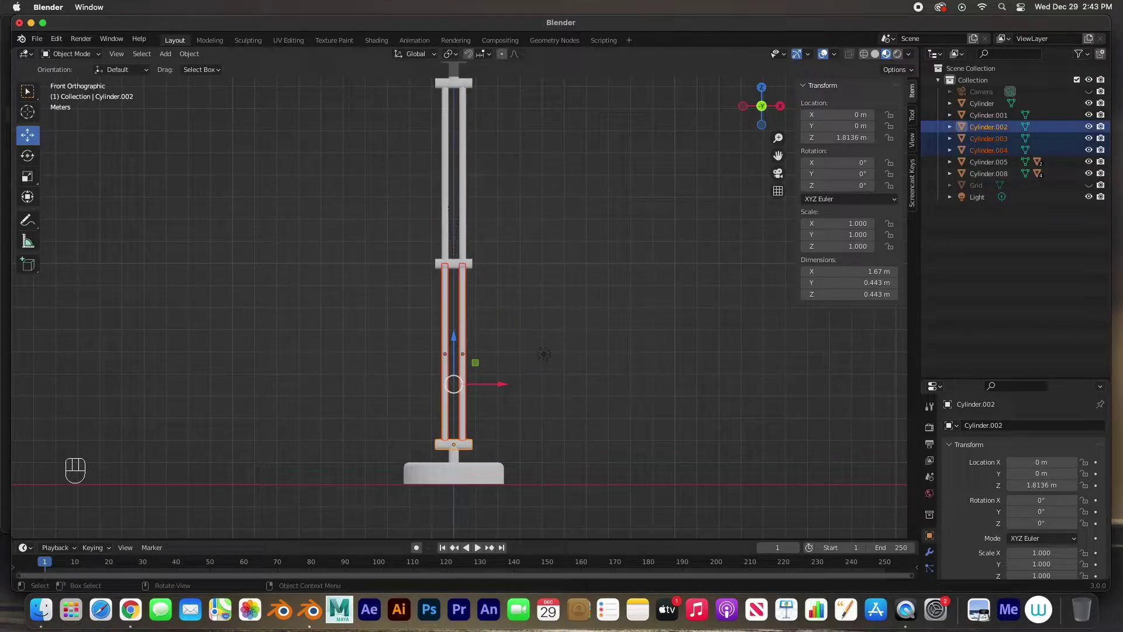
key("super+p")
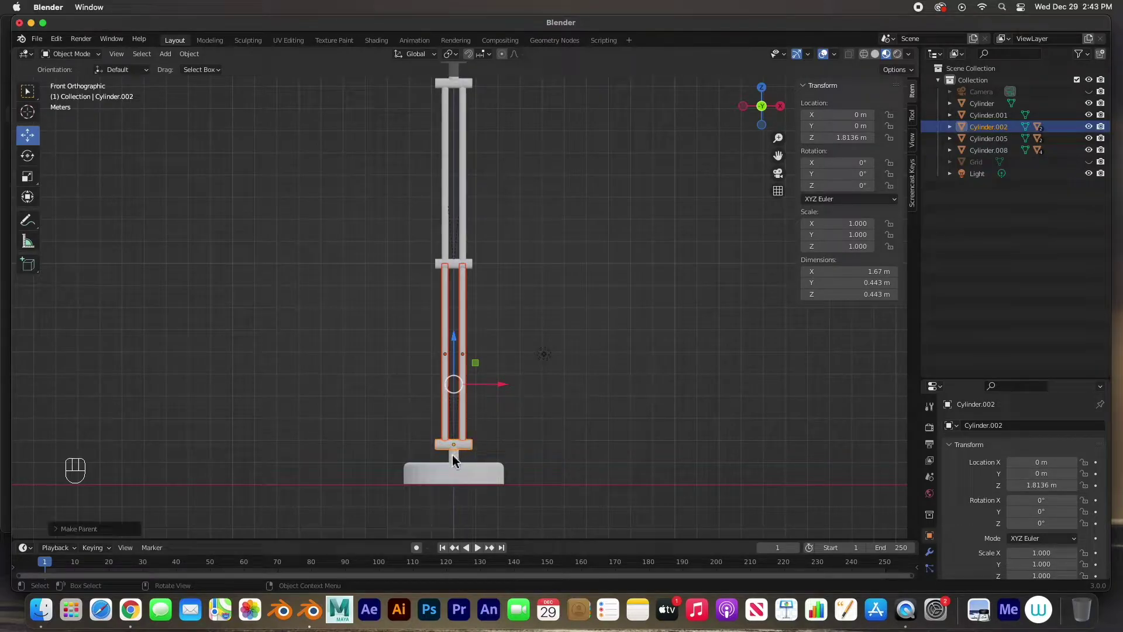
- Parent the bottom joint to the base Cylinder, keeping transforms
left_click(457, 460)
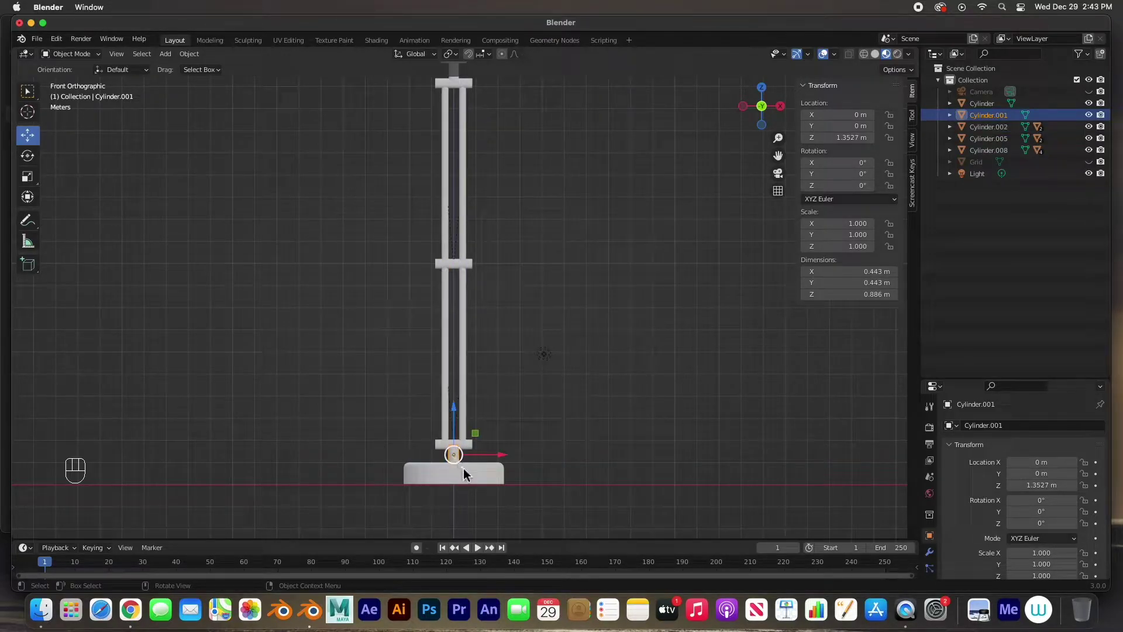
left_click(505, 484)
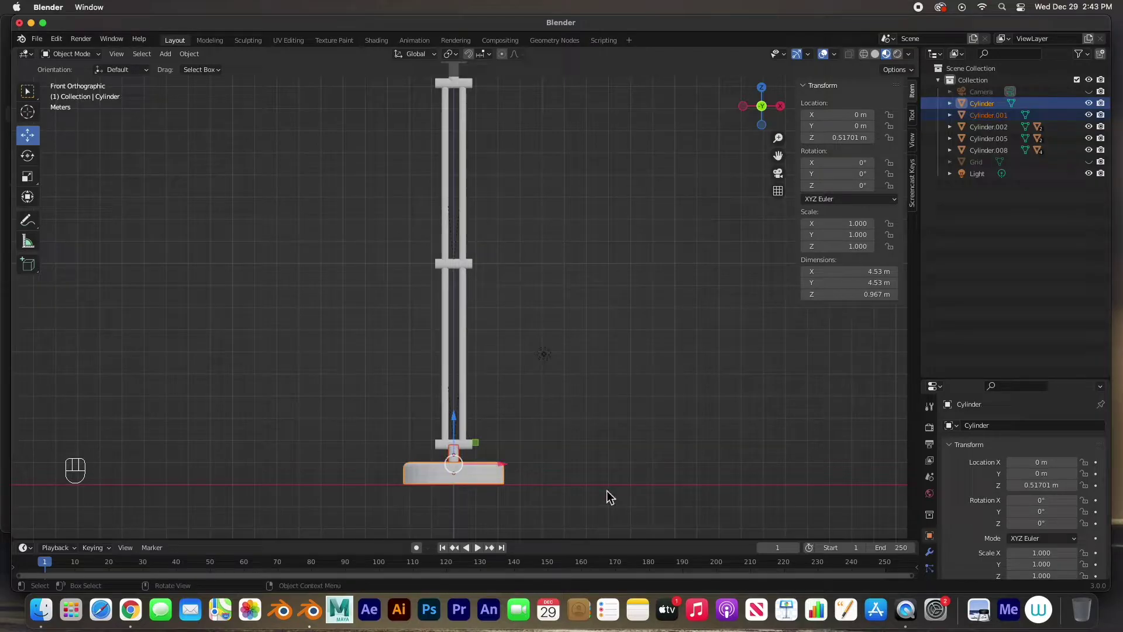
key("super+p")
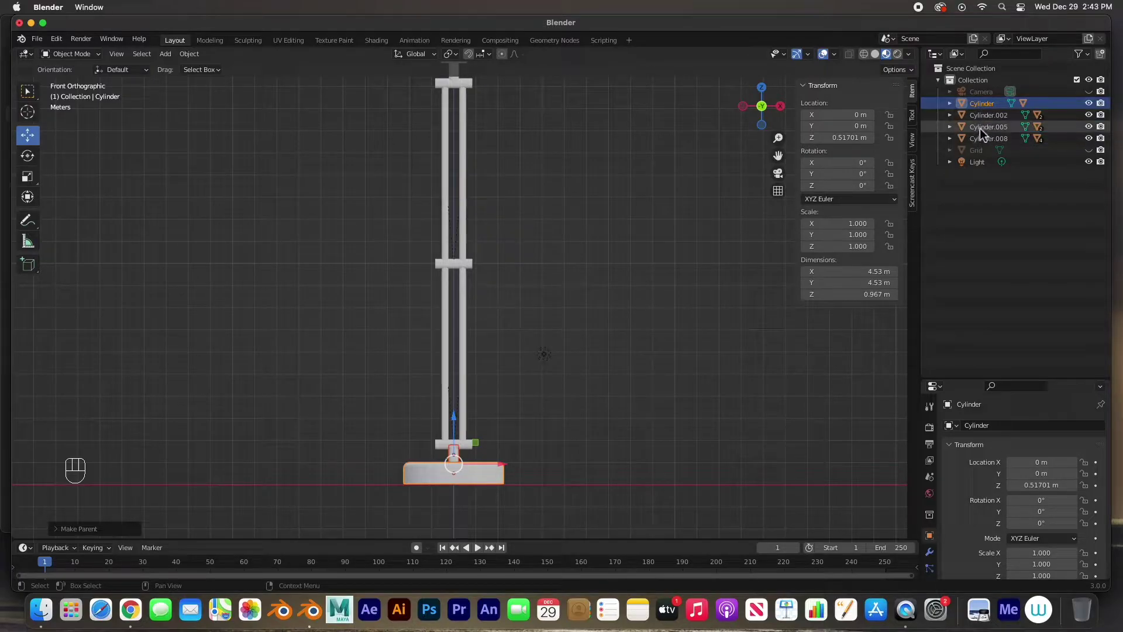
left_click(609, 246)
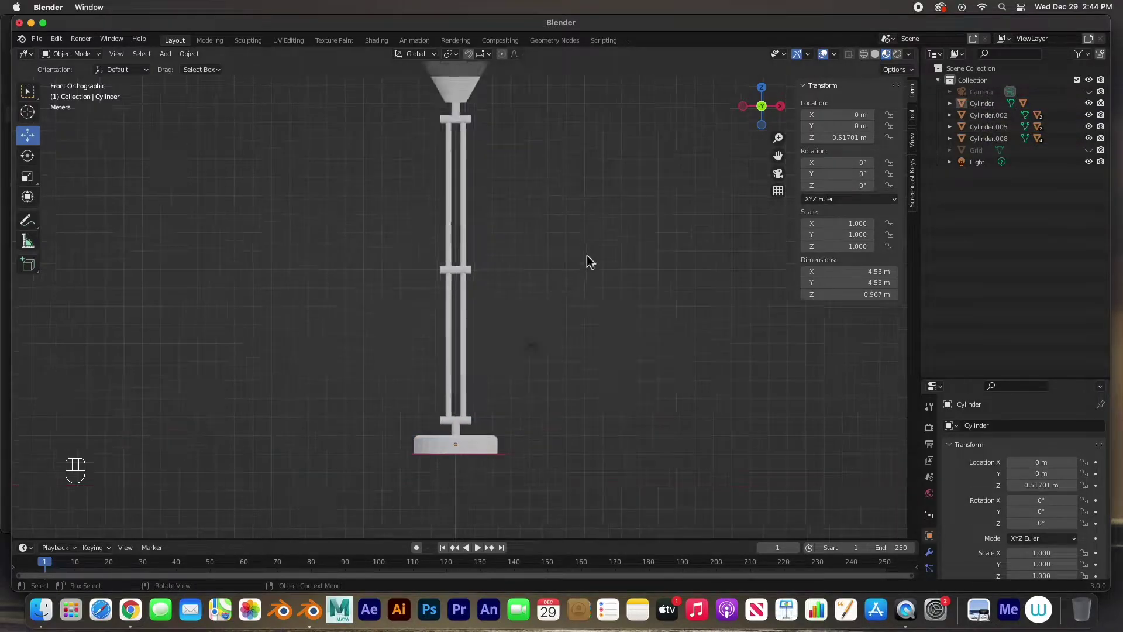
left_click_drag(590, 256, 569, 251)
left_click(569, 251)
left_click(499, 209)
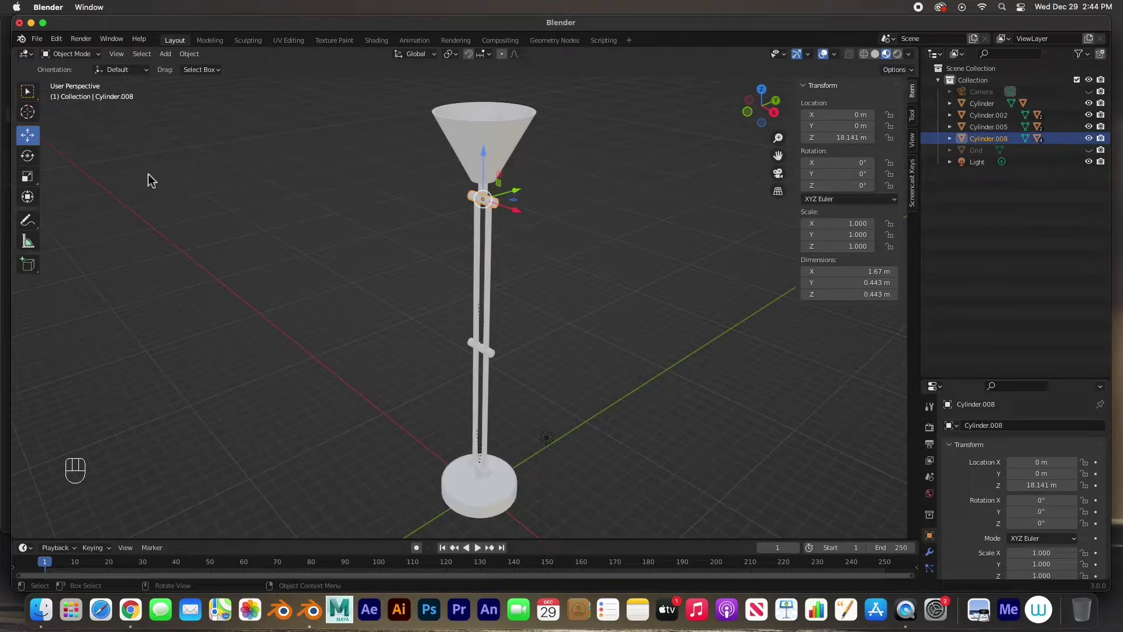
left_click(33, 162)
left_click_drag(467, 177, 455, 237)
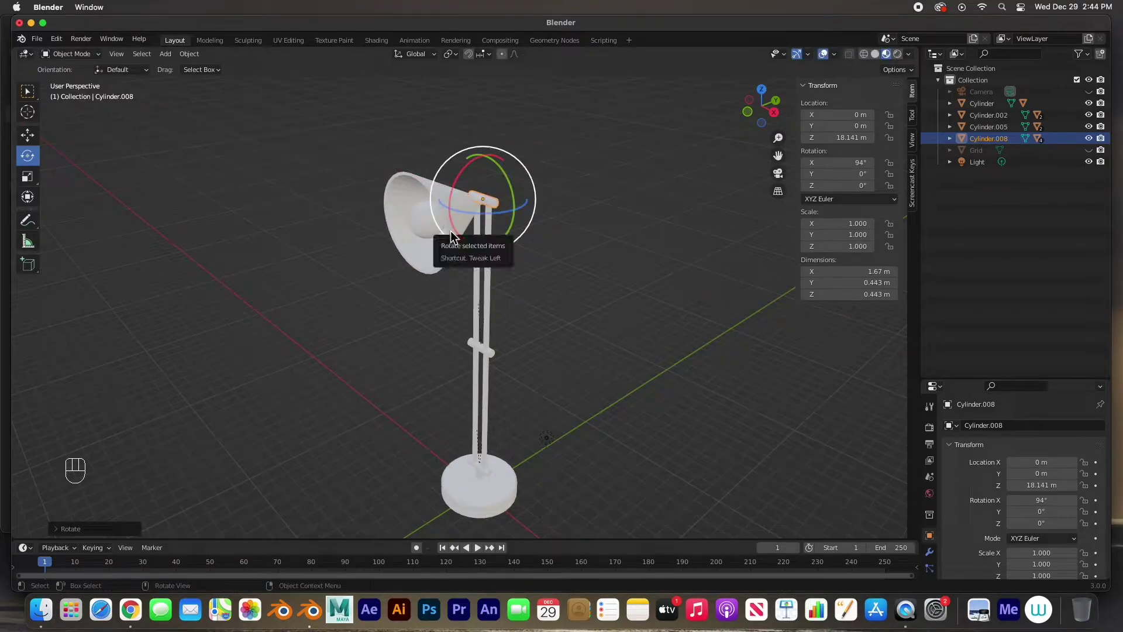
key("super+z")
left_click(499, 359)
left_click_drag(473, 327, 460, 344)
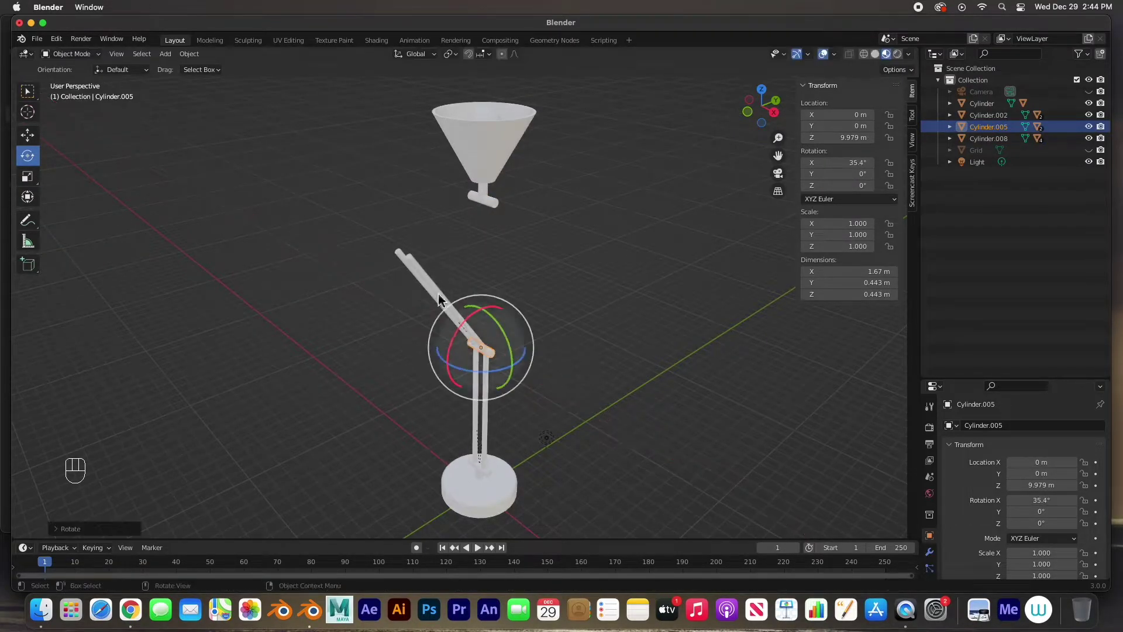
left_click_drag(375, 246, 435, 278)
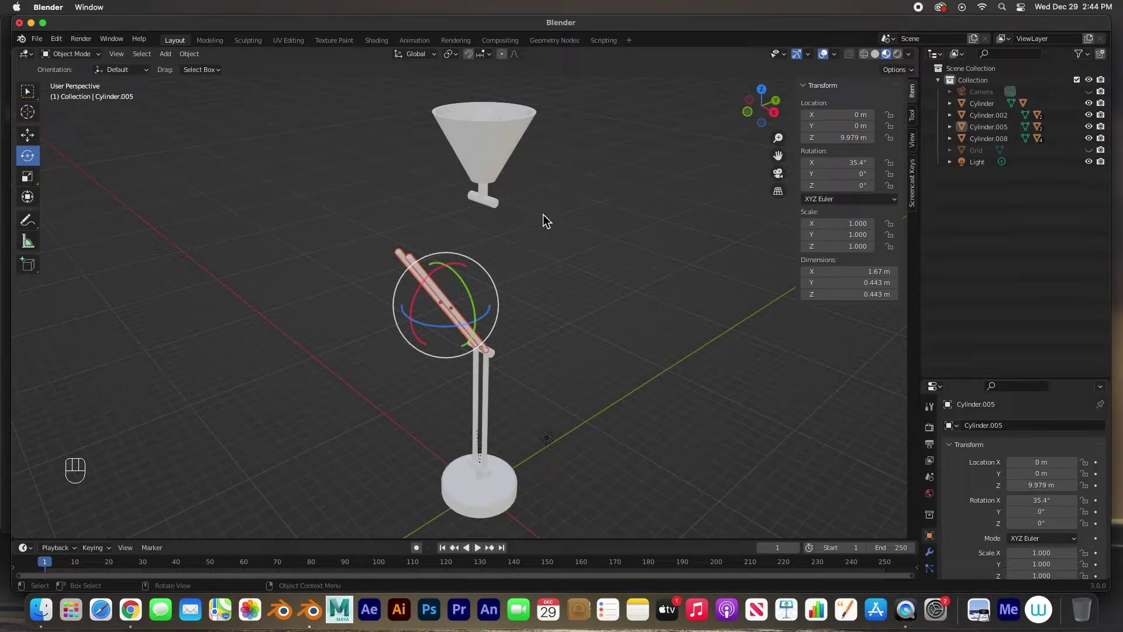
key("super+z")
key("super+z")
left_click(547, 221)
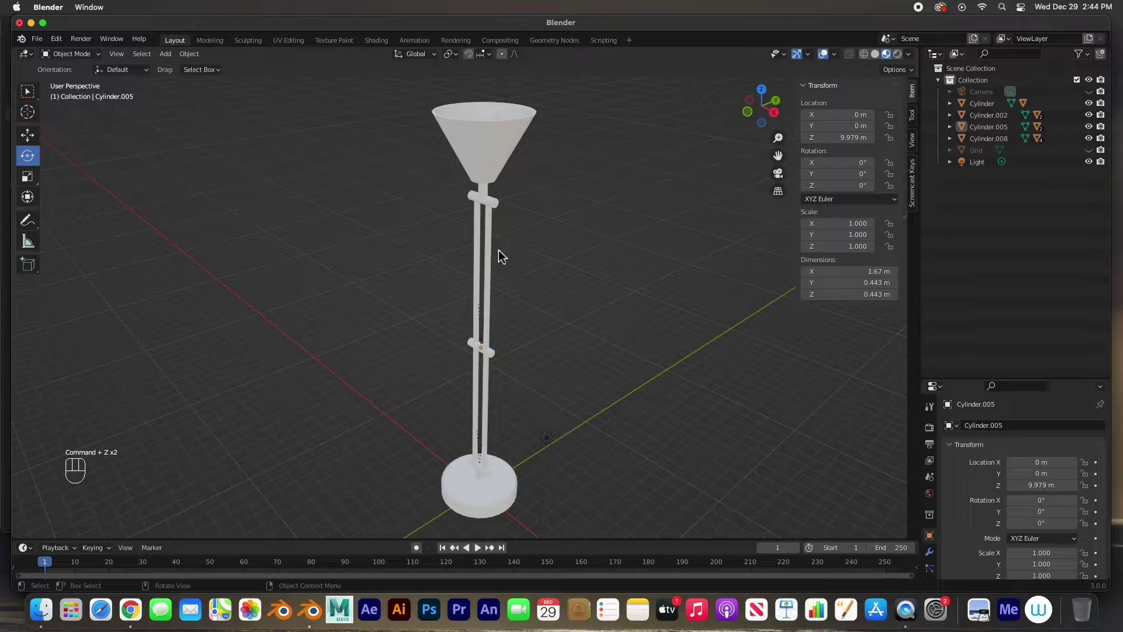
- Parent the top joint to the middle joint
left_click(502, 209)
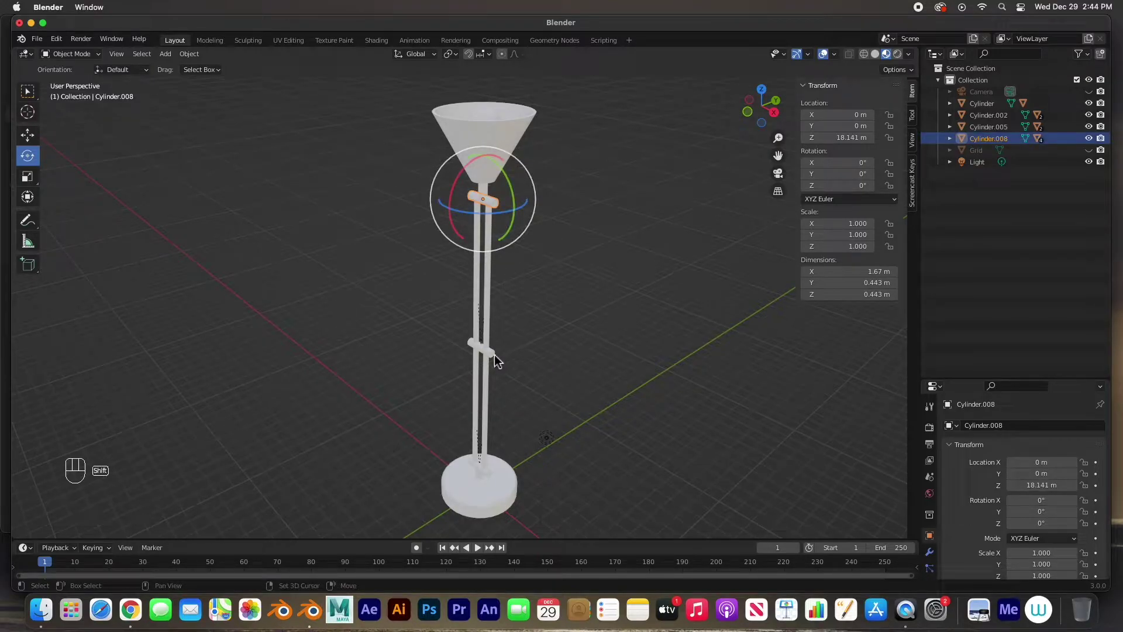
left_click(499, 361)
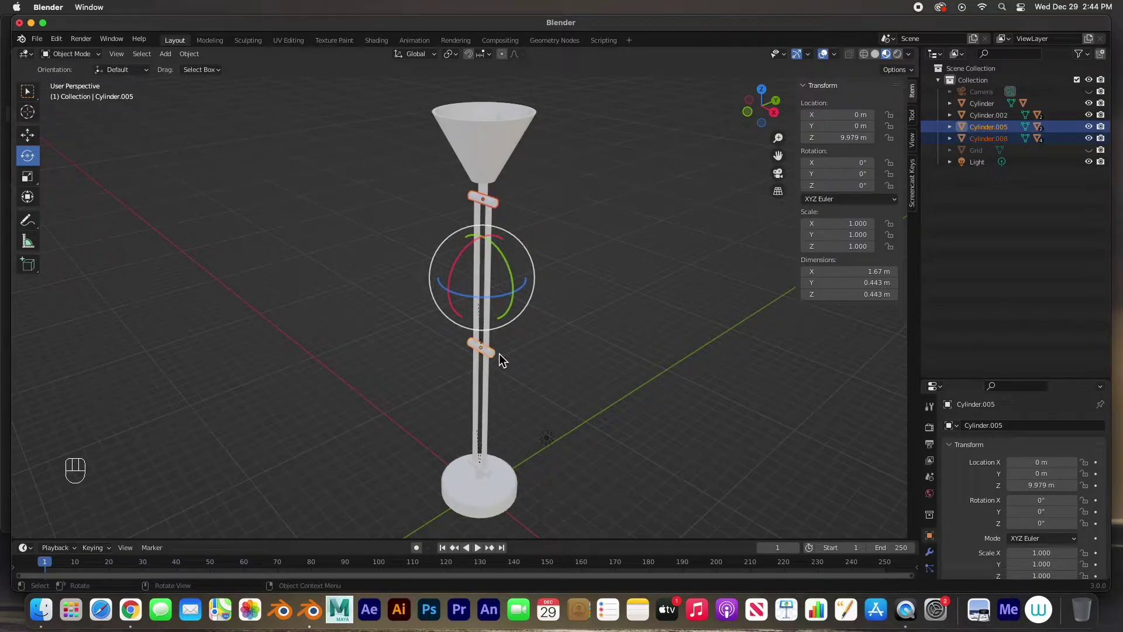
key("super+p")
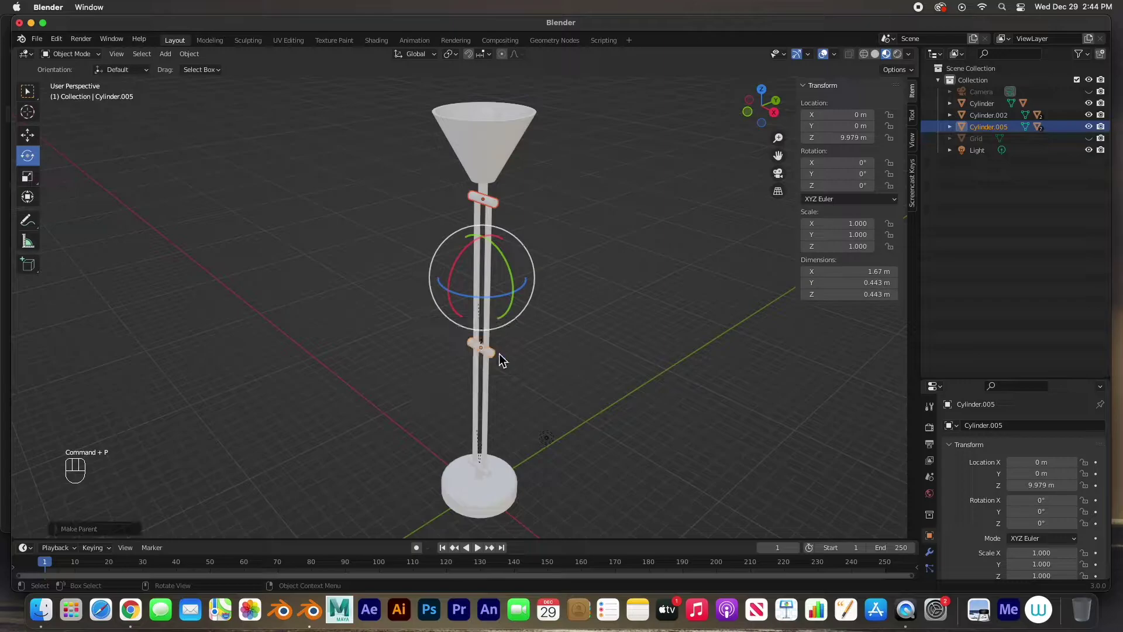
- Parent the middle joint to the lower joint
left_click(499, 358)
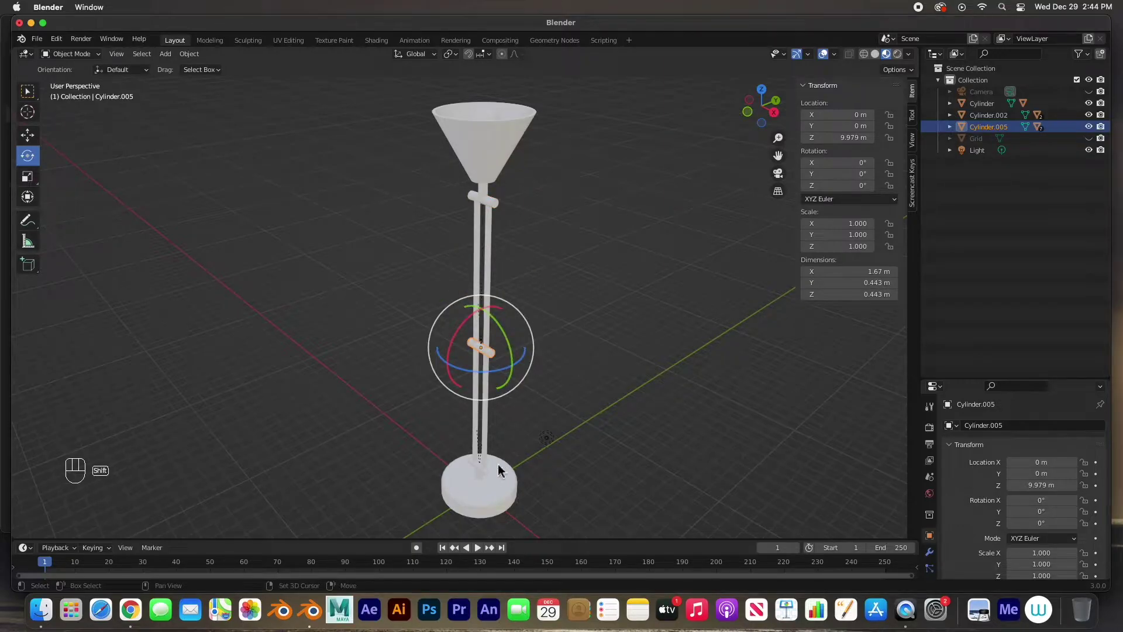
left_click(502, 476)
left_click_drag(499, 457, 512, 365)
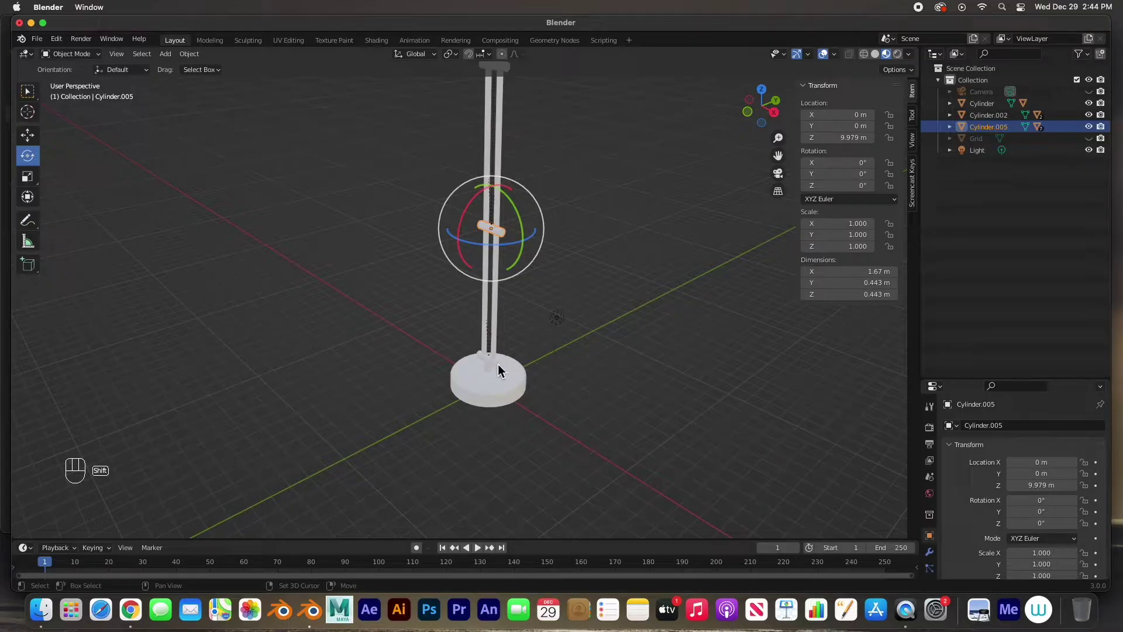
left_click(502, 371)
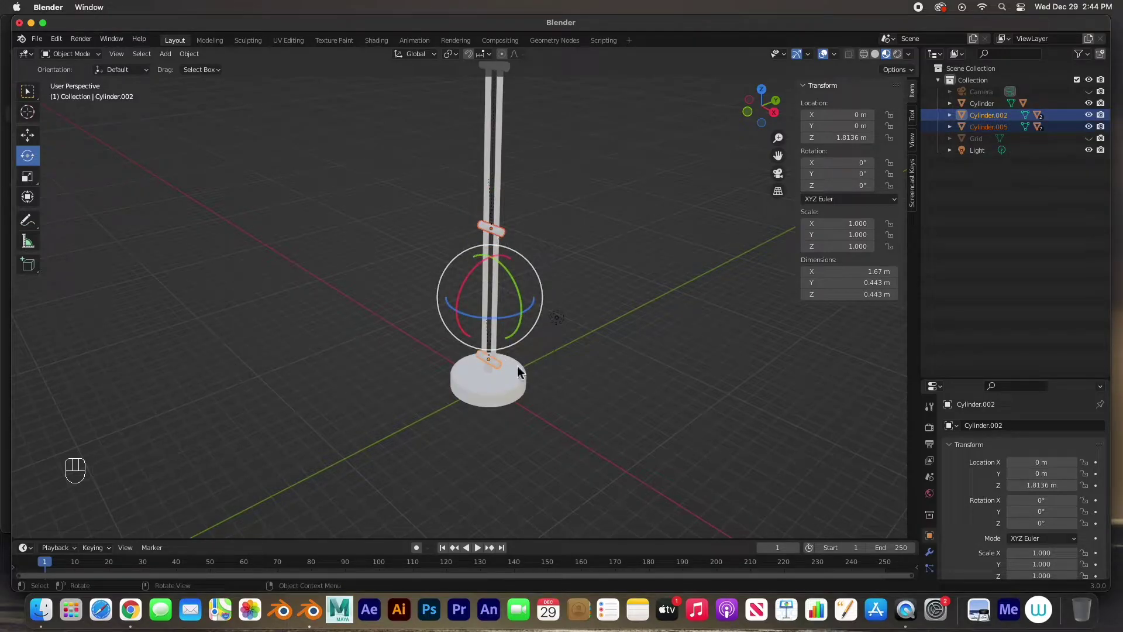
key("super+p")
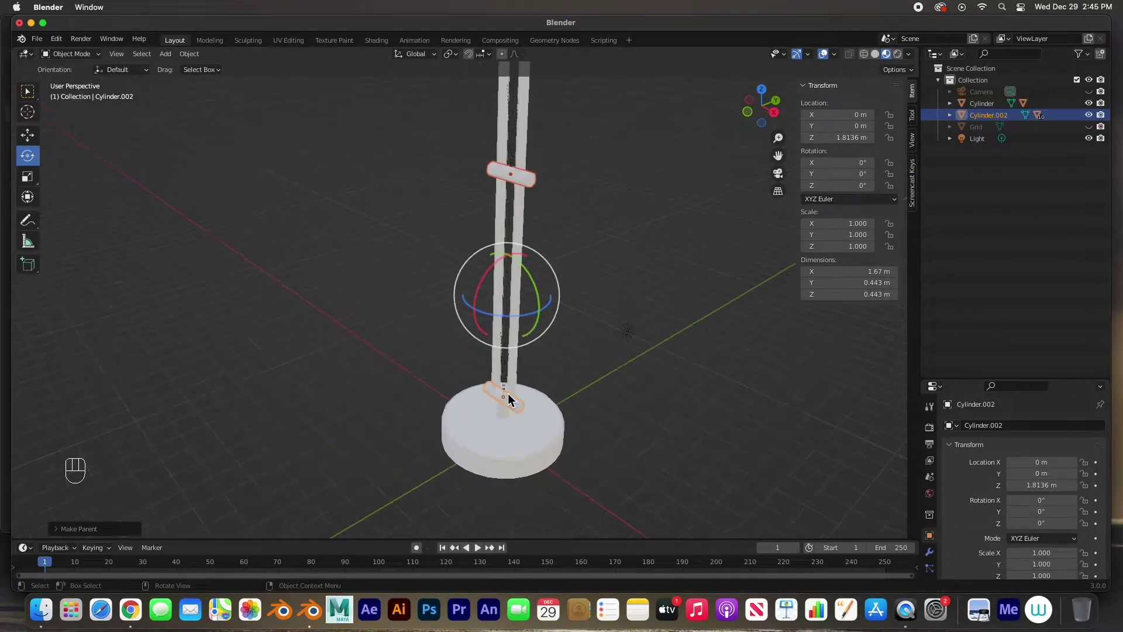
- Parent the lower joint Cylinder.002 to the base Cylinder so the hierarchy hangs from the base
left_click_drag(545, 460, 520, 247)
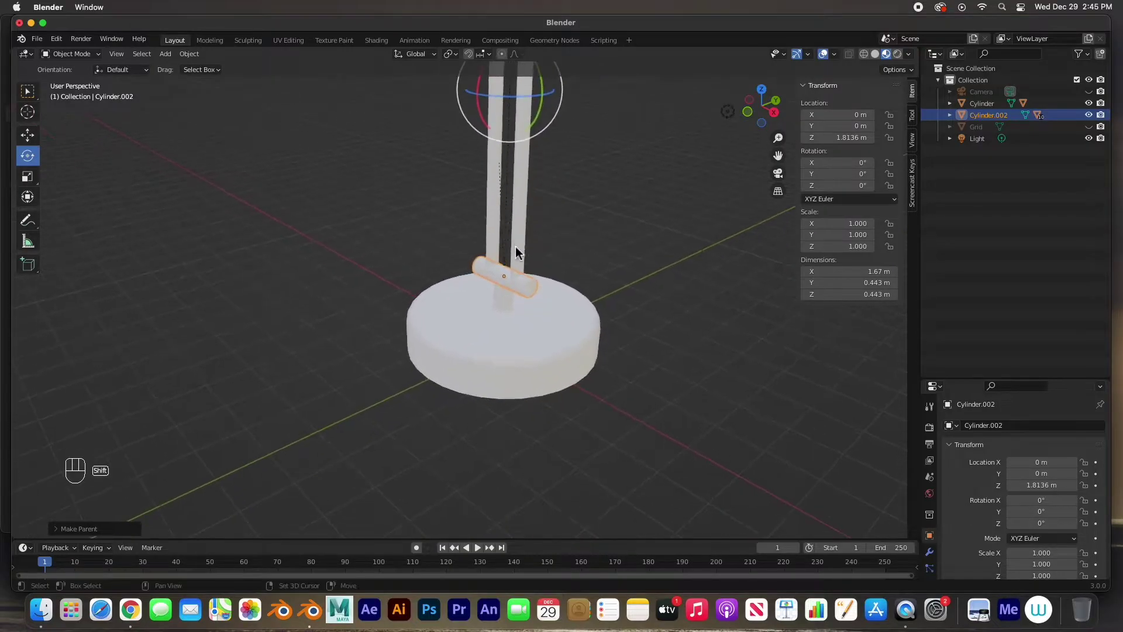
left_click(608, 272)
left_click(531, 289)
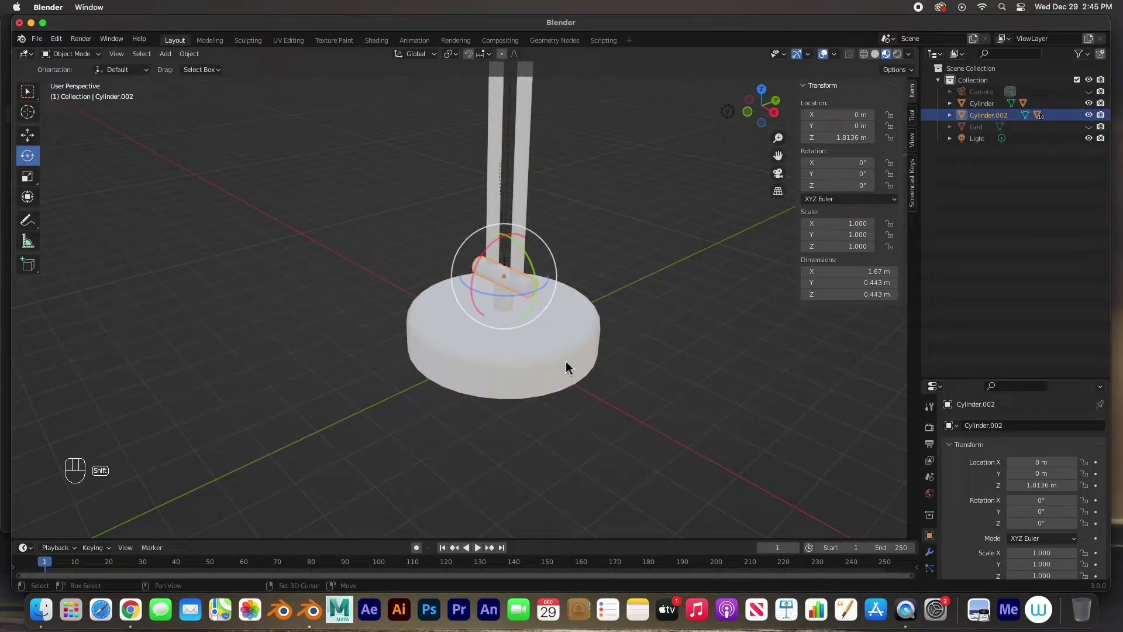
left_click(581, 371)
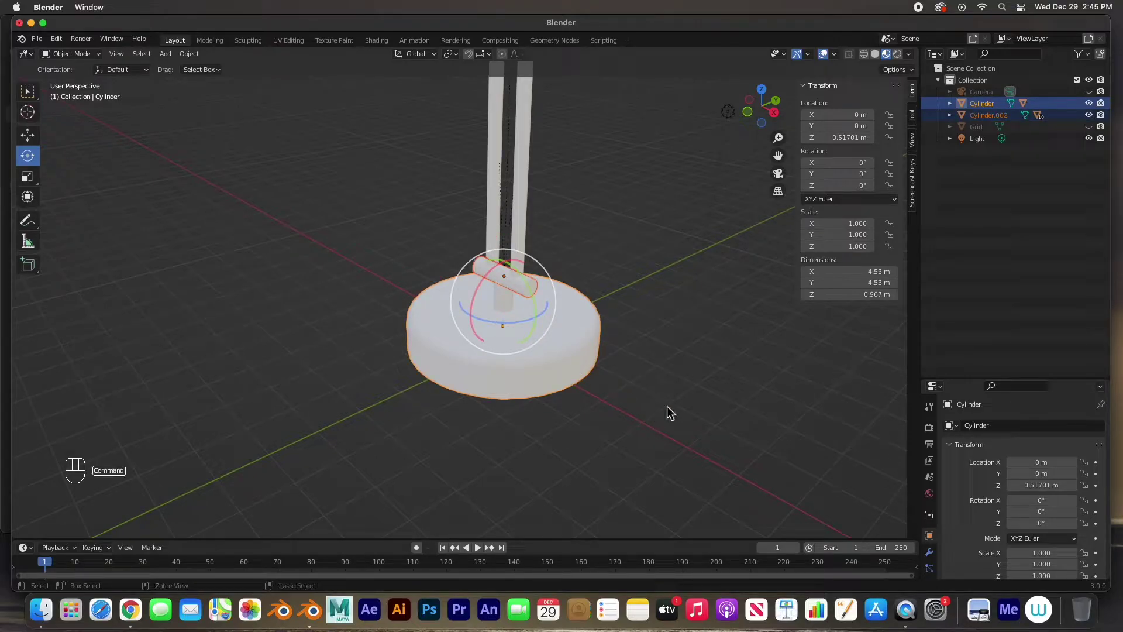
key("super+p")
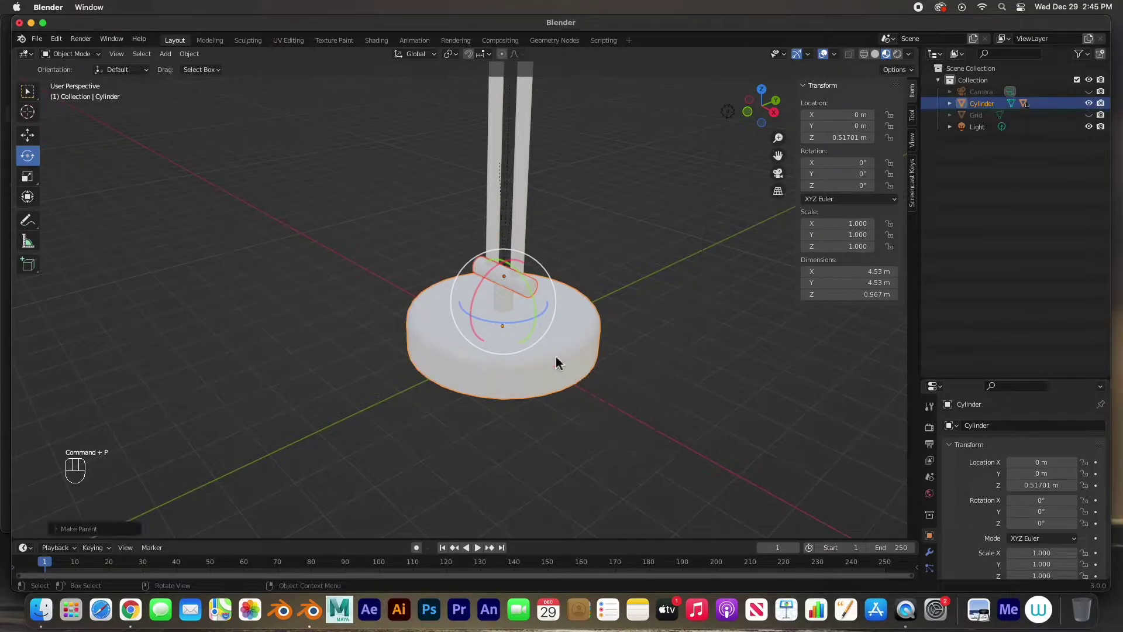
left_click(534, 381)
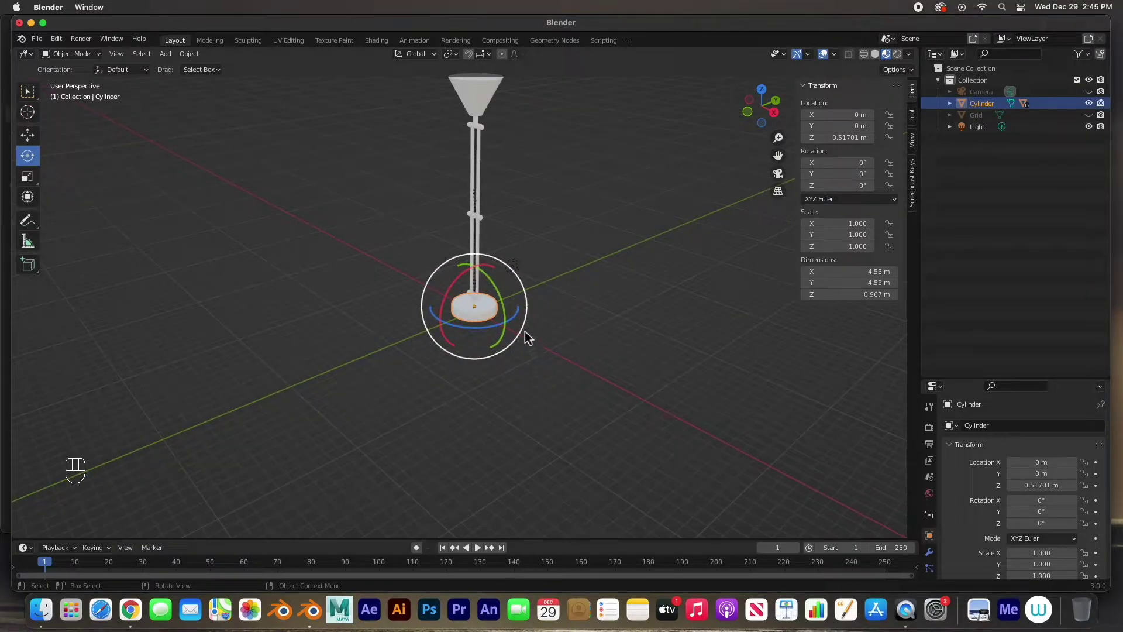
left_click_drag(521, 297, 562, 376)
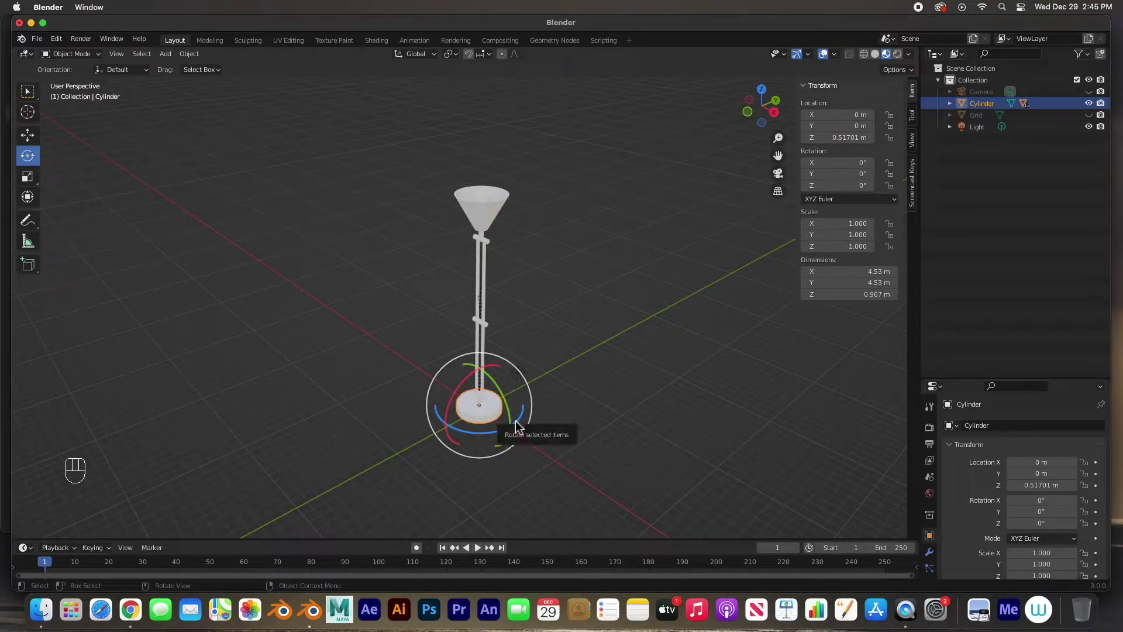
left_click(27, 140)
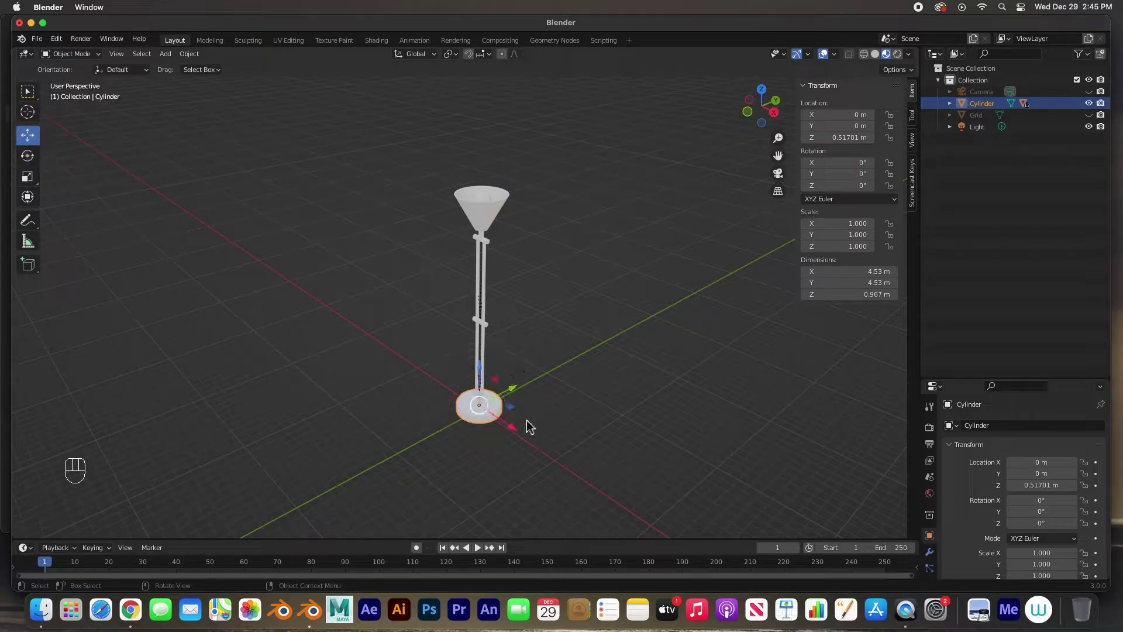
left_click_drag(520, 432, 430, 407)
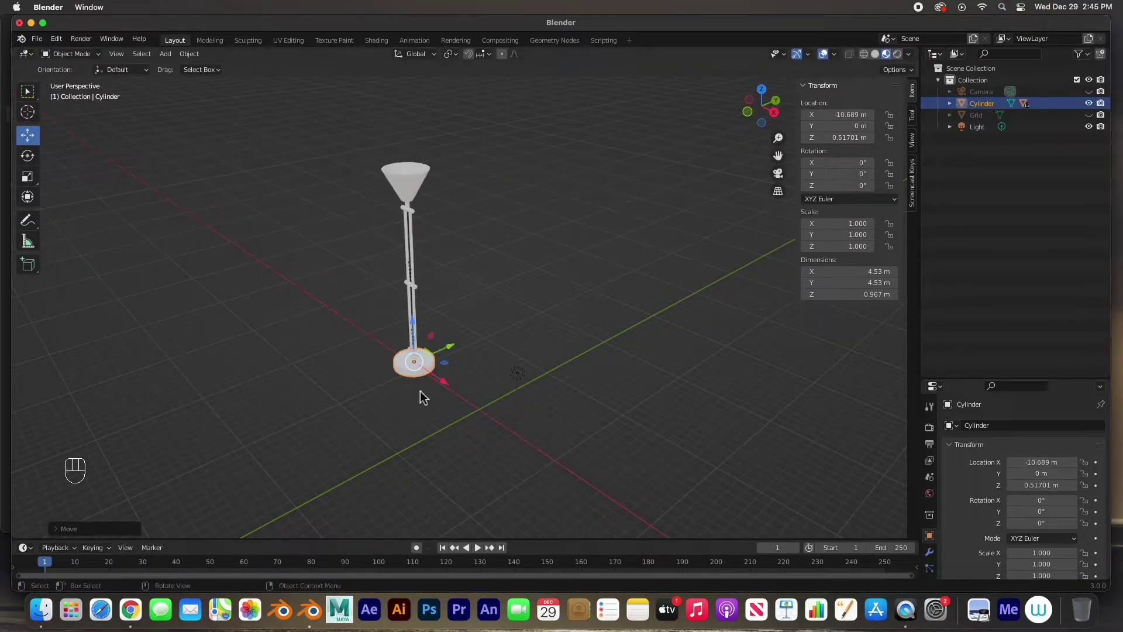
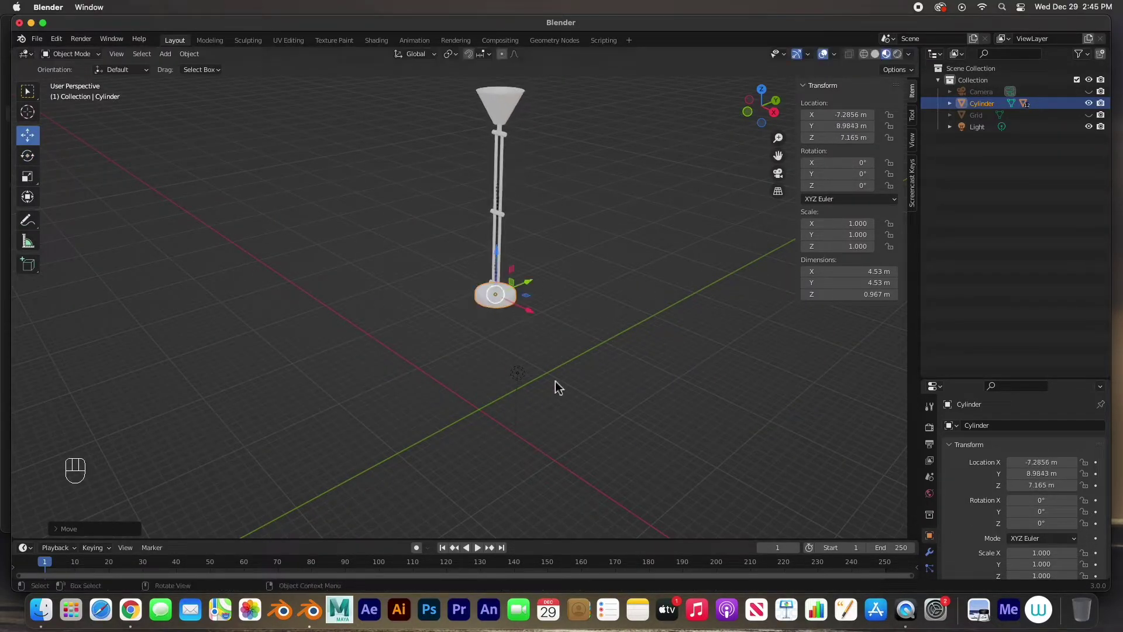
key("super+z")
key("super+z")
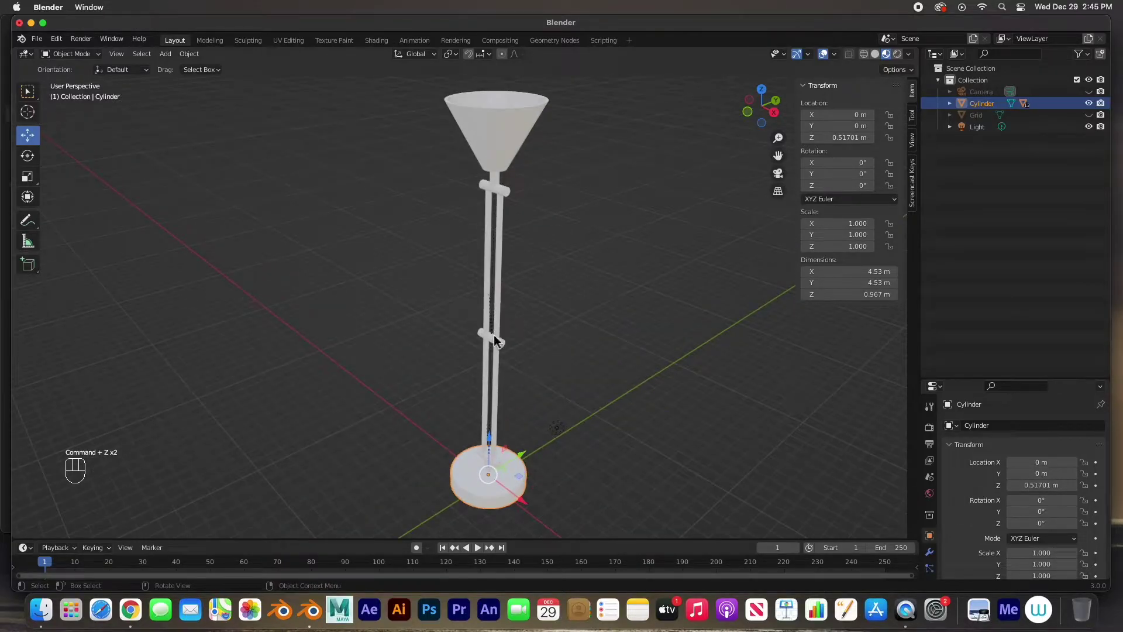
left_click_drag(547, 408, 502, 470)
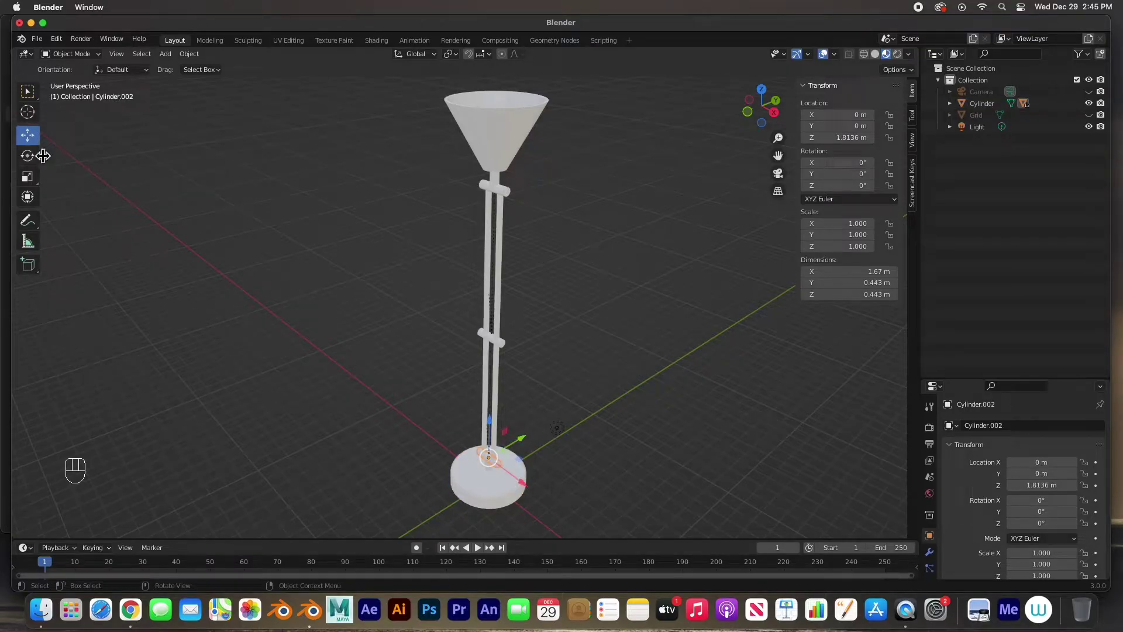
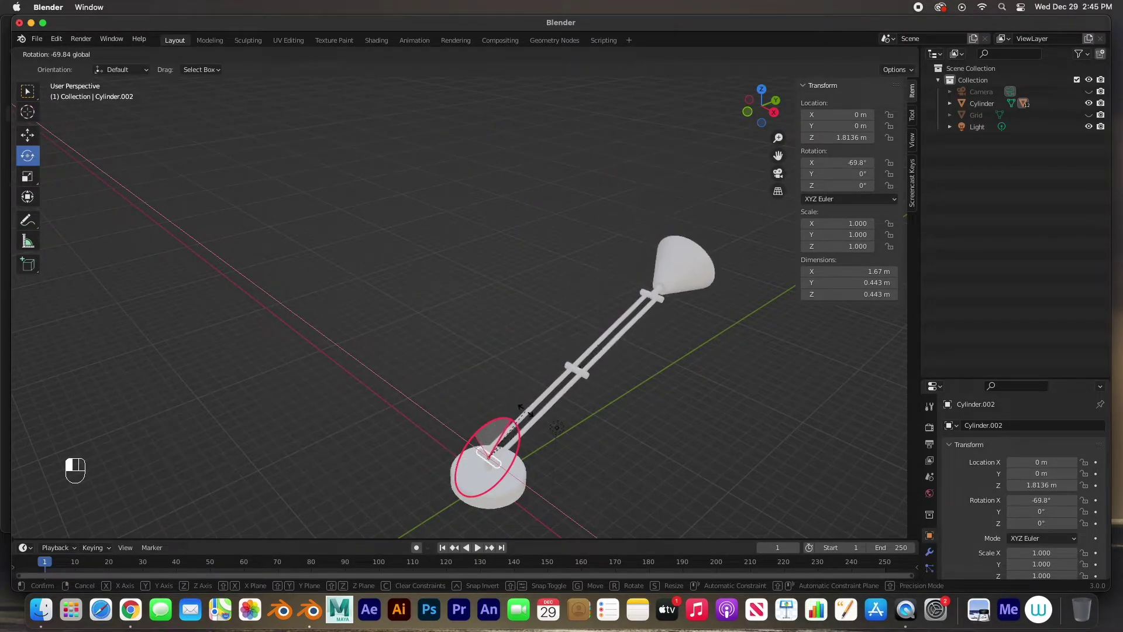
key("super+z")
left_click(502, 350)
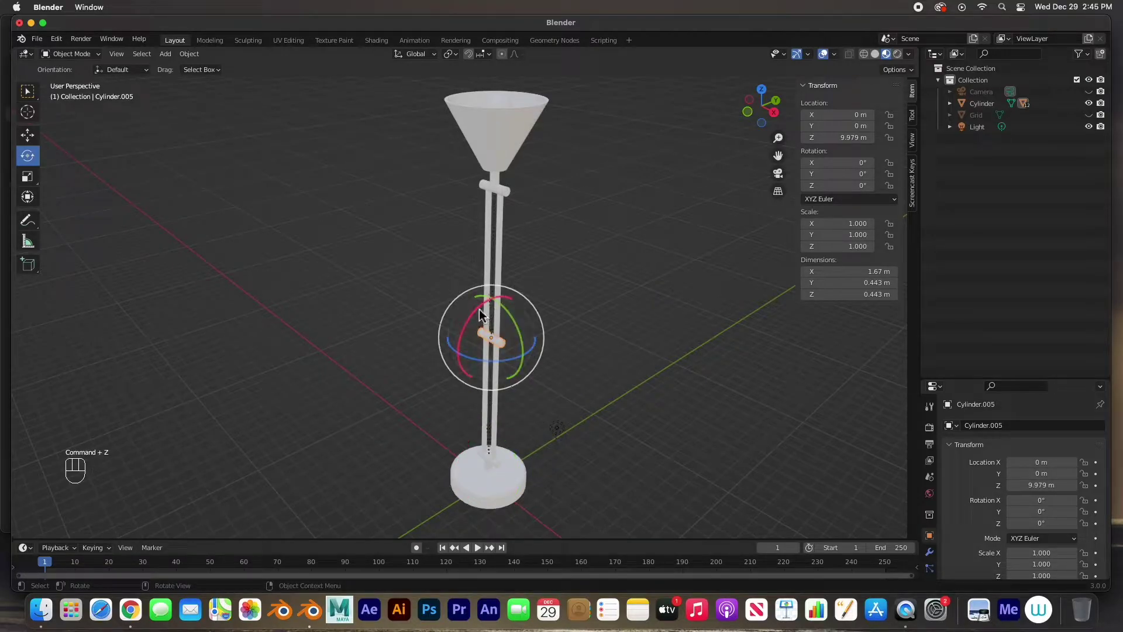
left_click_drag(484, 315, 512, 299)
key("super+z")
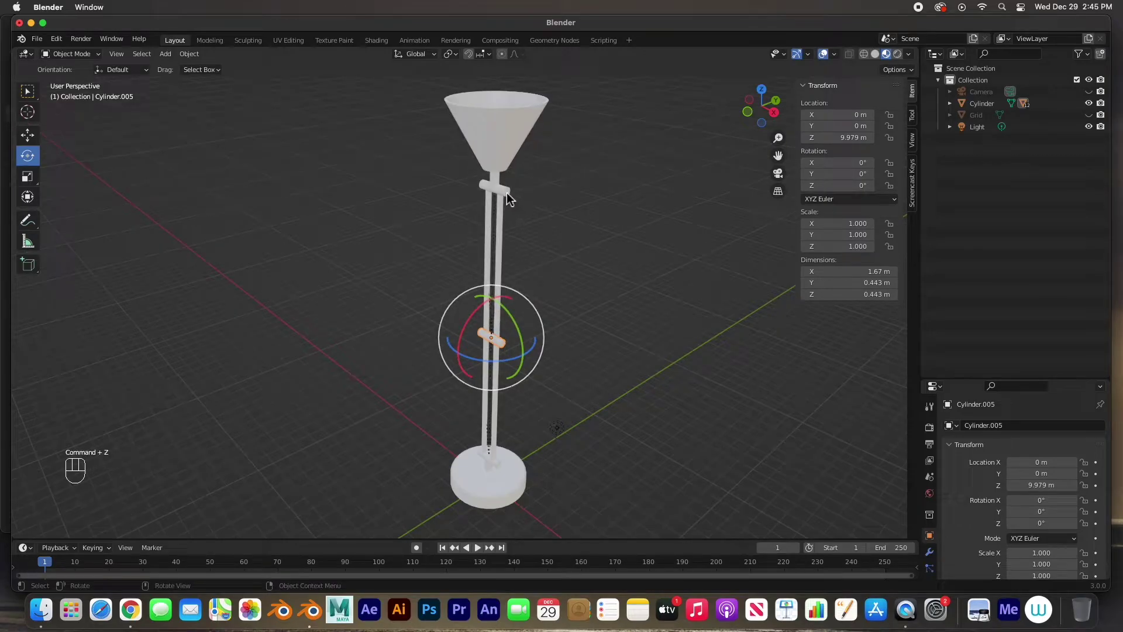
left_click_drag(478, 170, 478, 208)
key("super+z")
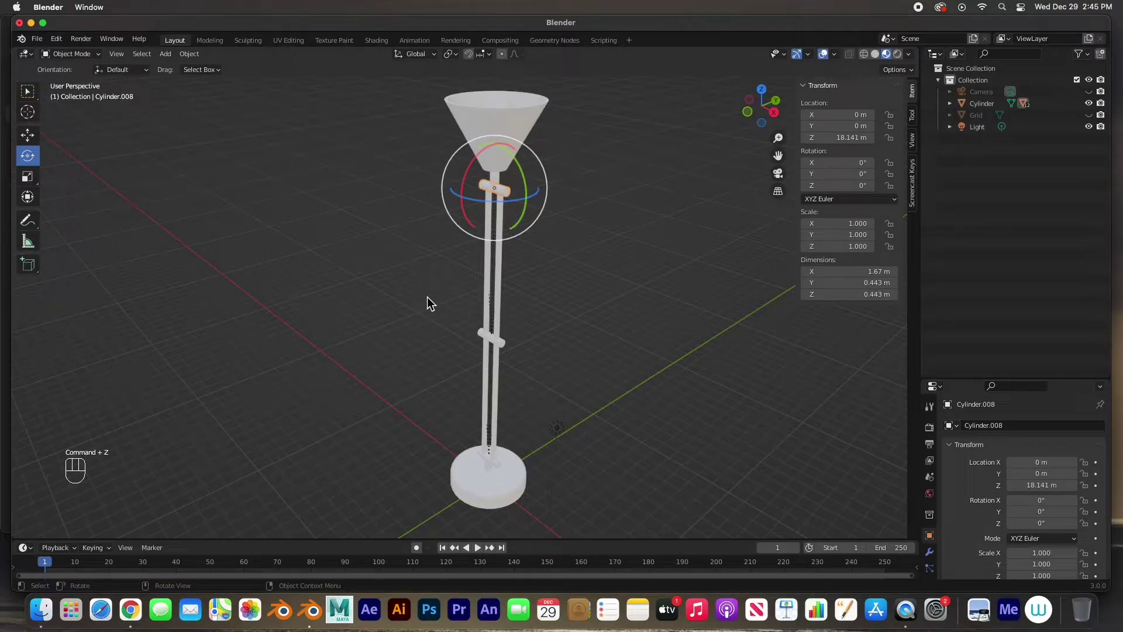
left_click(433, 304)
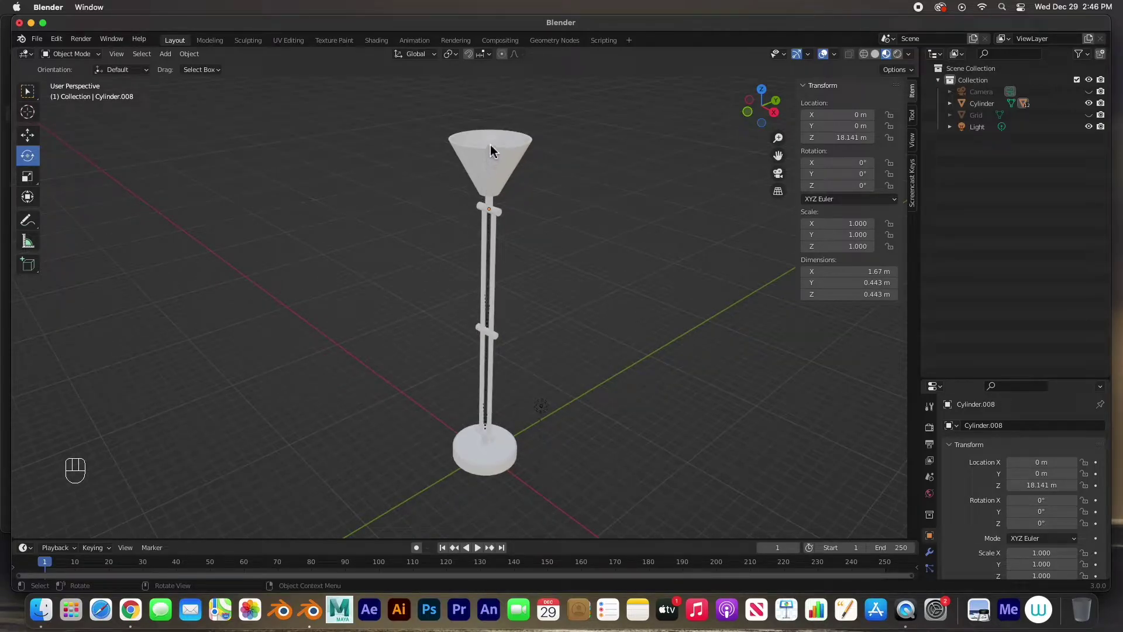
- With the bulb sphere selected in front view, add a new Spot light
left_click(495, 150)
left_click(413, 289)
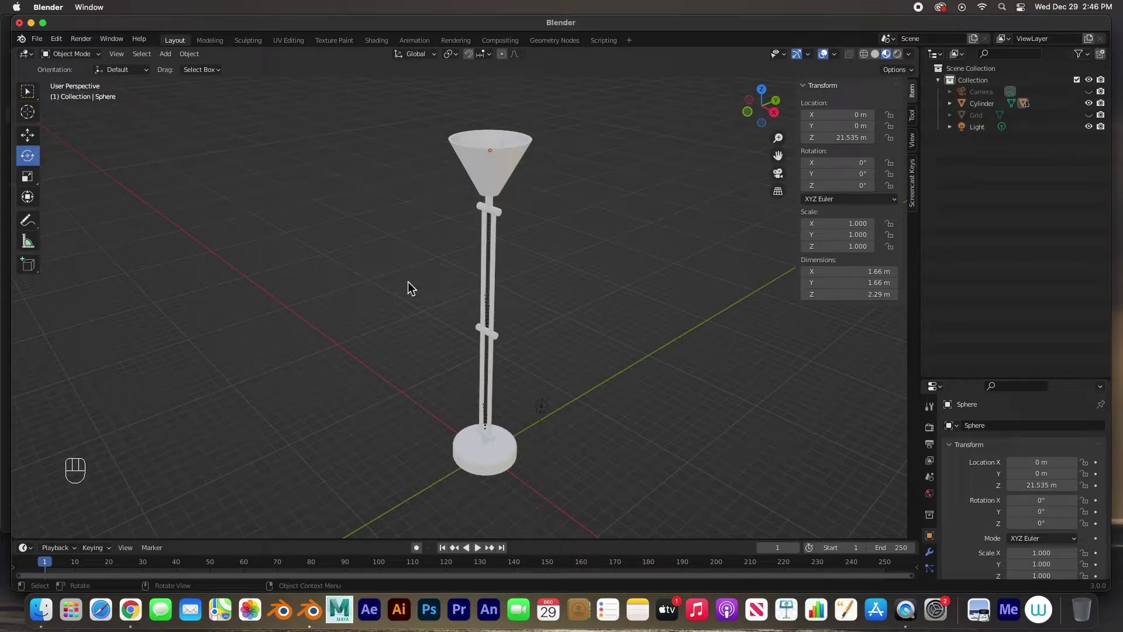
key("KP_1")
left_click(424, 255)
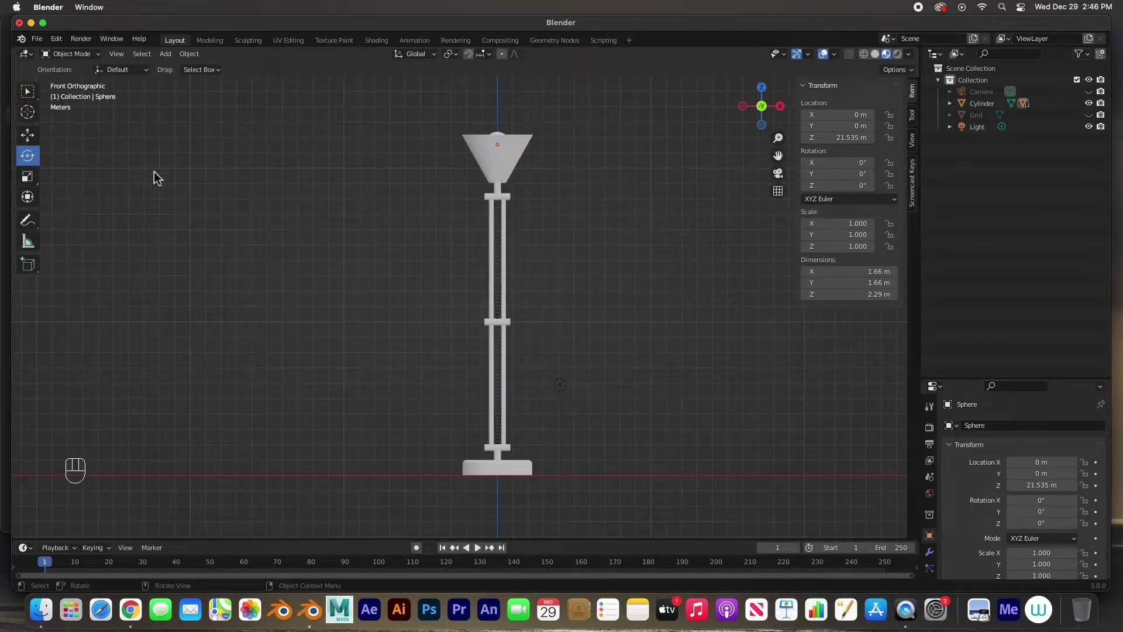
key("shift+a")
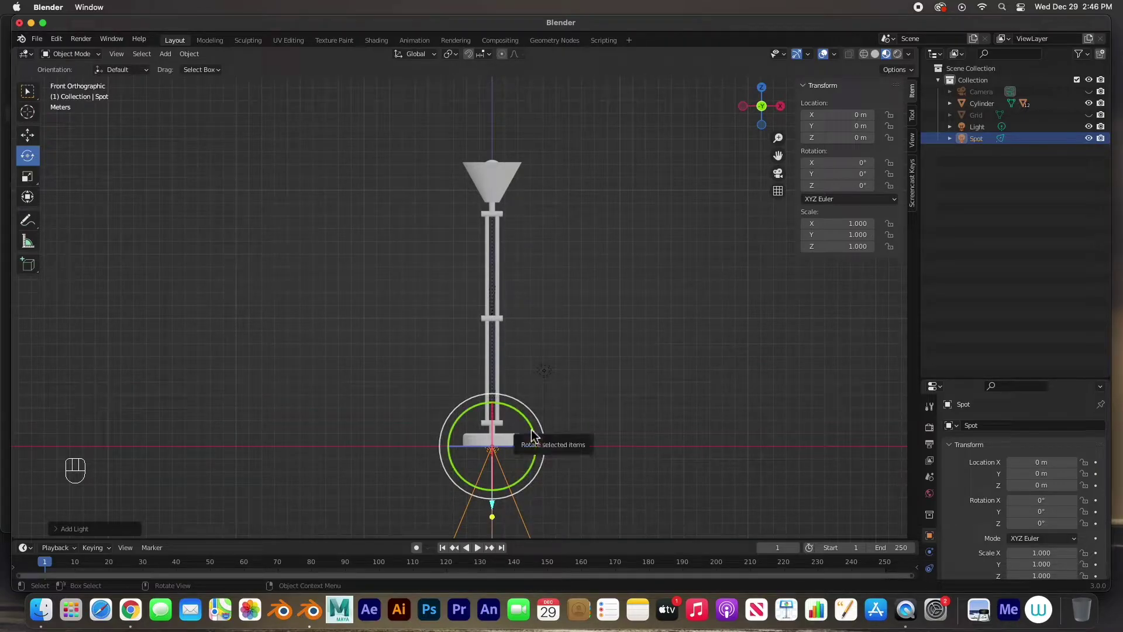
- Flip the spot light 180° on Y and raise it on Z to about 20.8 m inside the shade
left_click_drag(534, 432, 358, 490)
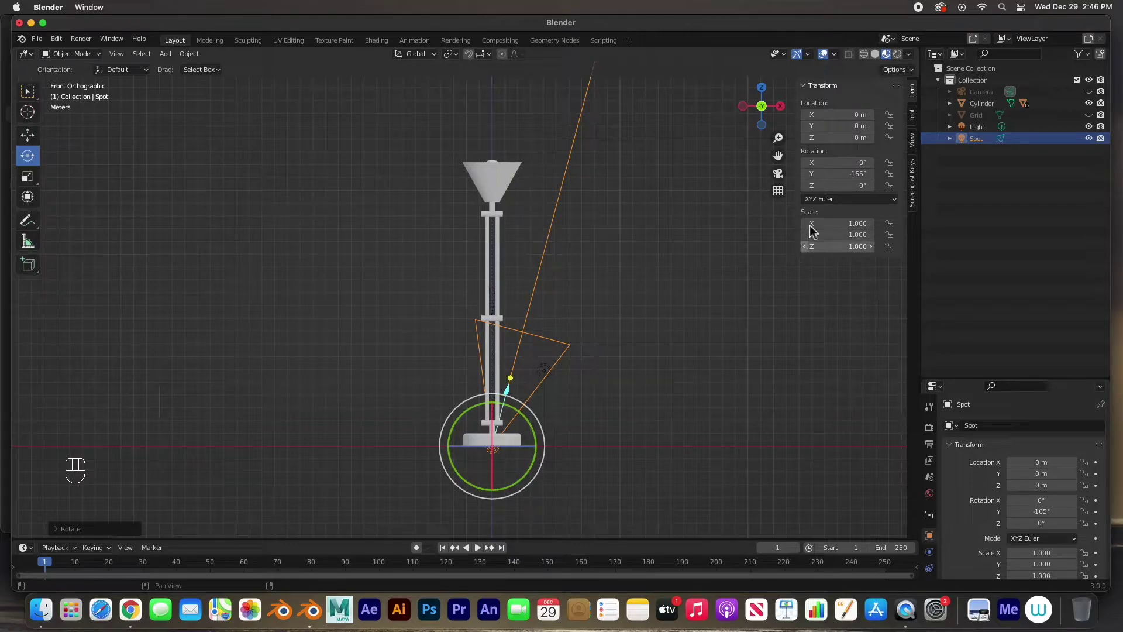
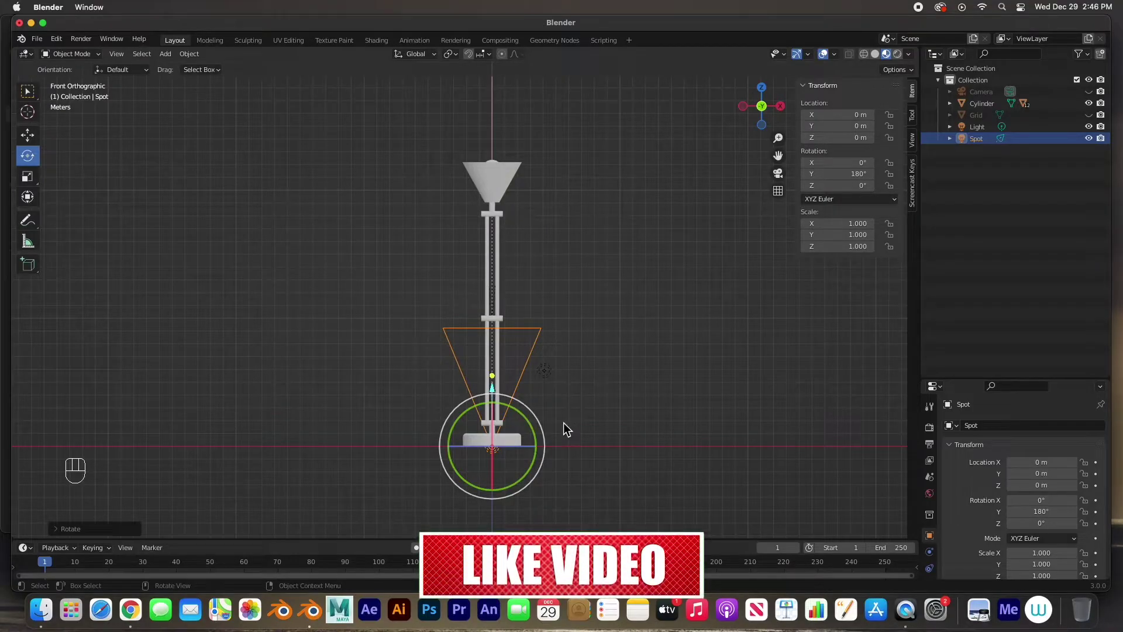
key("g")
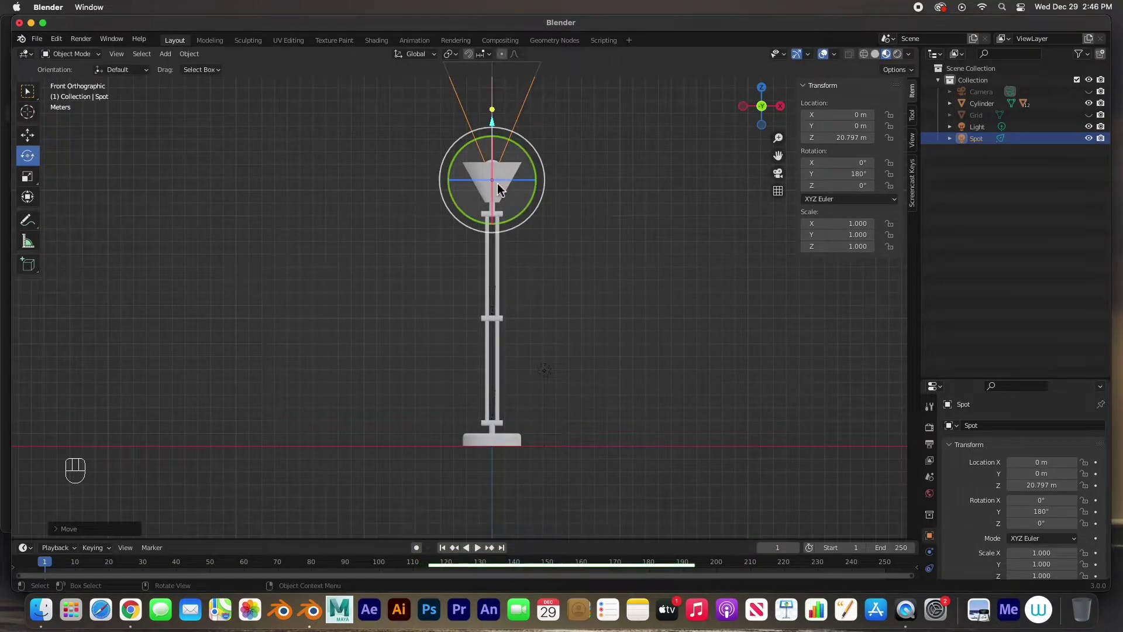
- In wireframe shading, lower the spot light slightly to about 20.43 m inside the bulb
key("KP_Decimal")
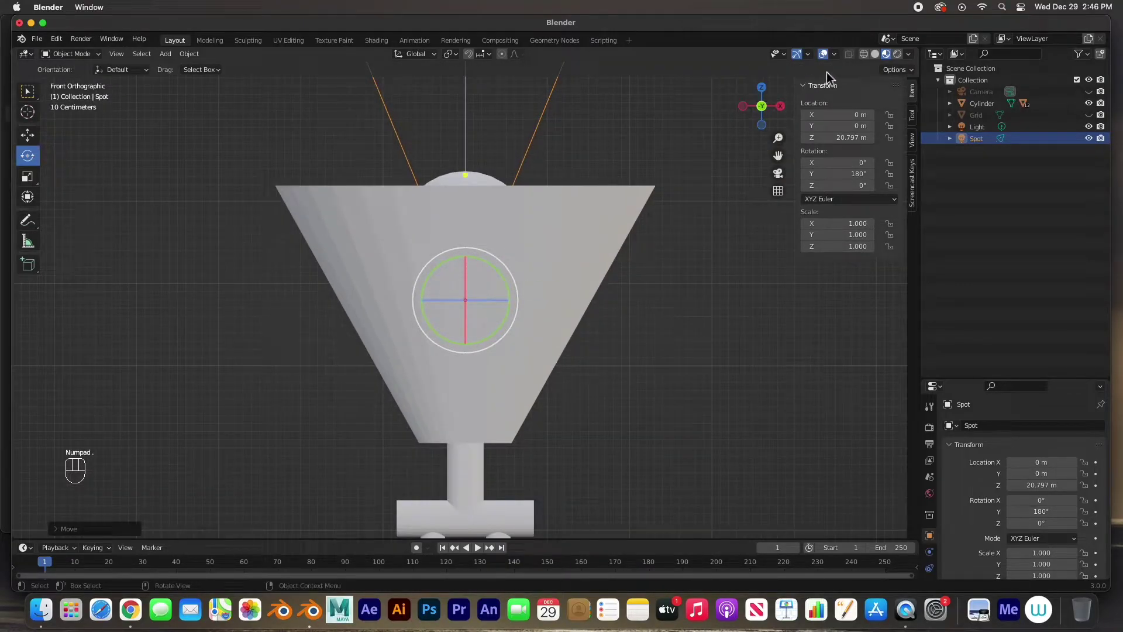
key("z")
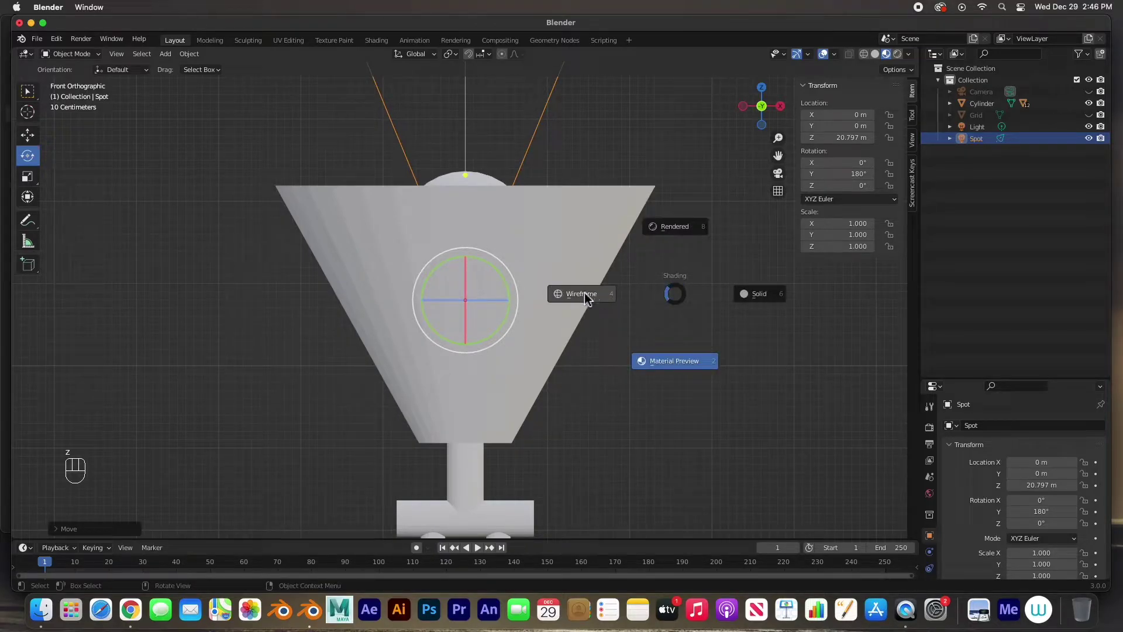
left_click(853, 60)
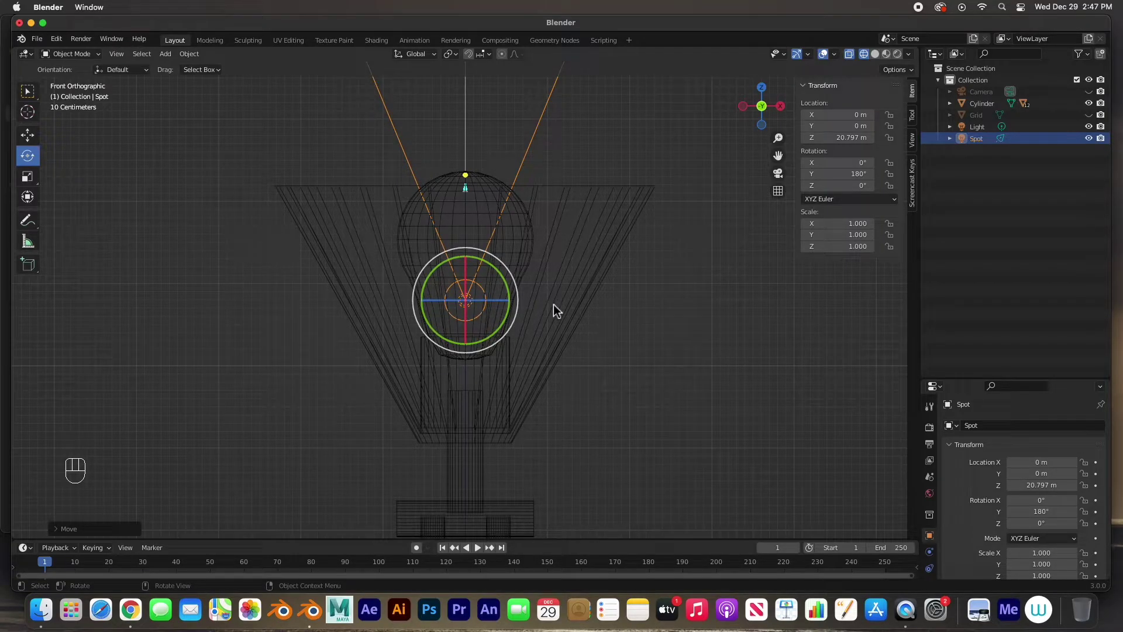
key("g")
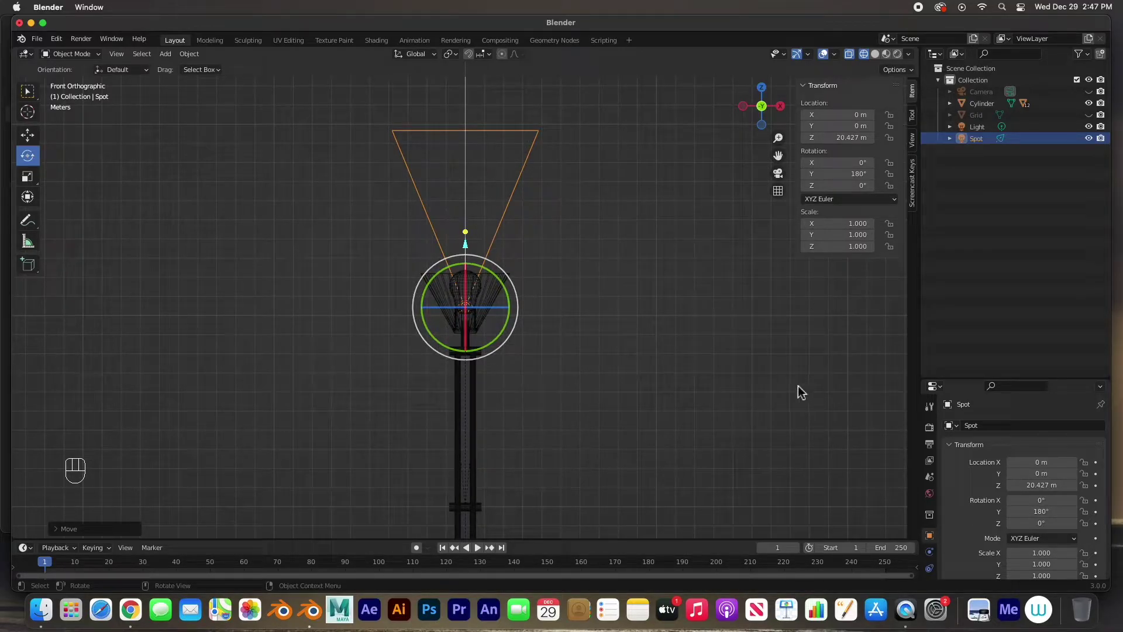
- Widen the spot light's cone to 82.5° with 0.15 blend and view it in perspective
left_click_drag(959, 377, 939, 206)
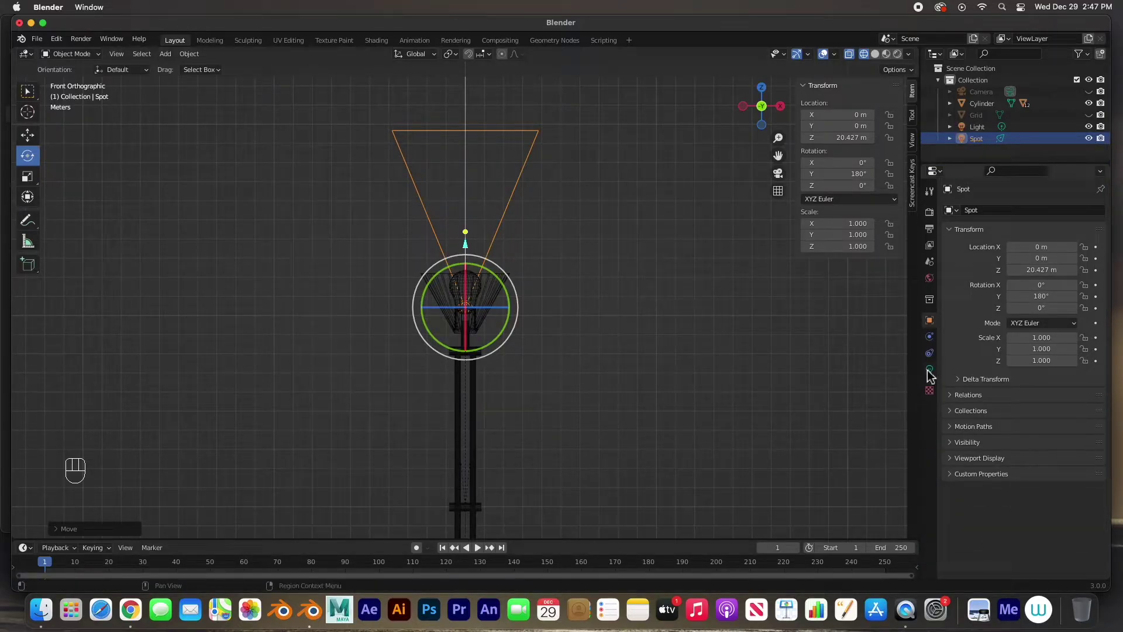
left_click(931, 376)
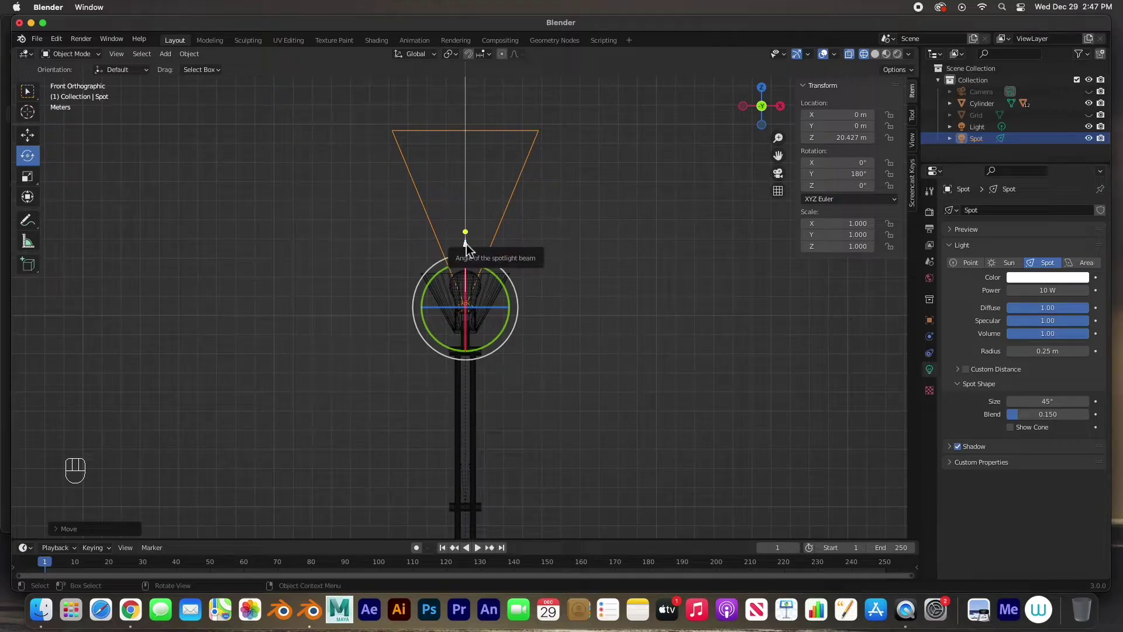
left_click_drag(471, 251, 477, 240)
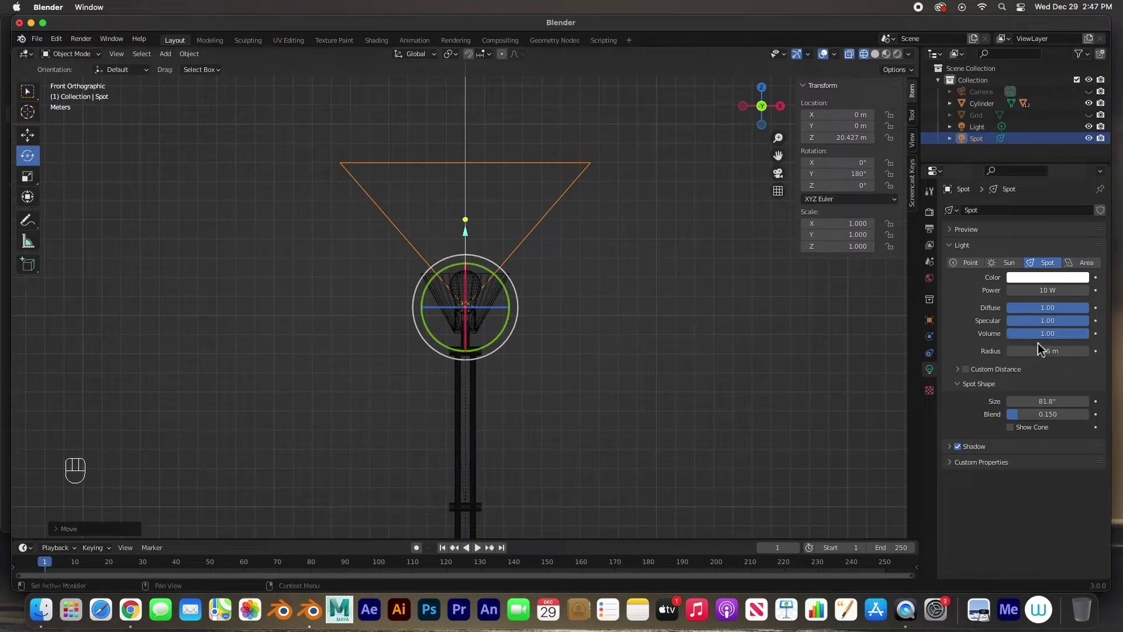
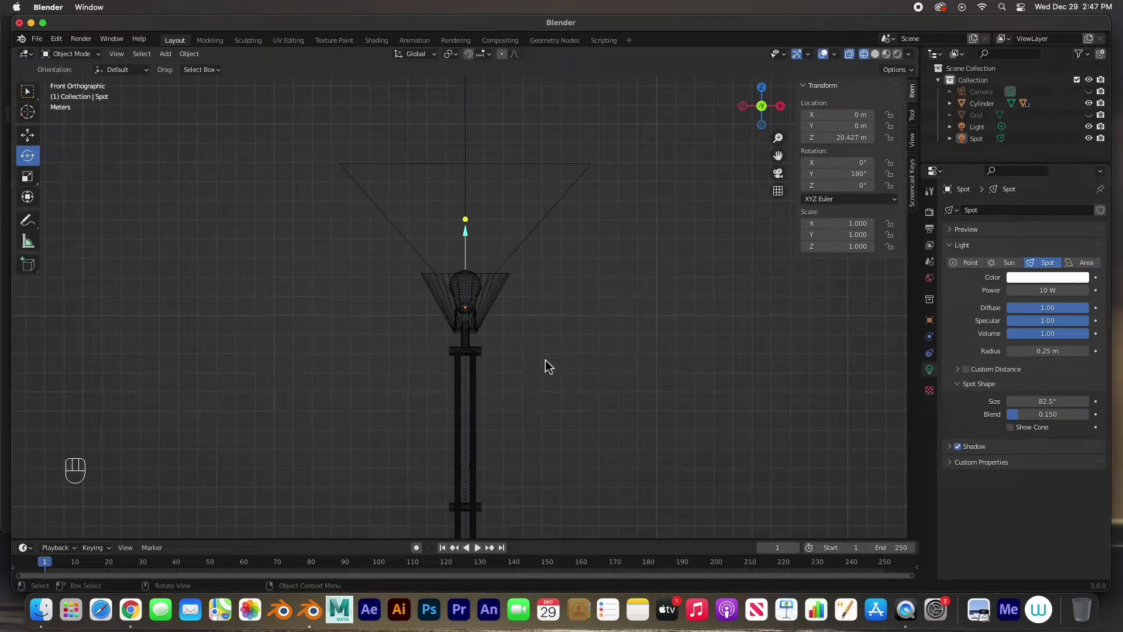
left_click_drag(551, 365, 481, 387)
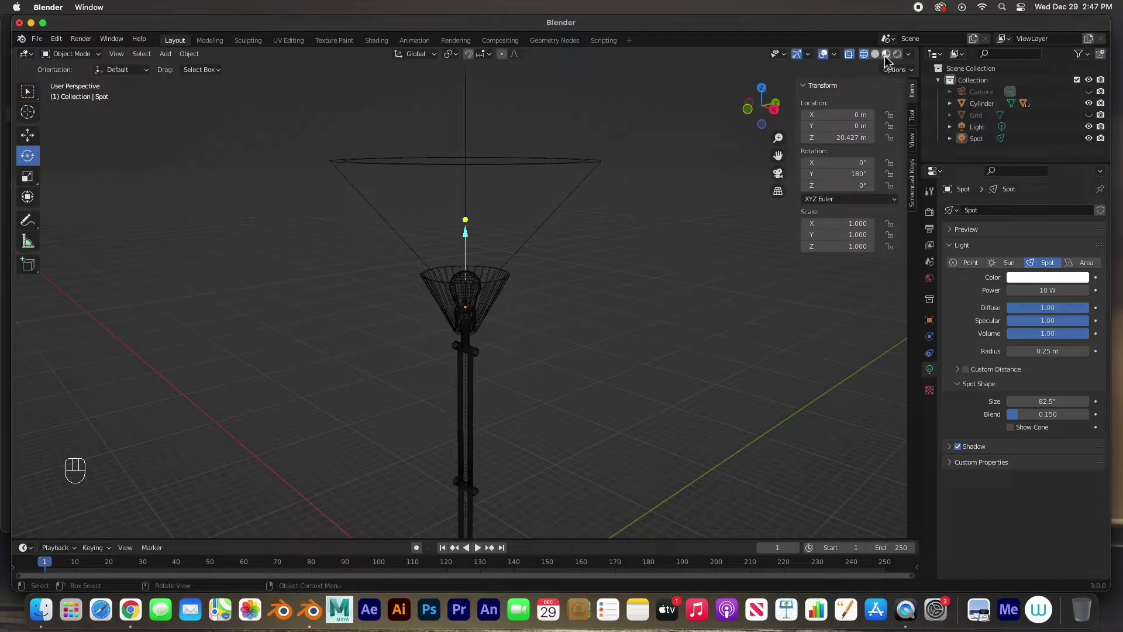
- In solid shading, test-tilt the shade on its joint and undo the tilt
left_click(890, 61)
left_click_drag(483, 357, 505, 375)
left_click(448, 330)
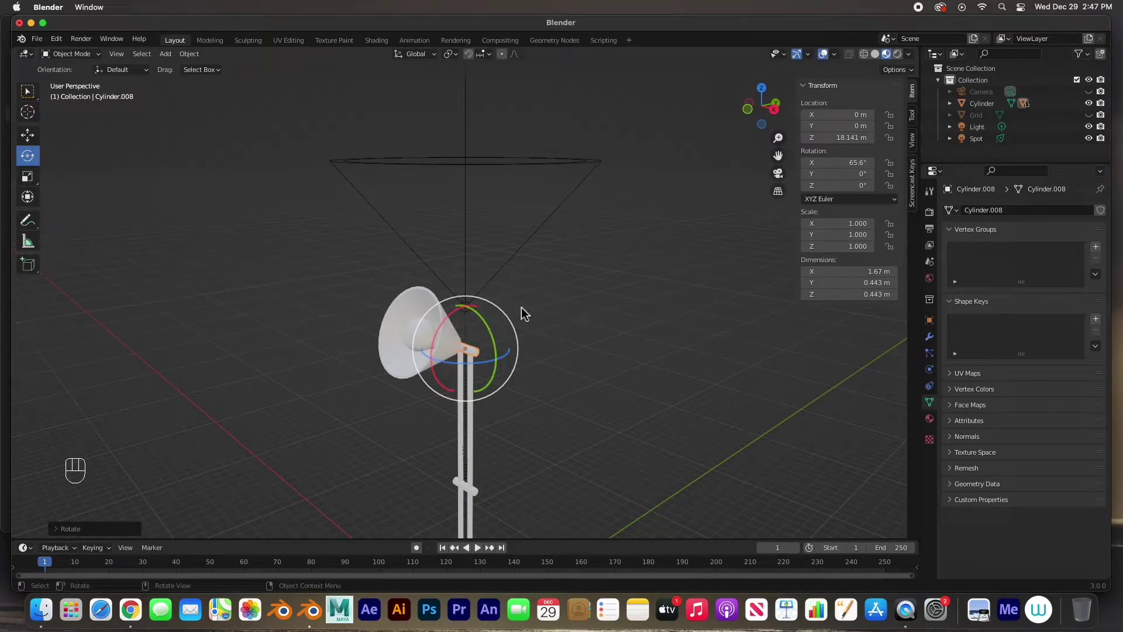
key("super+z")
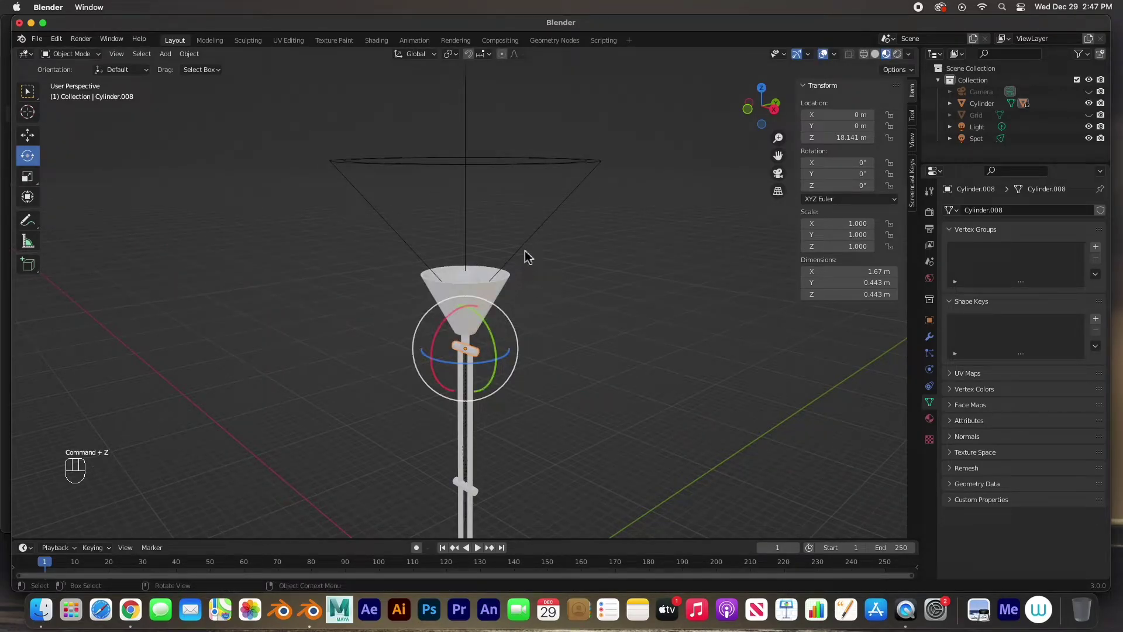
- Parent the Spot light to top joint Cylinder.008 with Object (Keep Transform)
left_click(529, 253)
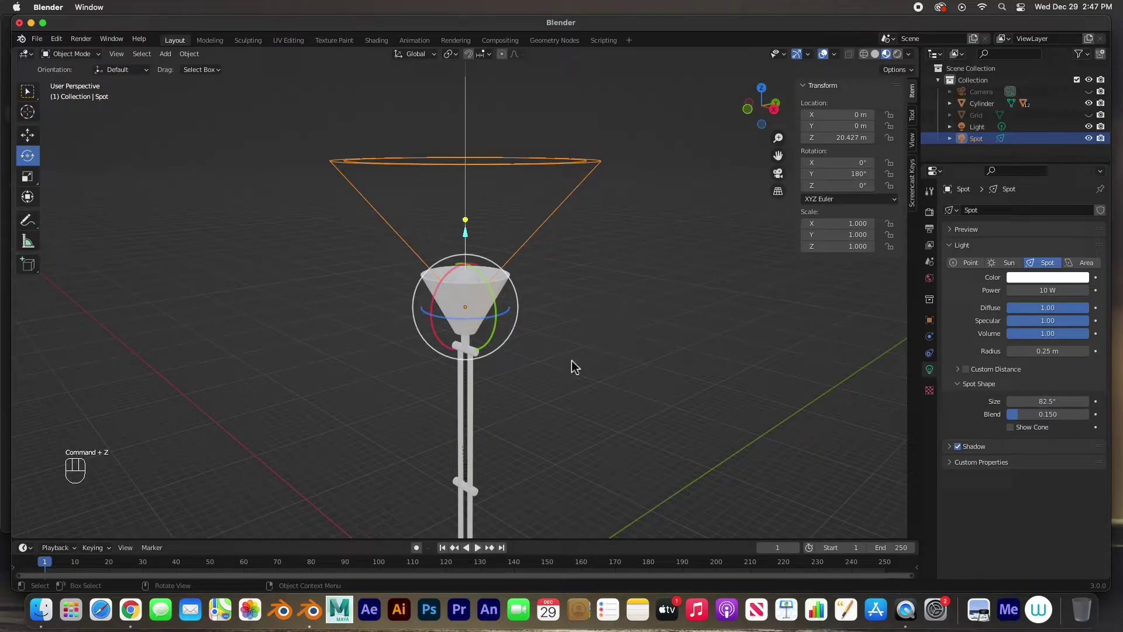
left_click(493, 393)
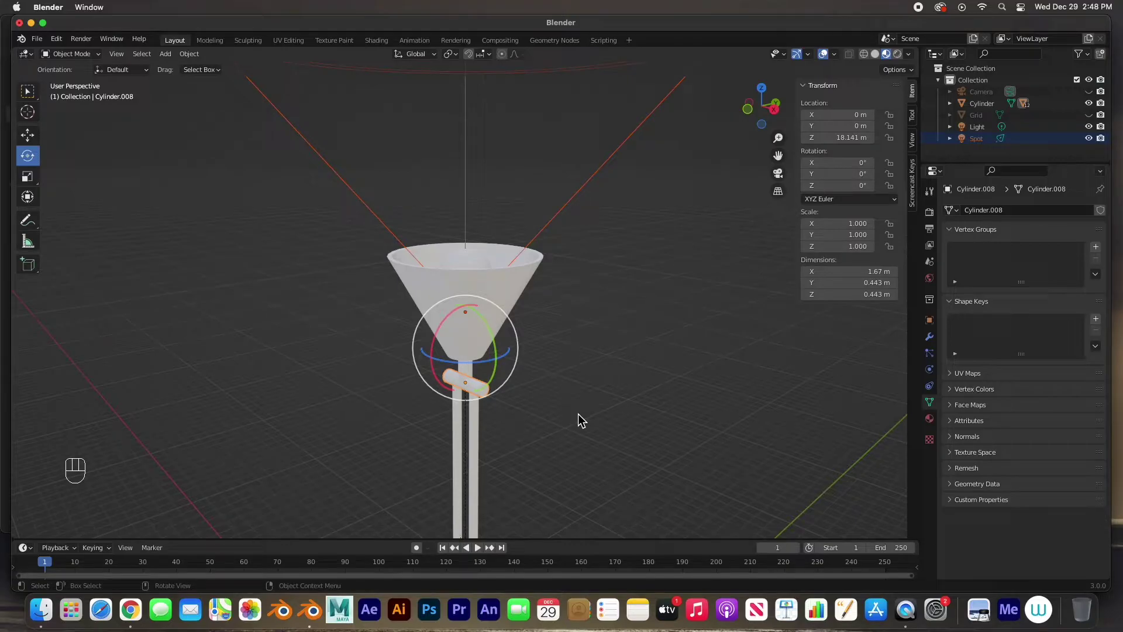
key("super+p")
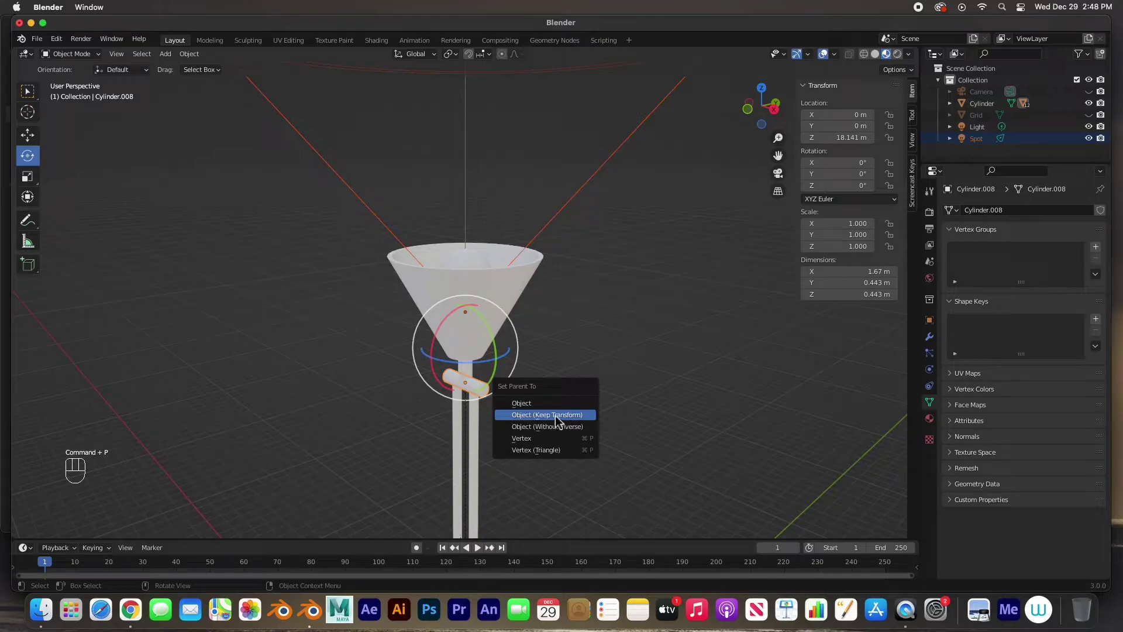
left_click(572, 416)
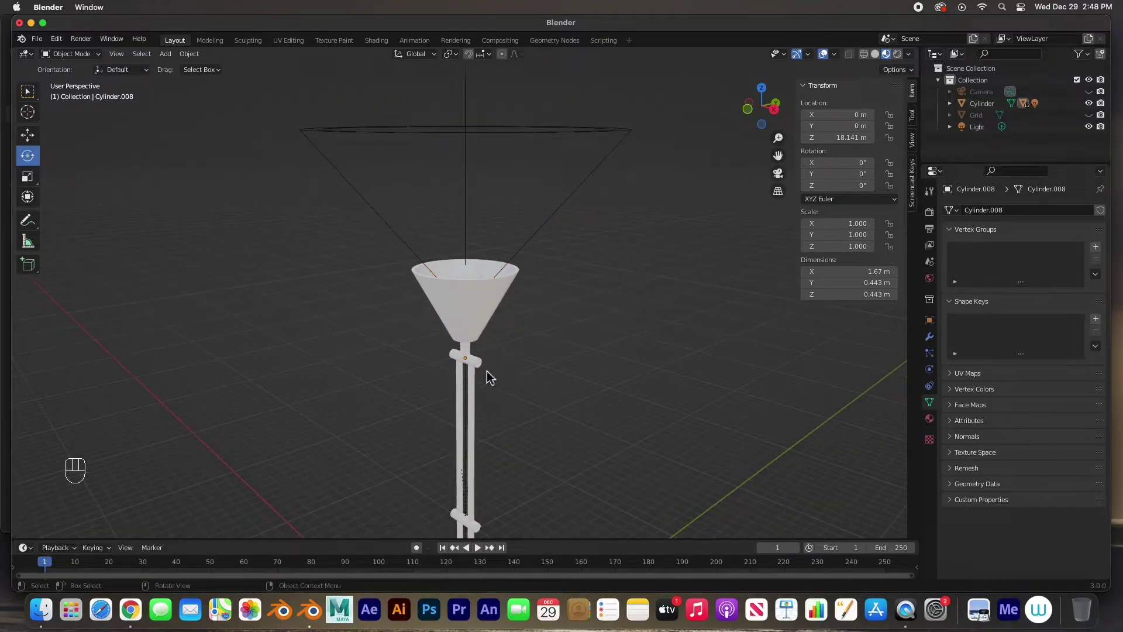
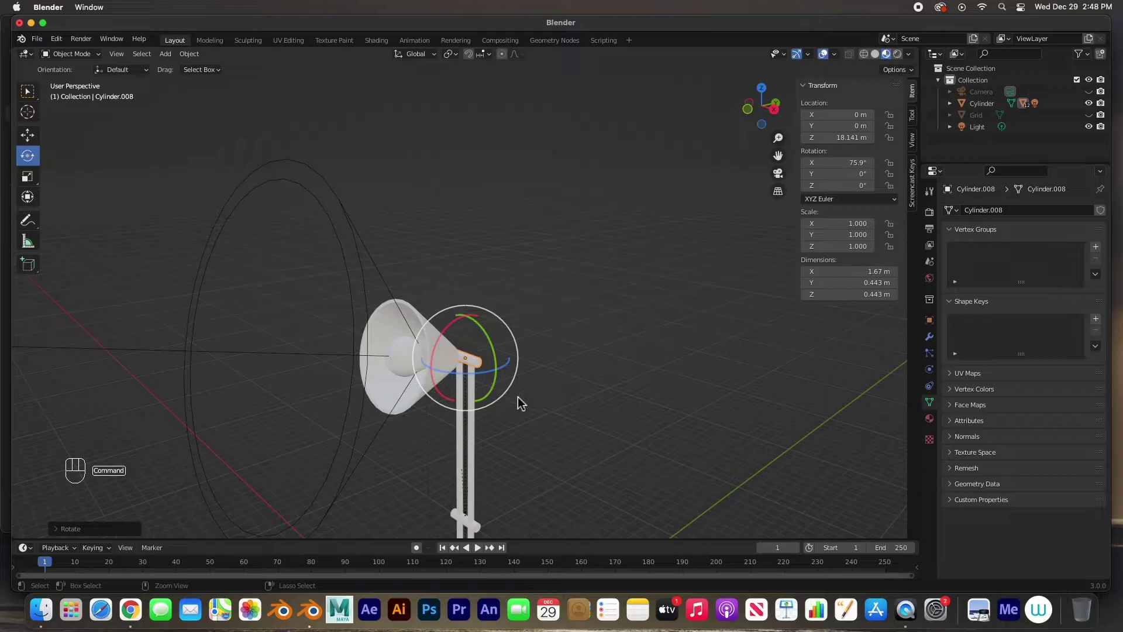
- Unhide the Grid floor and give it a new Material.001 with a warm tan base color
key("super+z")
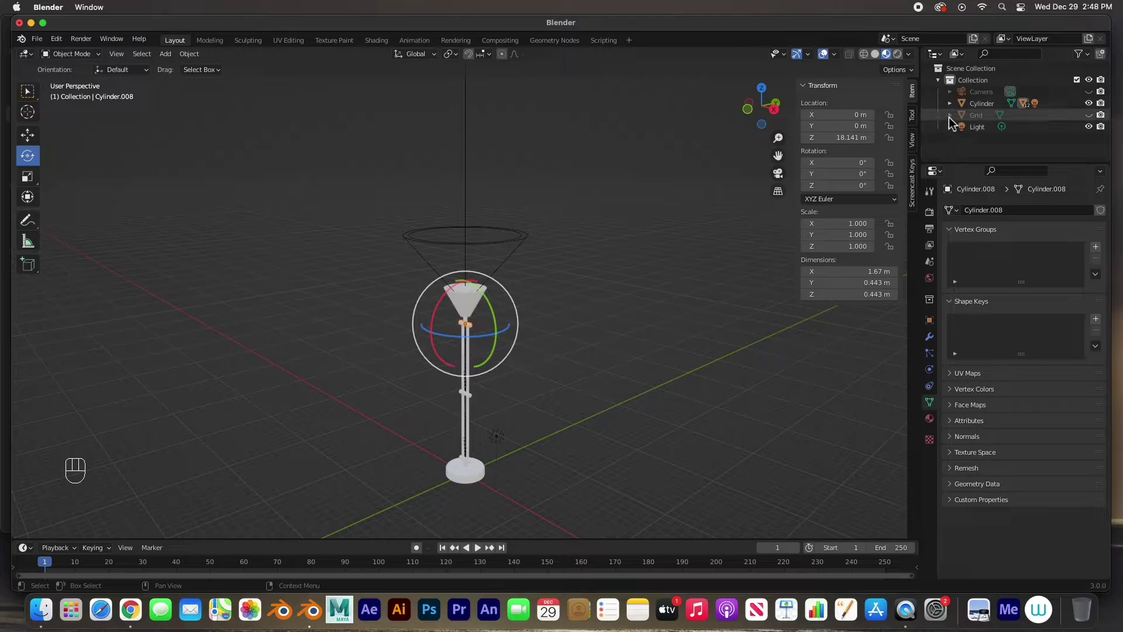
left_click(1098, 121)
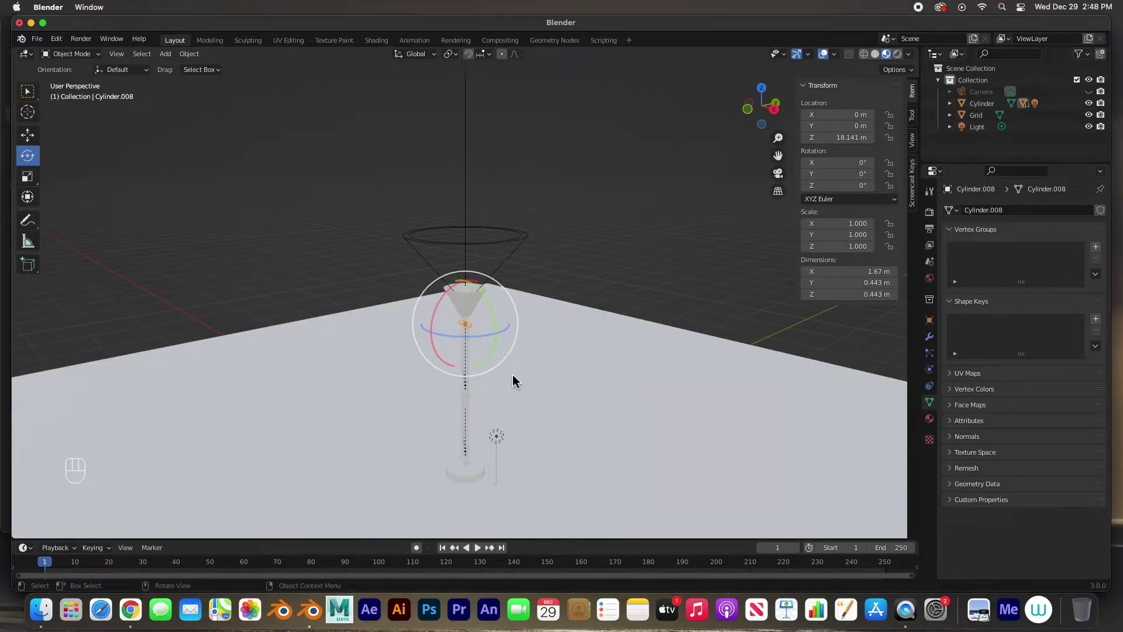
left_click_drag(519, 385, 598, 430)
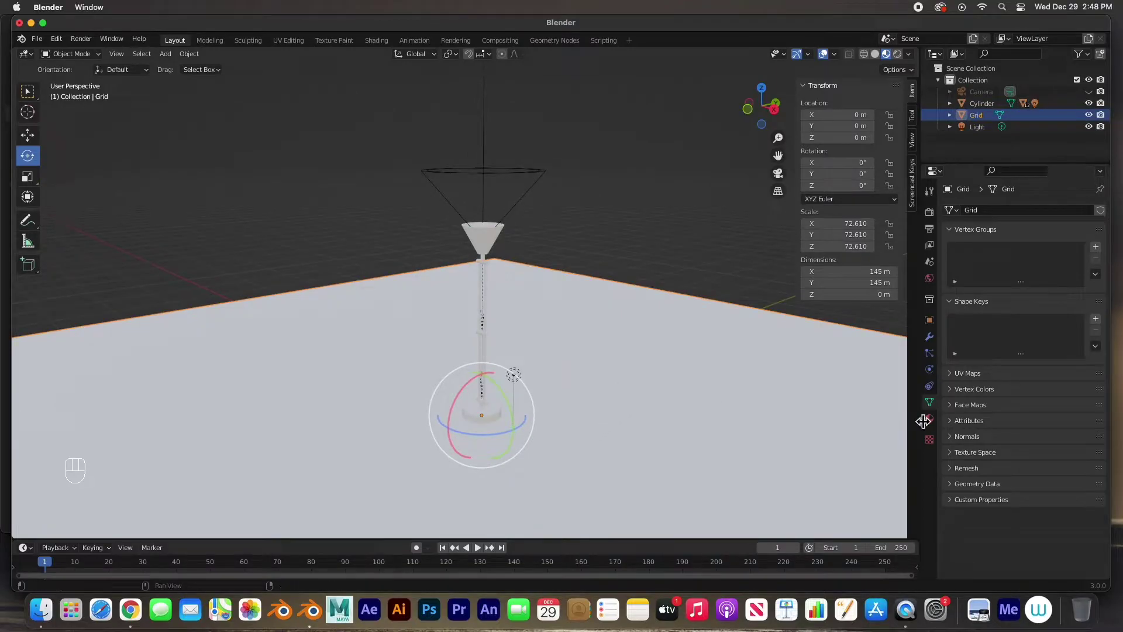
left_click(1003, 269)
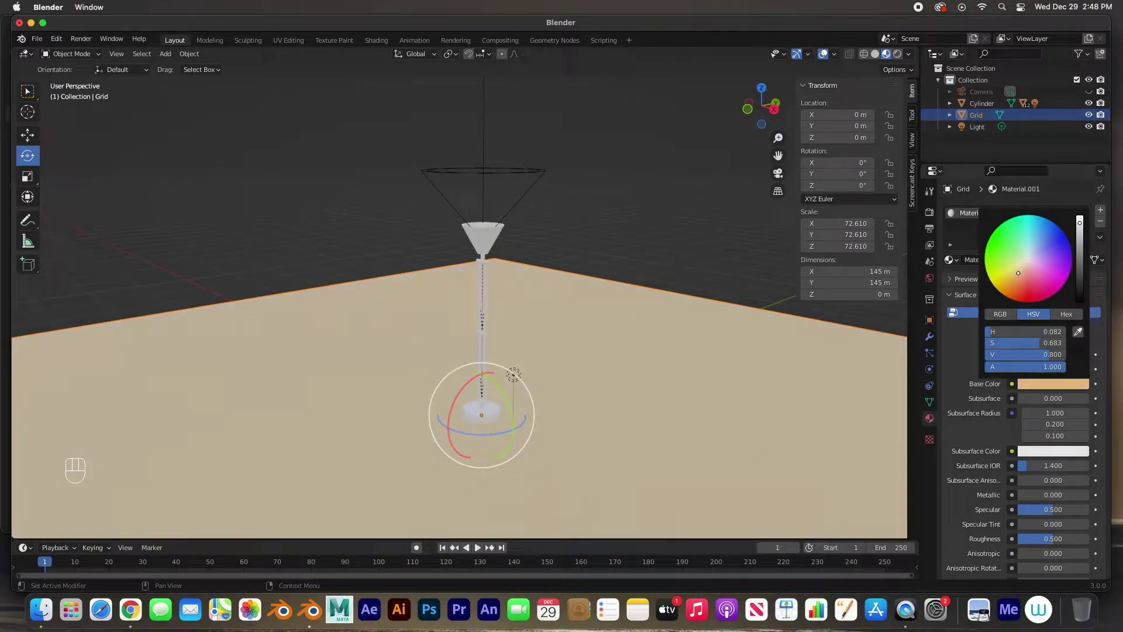
left_click(609, 238)
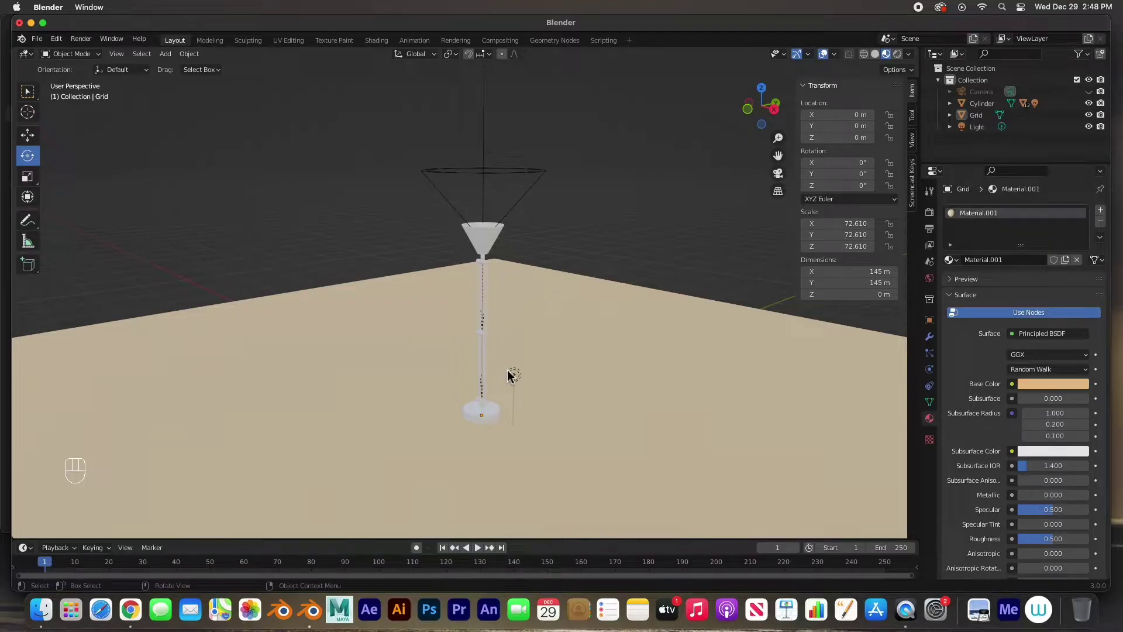
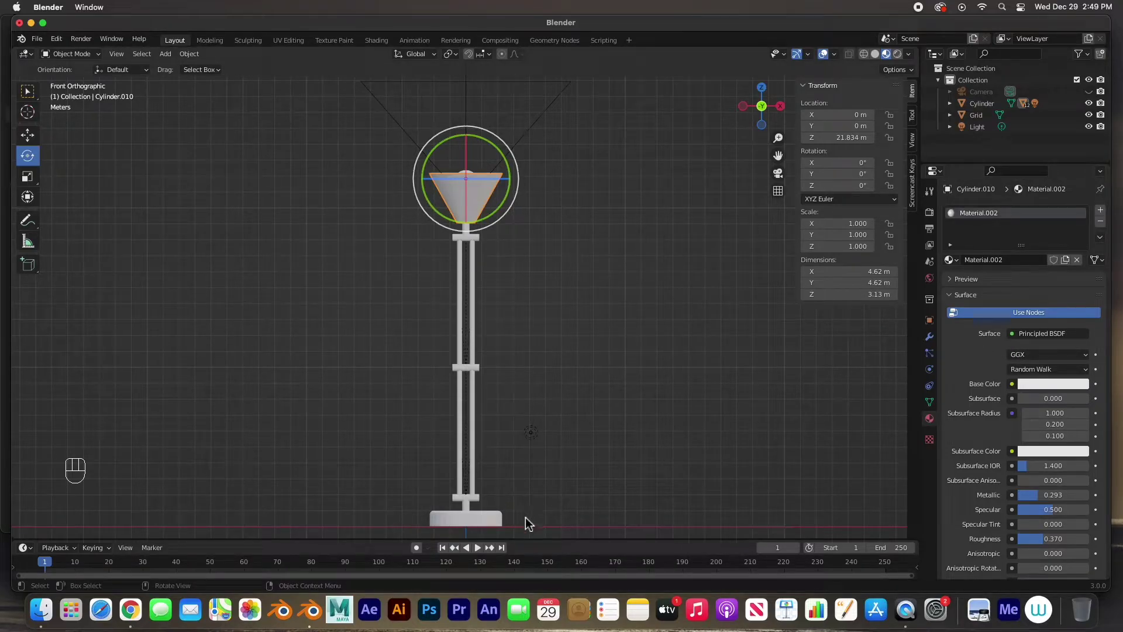
- Link one 'Lamp' material across all 12 lamp parts including the shade
left_click_drag(441, 495, 413, 238)
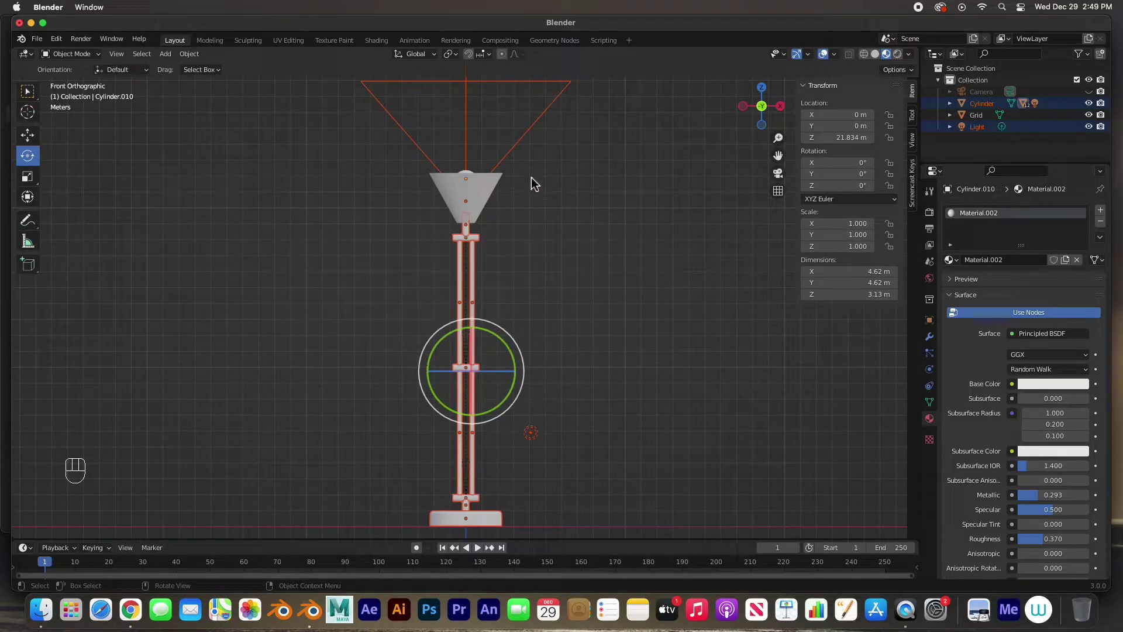
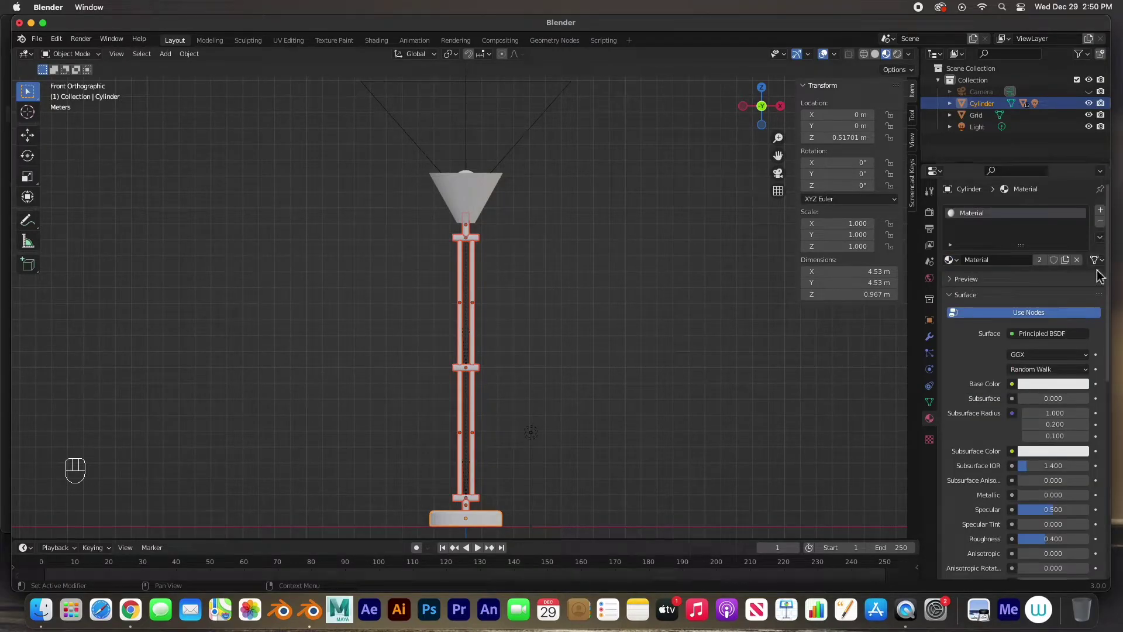
left_click_drag(1107, 243, 1063, 270)
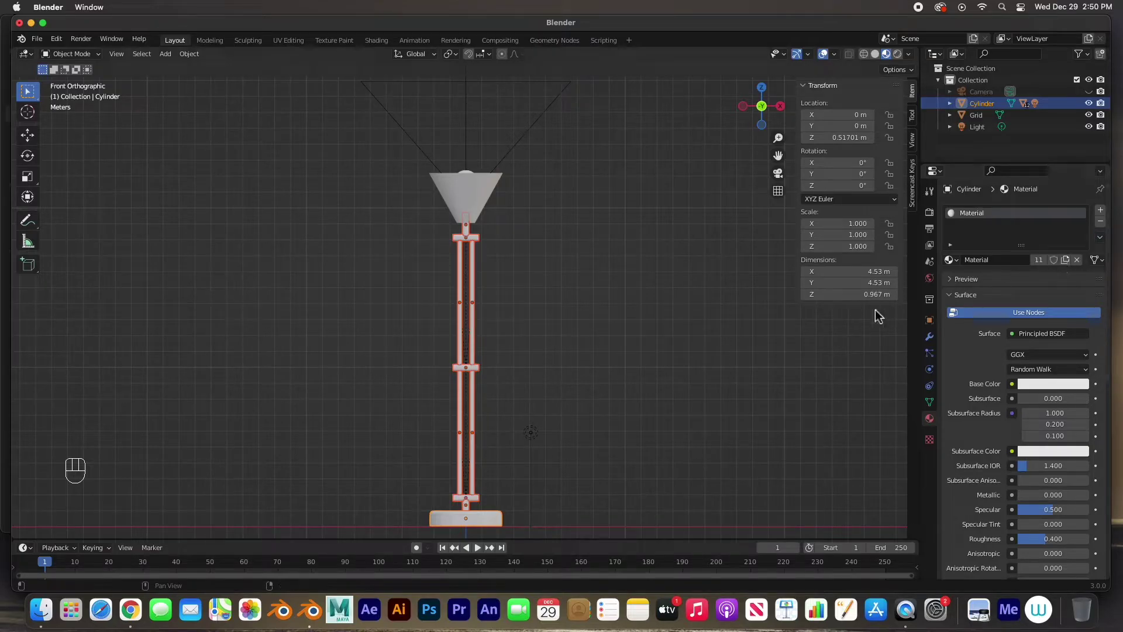
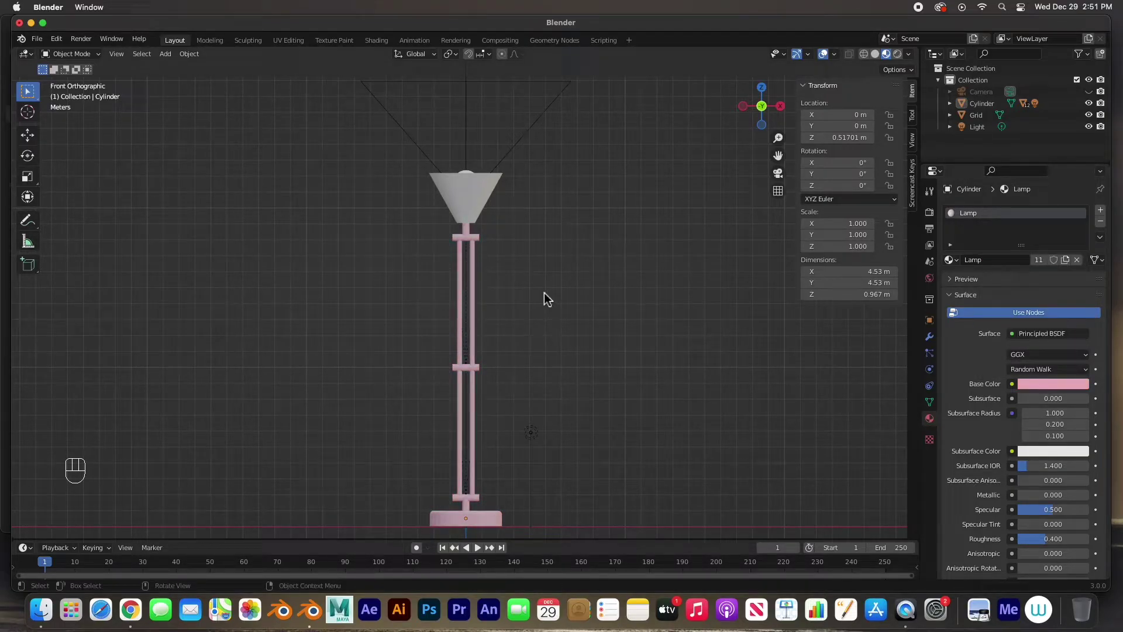
key("super+z")
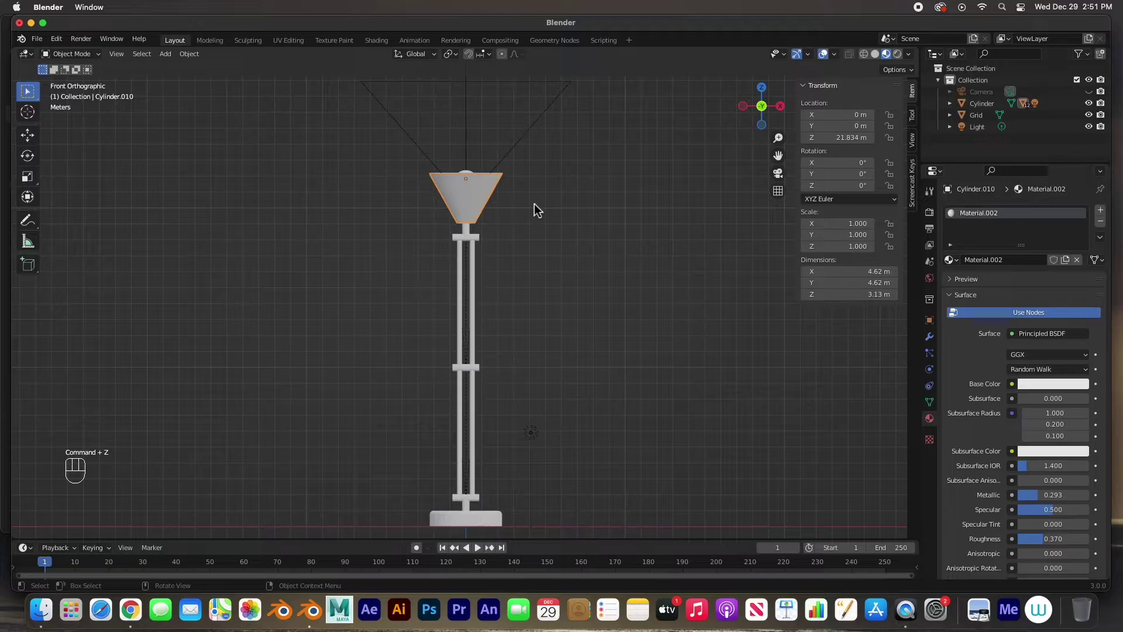
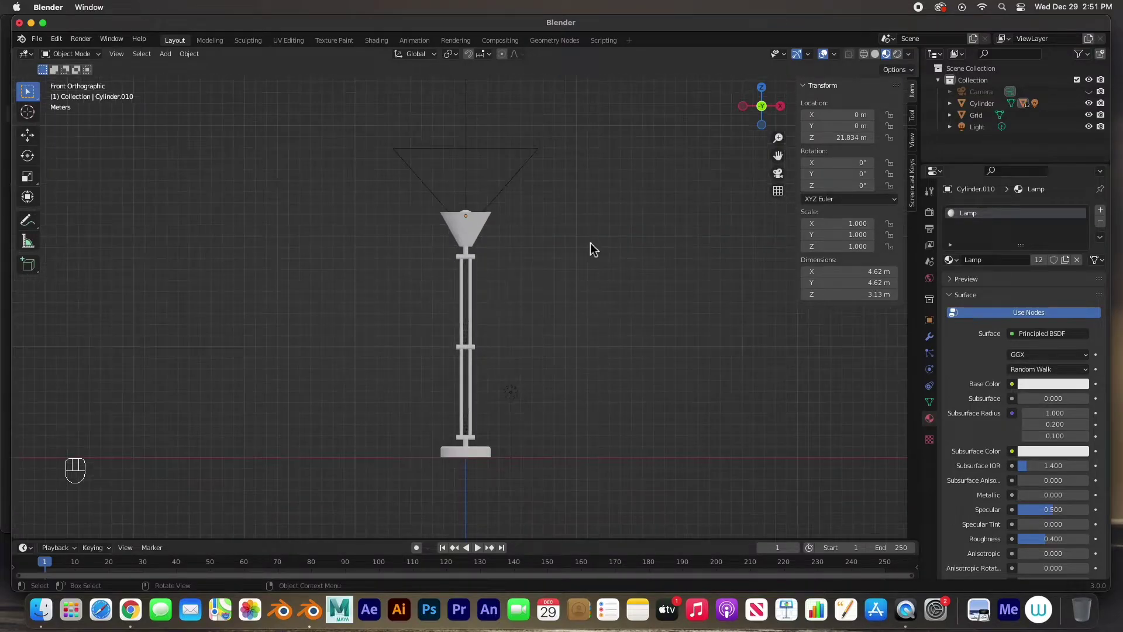
left_click_drag(595, 249, 547, 282)
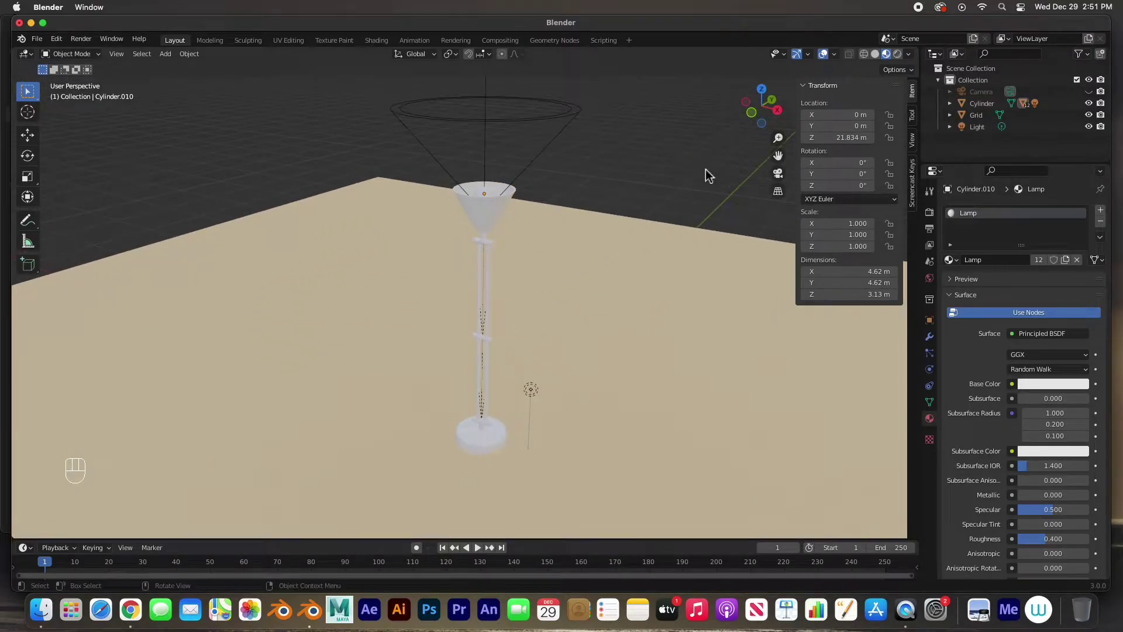
- Switch to rendered shading with viewport lighting dimmed to about 0.42 and pick the point light
left_click_drag(915, 59, 557, 315)
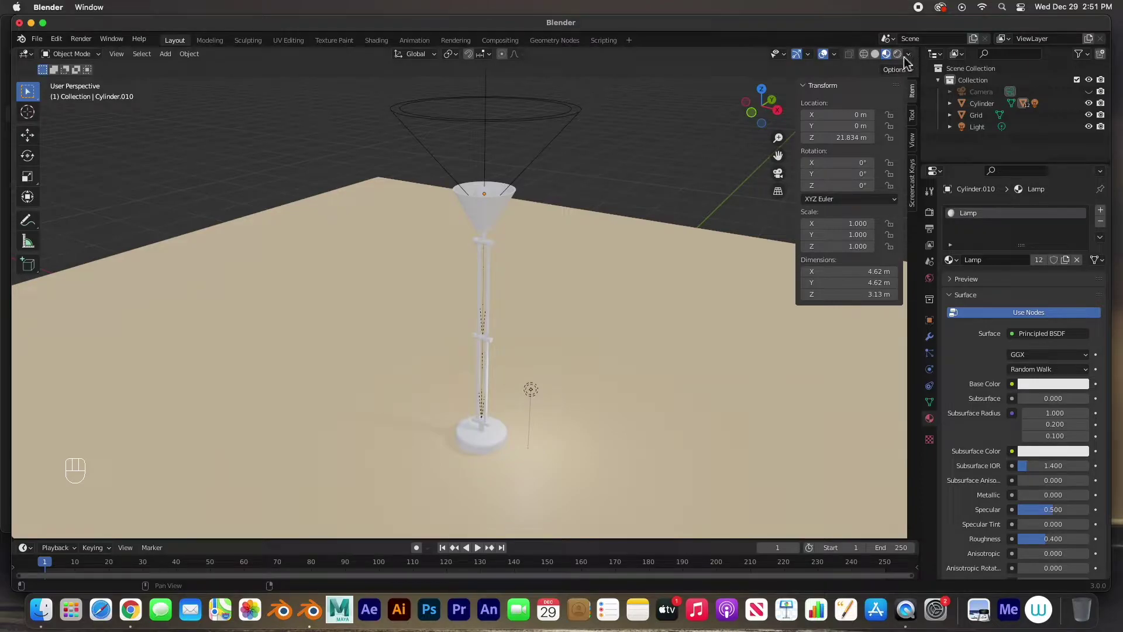
left_click_drag(916, 60, 710, 321)
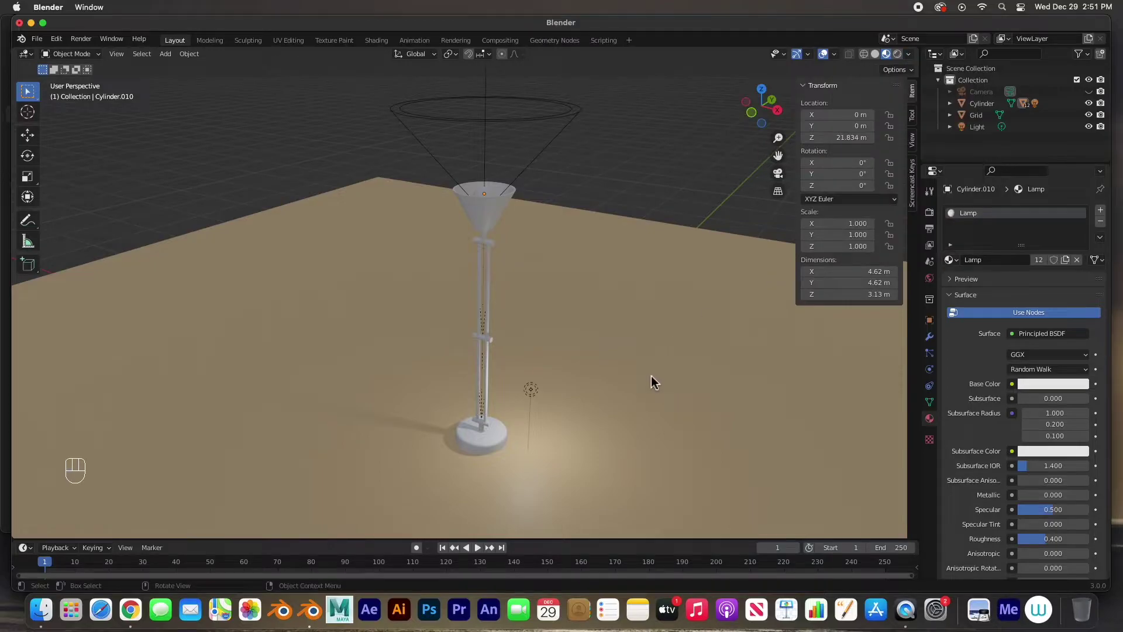
left_click(538, 398)
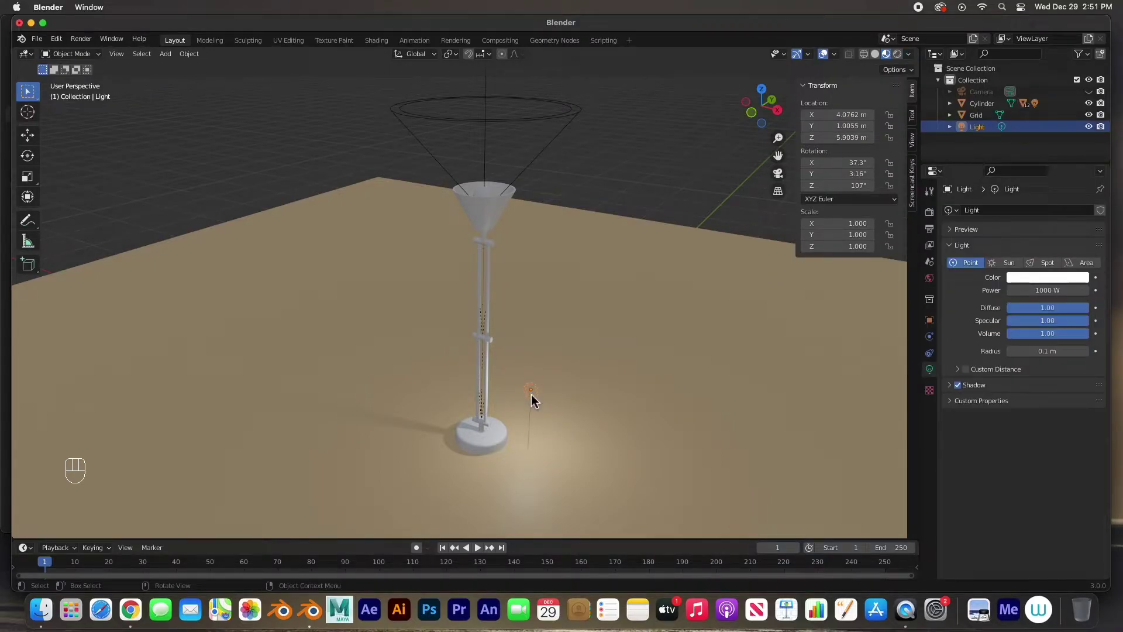
- Move the point light up above the lamp shade, to roughly X 36, Y 1.57, Z 42.3 m
left_click(26, 144)
left_click_drag(537, 392, 664, 243)
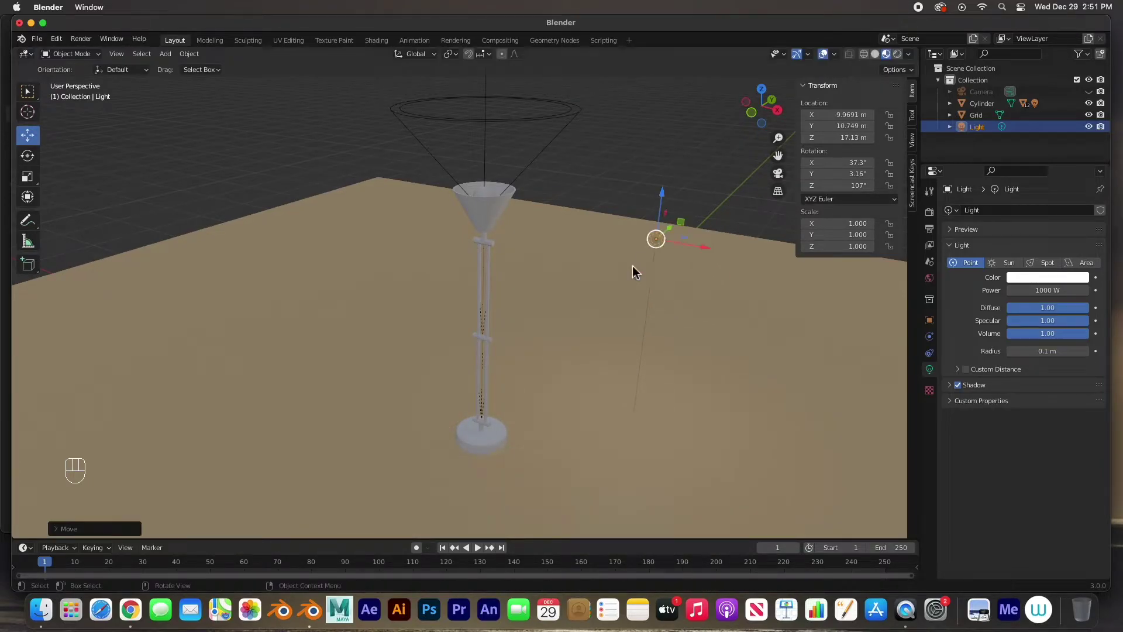
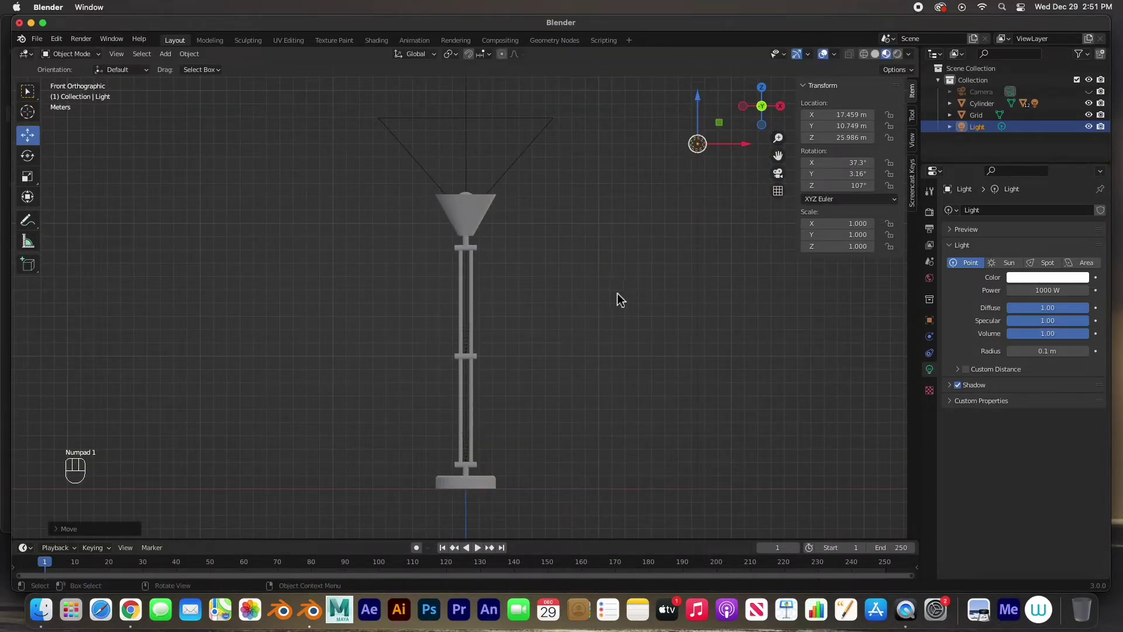
left_click(526, 267)
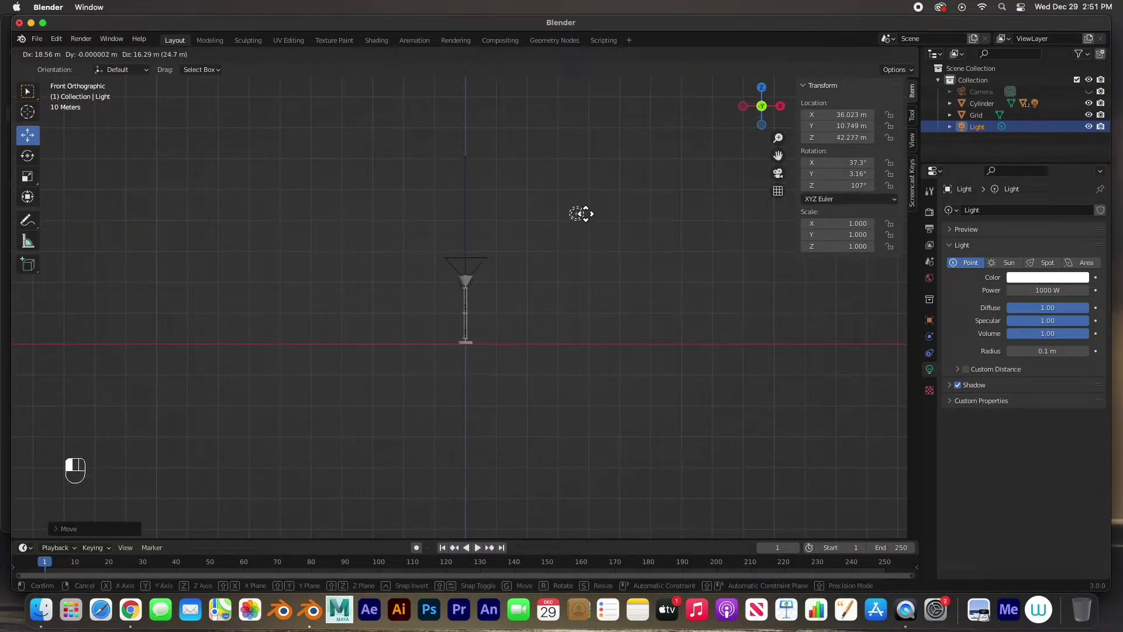
left_click_drag(643, 326, 535, 306)
left_click_drag(580, 241, 542, 243)
left_click_drag(432, 326, 521, 315)
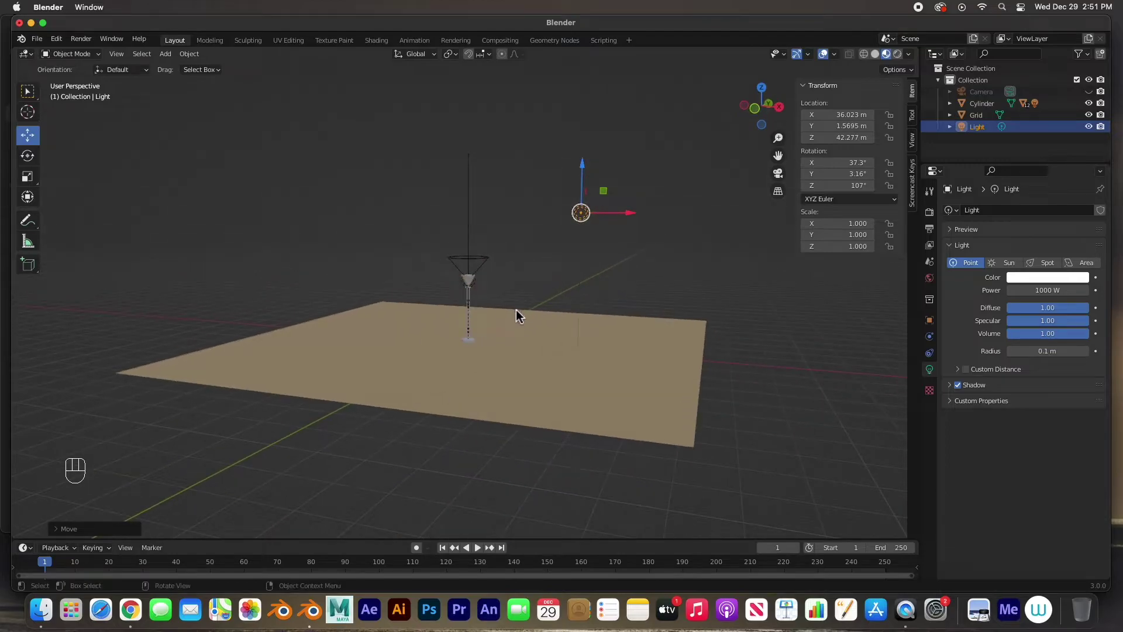
left_click_drag(540, 331, 535, 347)
middle_click(536, 347)
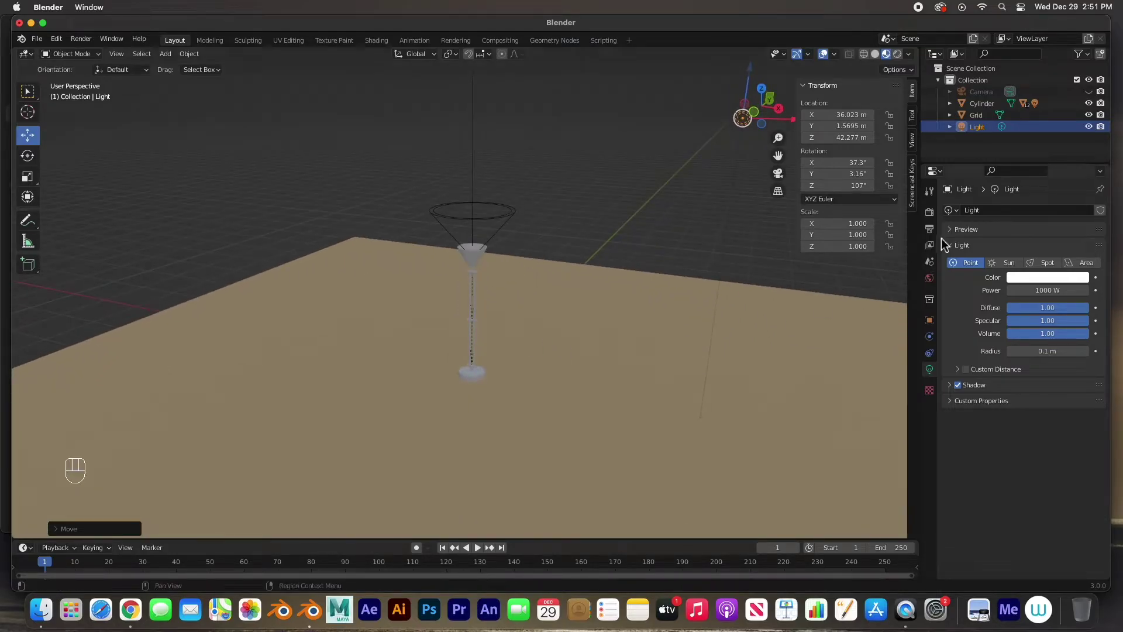
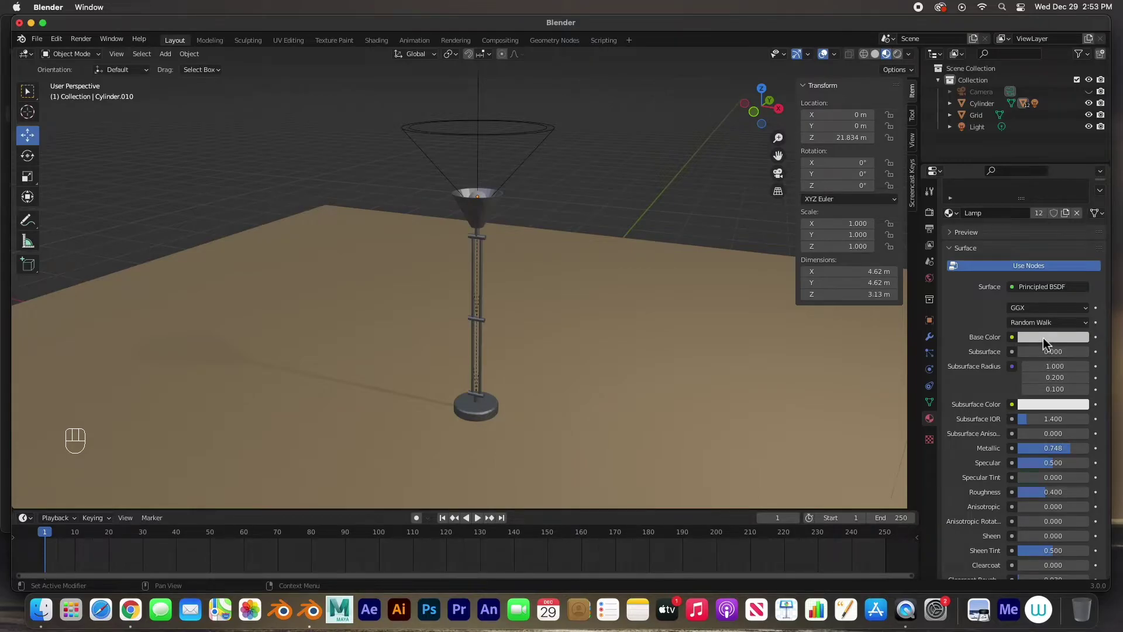
- Set the Lamp material to Metallic 0.748 and Roughness 0.400 and check it on the shade and rods
left_click(1048, 343)
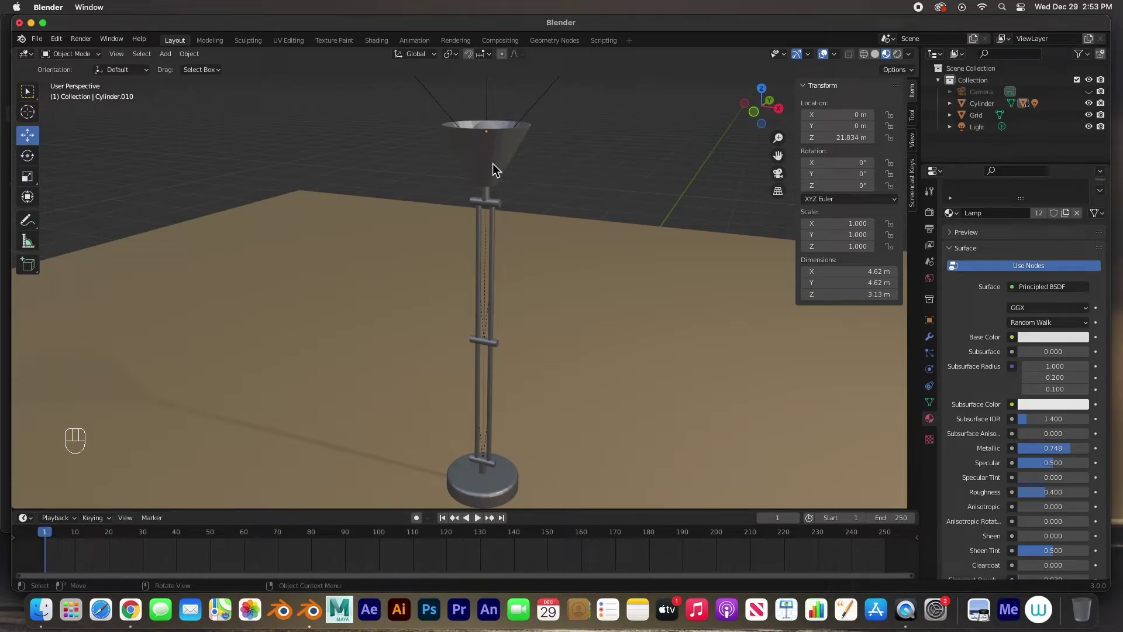
left_click(497, 170)
left_click(498, 168)
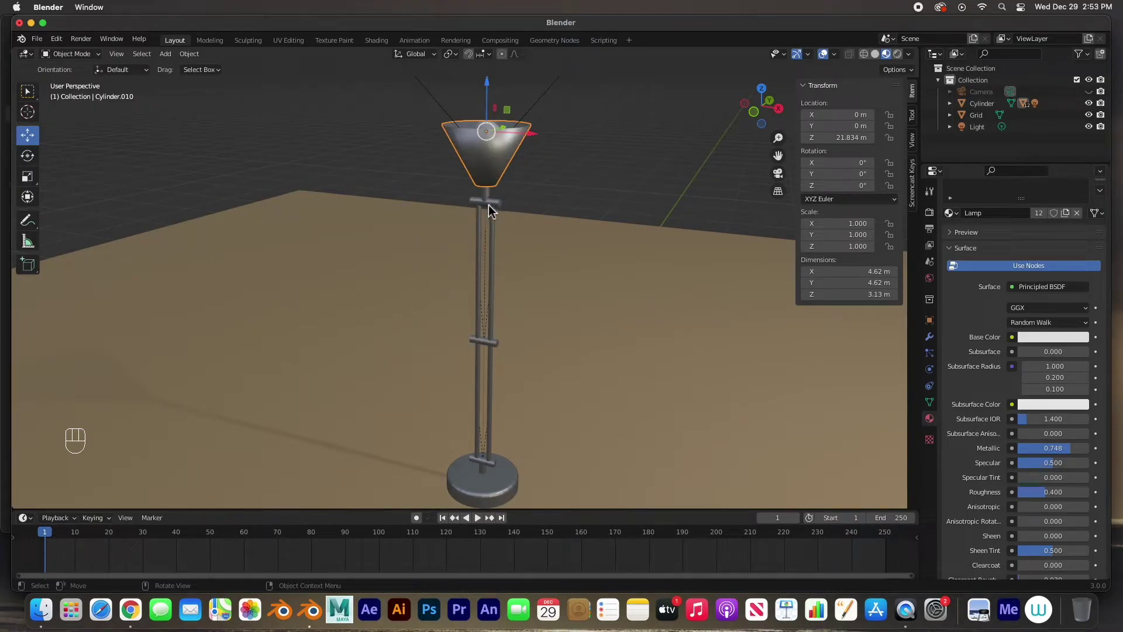
left_click_drag(487, 218, 530, 488)
left_click(562, 370)
left_click(551, 337)
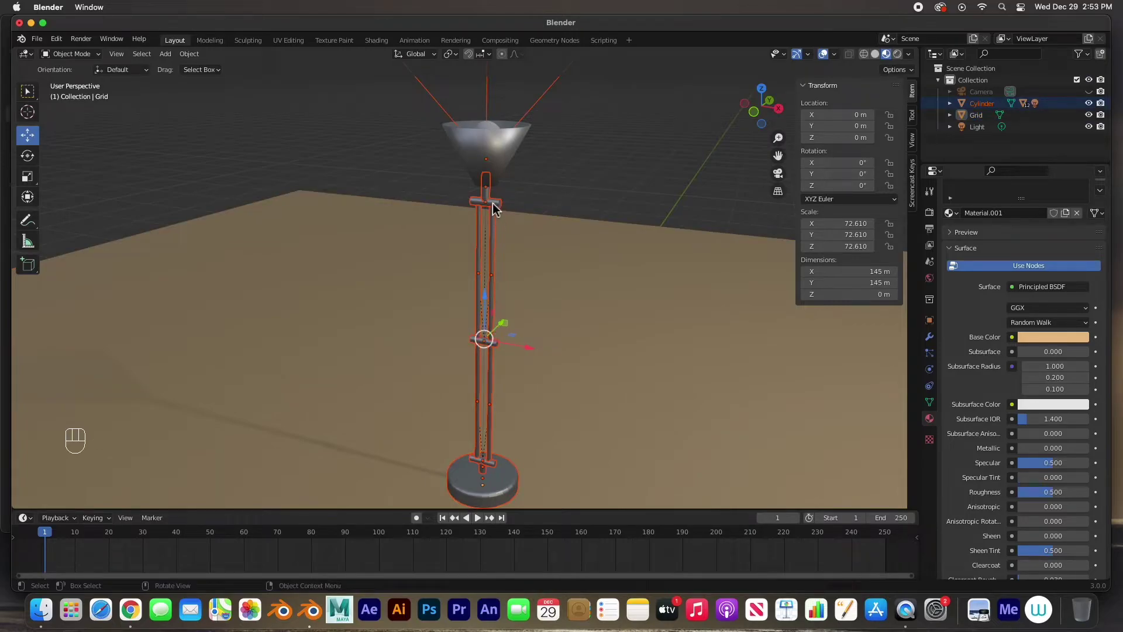
- Orbit around the lamp to inspect the shiny chrome finish from several angles
left_click_drag(496, 206, 466, 211)
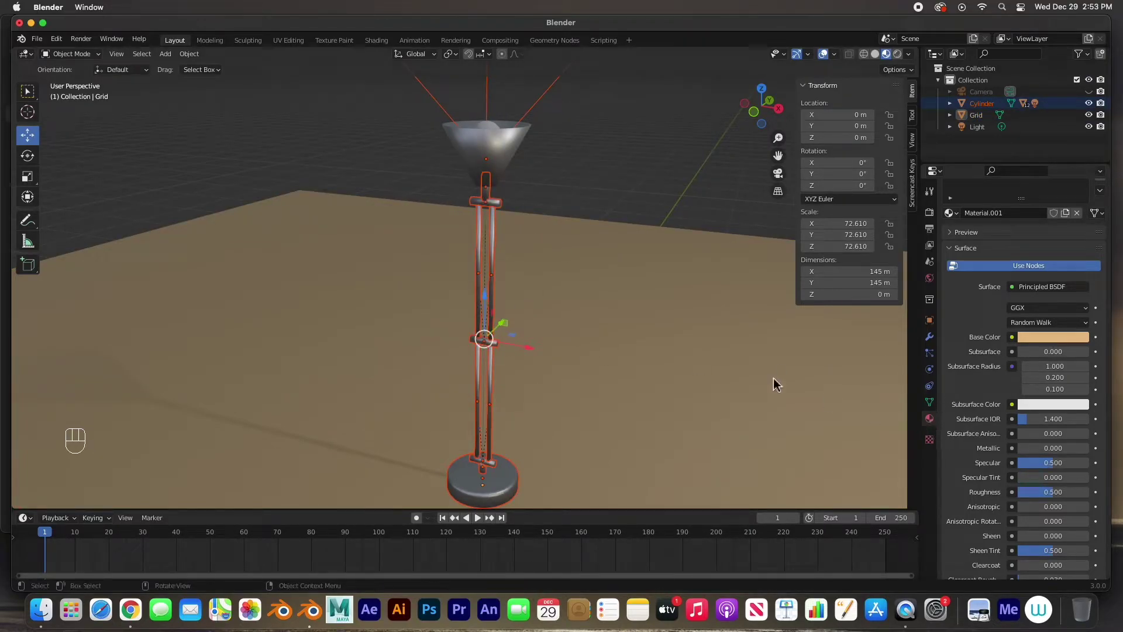
left_click_drag(484, 263, 520, 313)
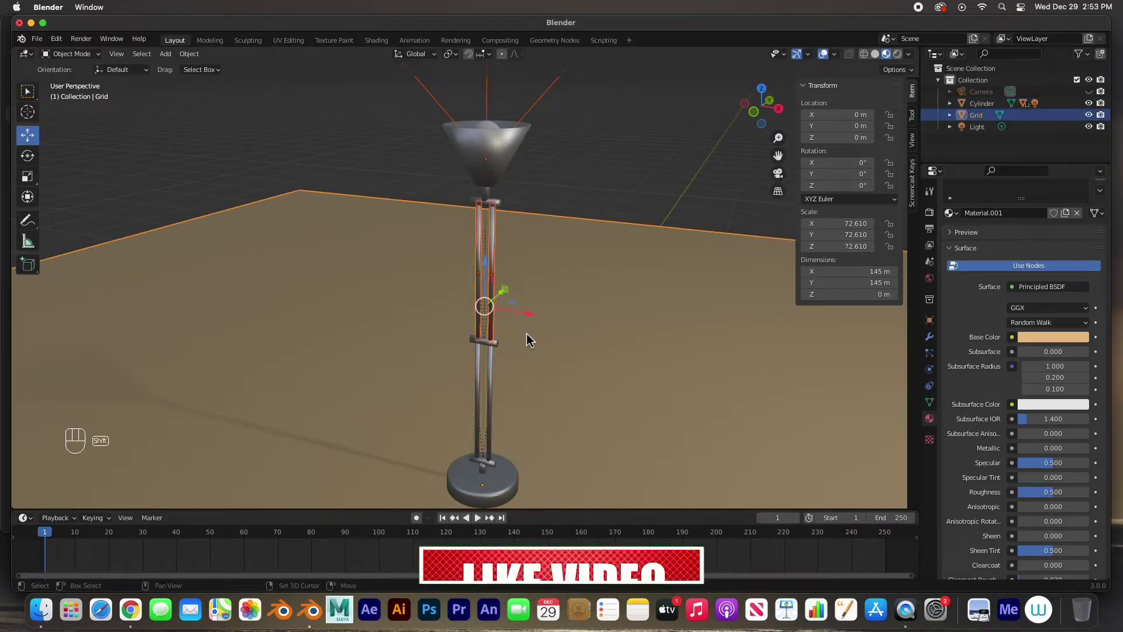
left_click_drag(472, 403, 519, 390)
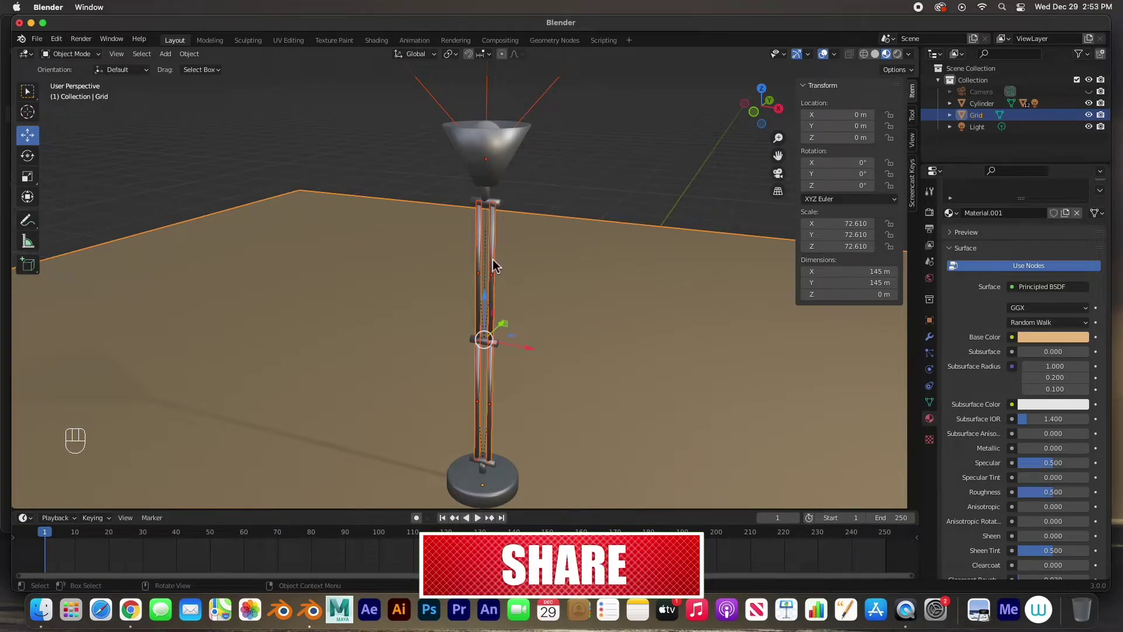
left_click_drag(493, 262, 472, 276)
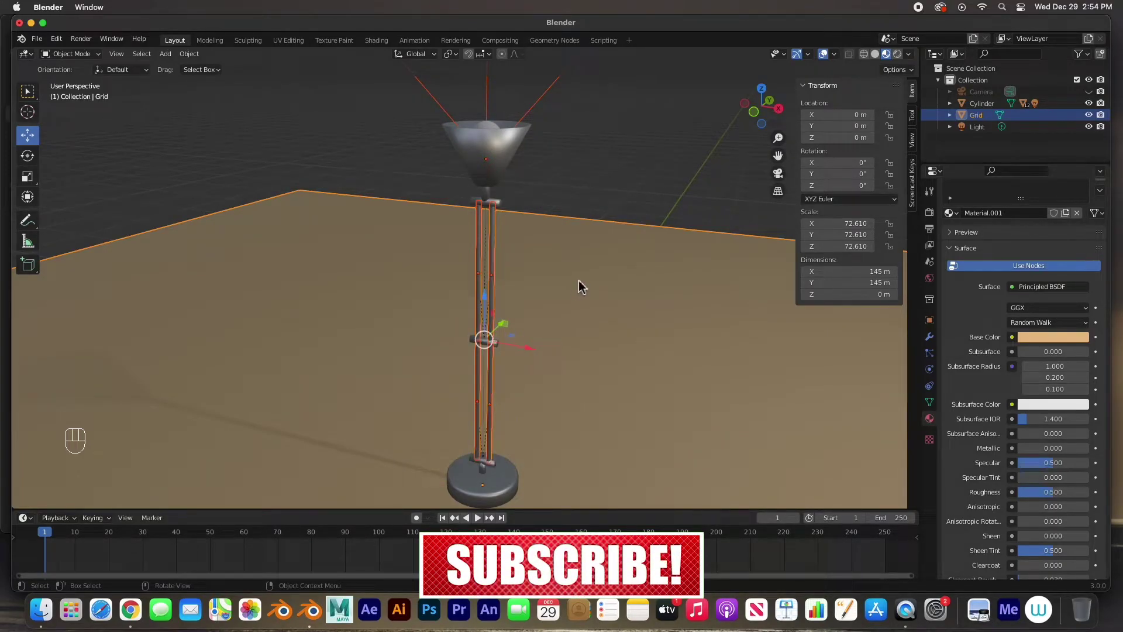
- Enable Auto Smooth normals at 30° on the lamp shade, base and a stand connector
left_click(583, 286)
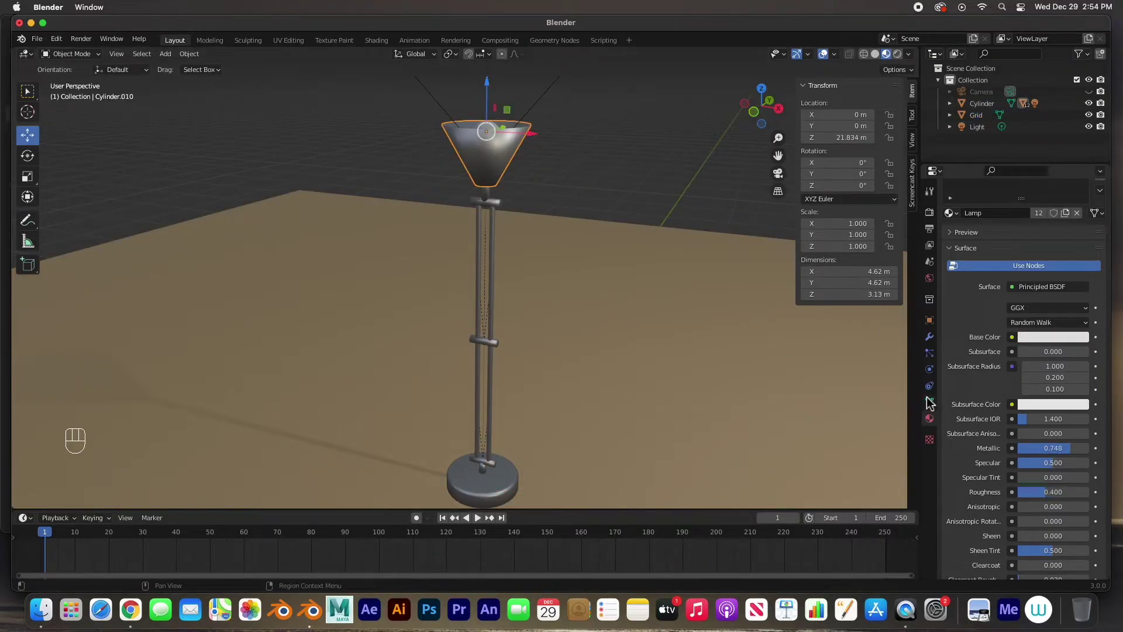
left_click(935, 408)
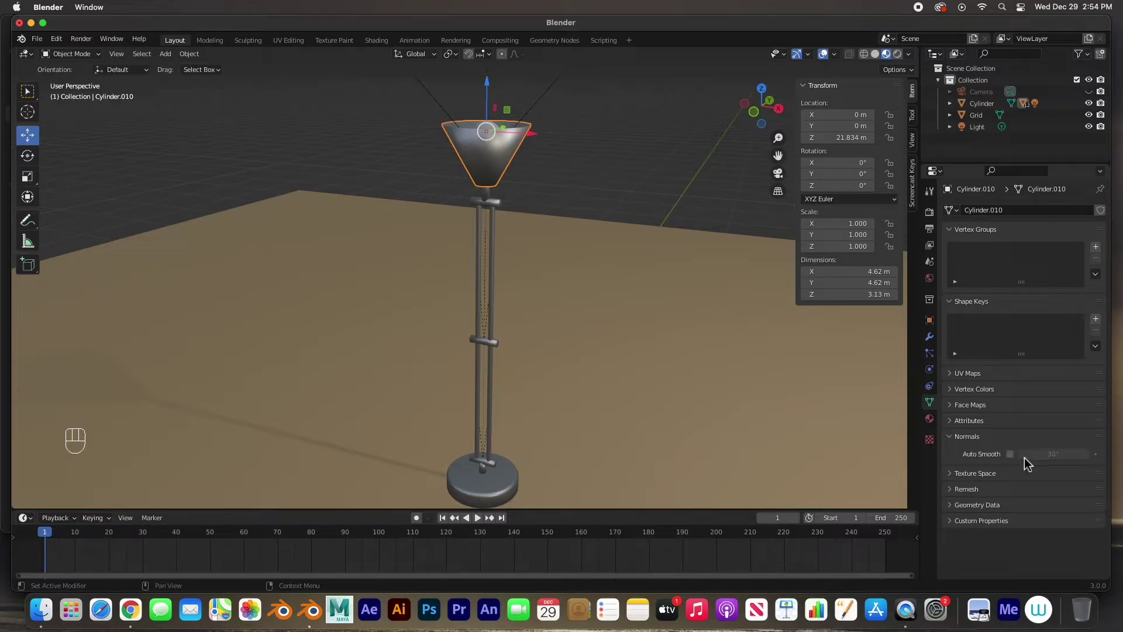
left_click(1020, 460)
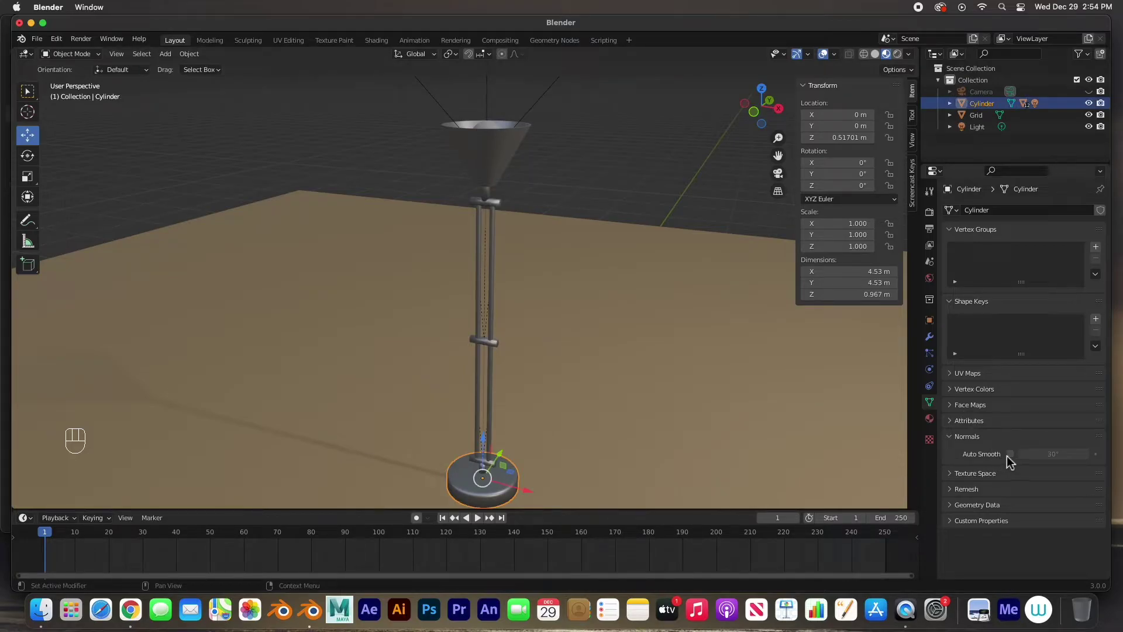
left_click(1009, 458)
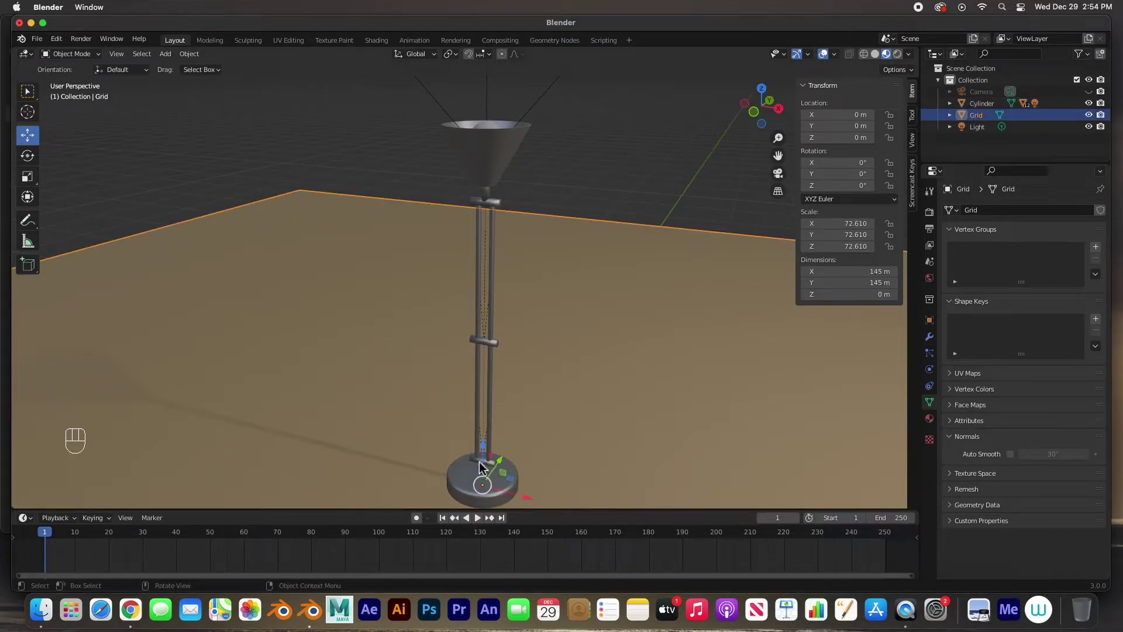
left_click(473, 463)
left_click(471, 342)
left_click(472, 204)
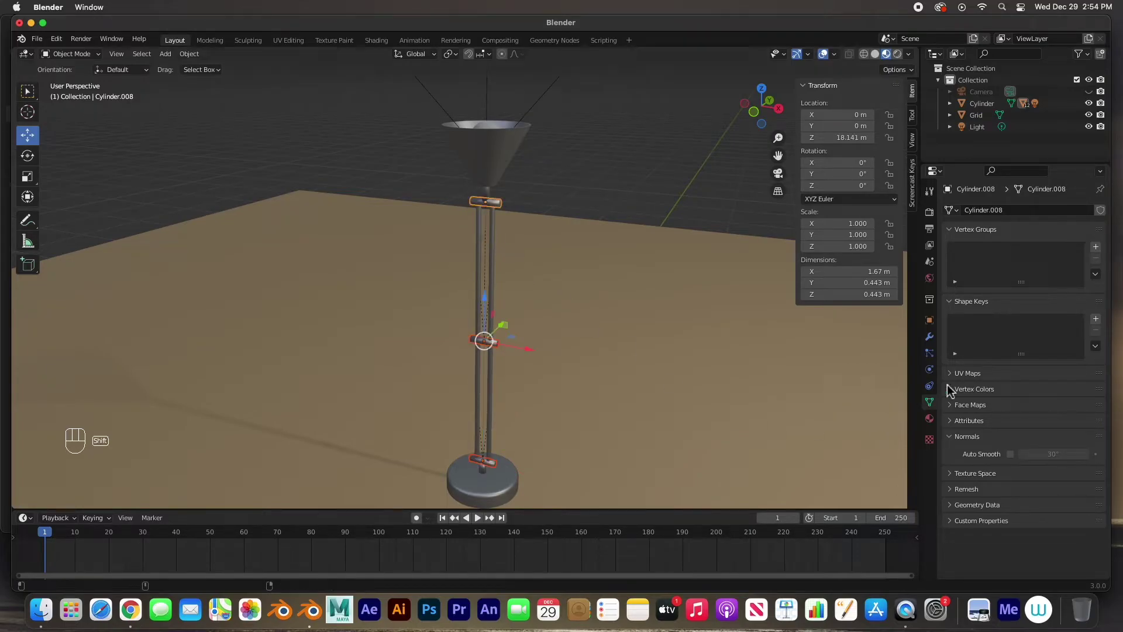
left_click(1011, 461)
left_click(618, 205)
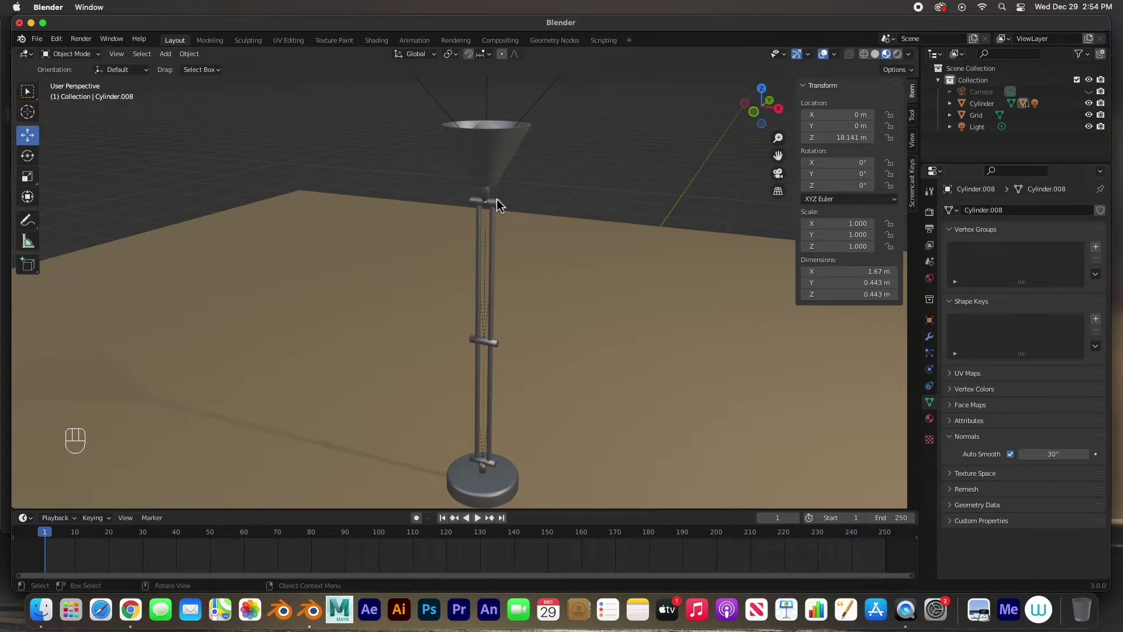
- Enable Auto Smooth on the upper and lower connectors and the small part above the base
left_click(505, 208)
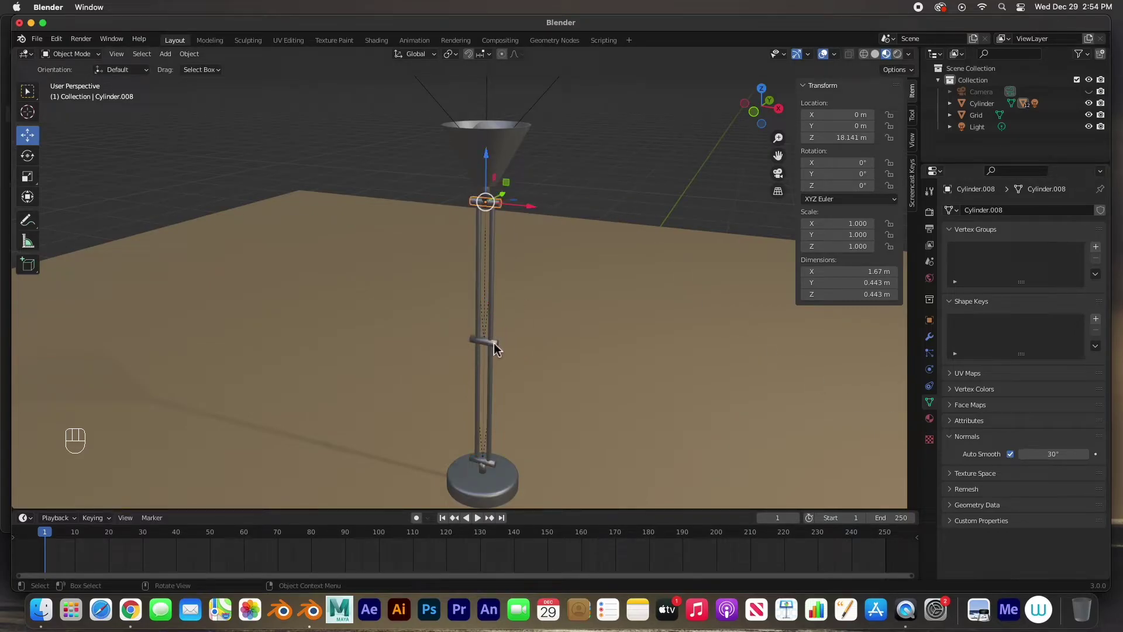
left_click(500, 350)
left_click(1016, 462)
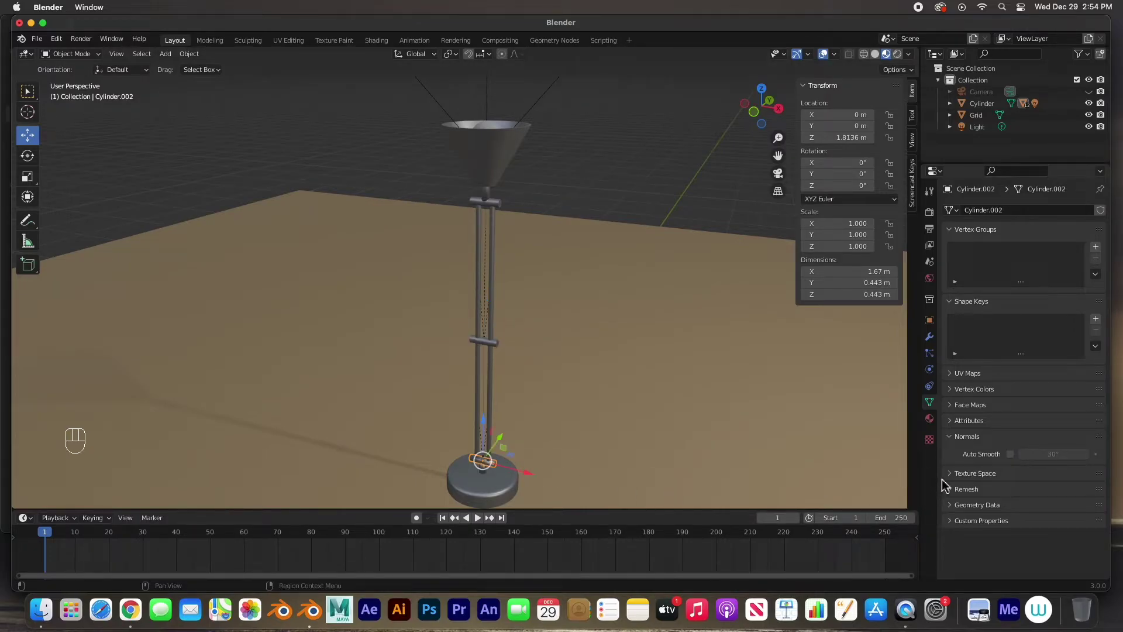
left_click(1017, 462)
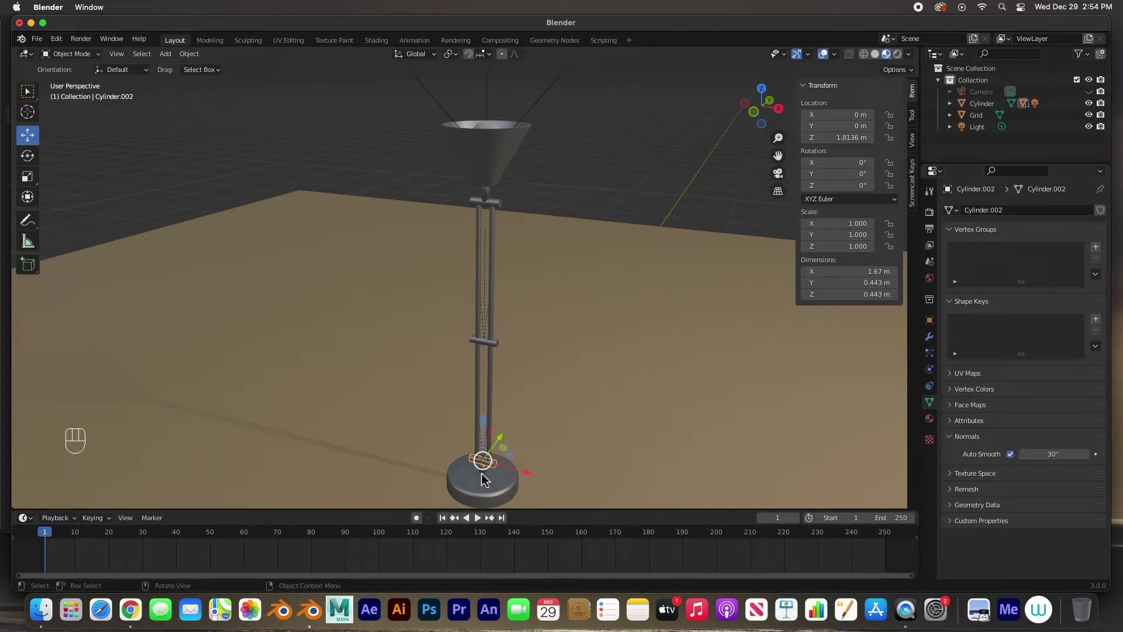
left_click(486, 478)
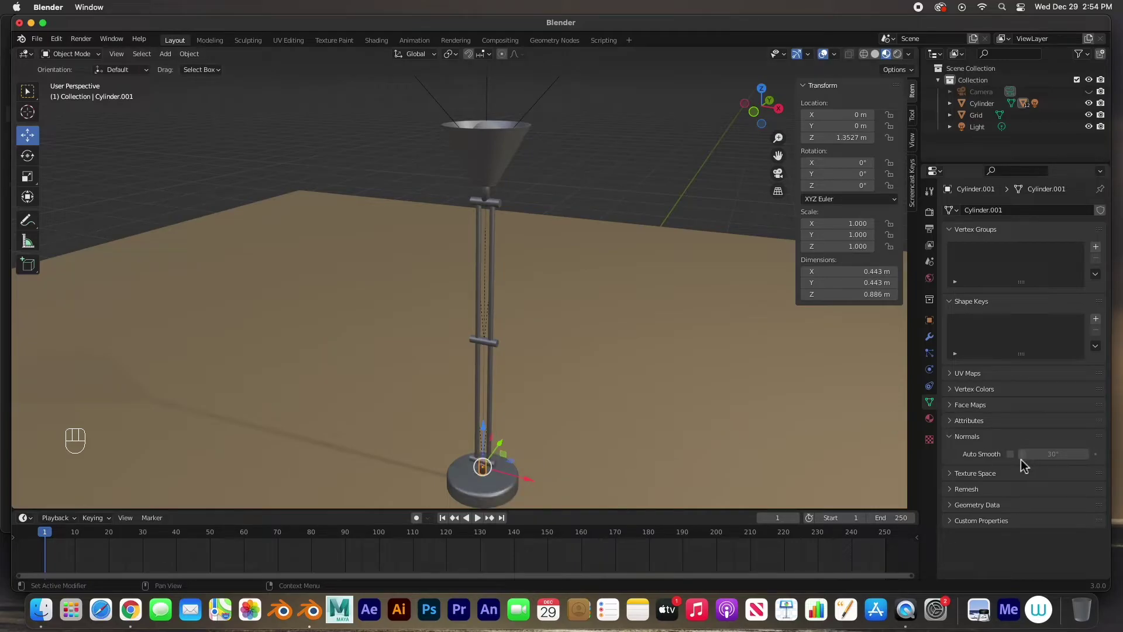
left_click(1018, 460)
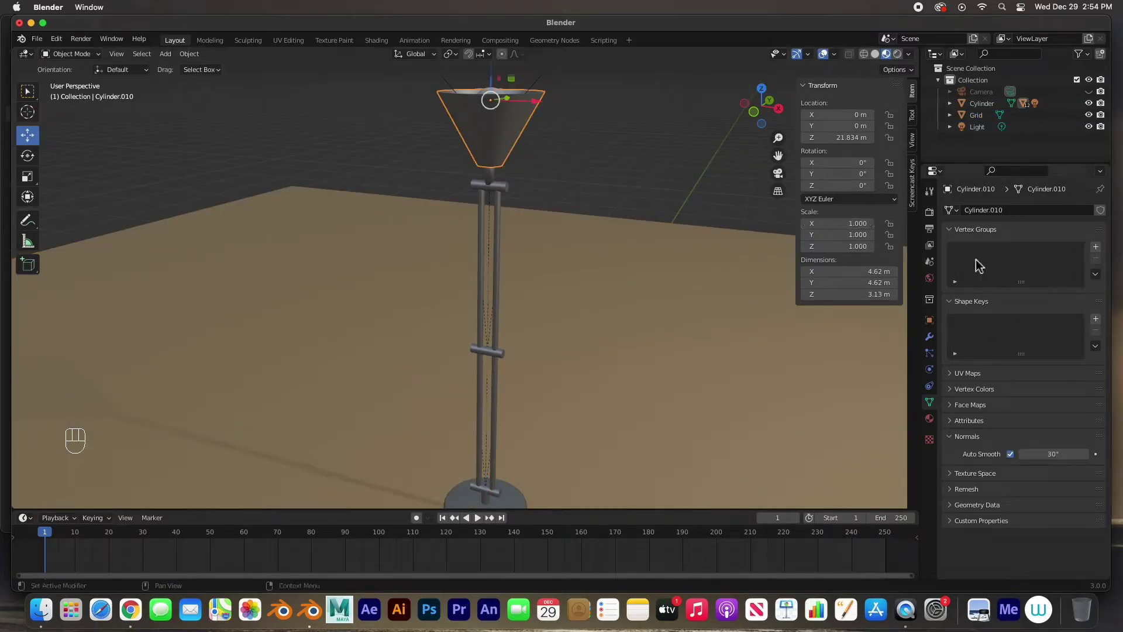
- Set the Lamp material to Metallic 0.585 and Roughness 0.099, then select the connectors and base together
left_click_drag(937, 425, 963, 411)
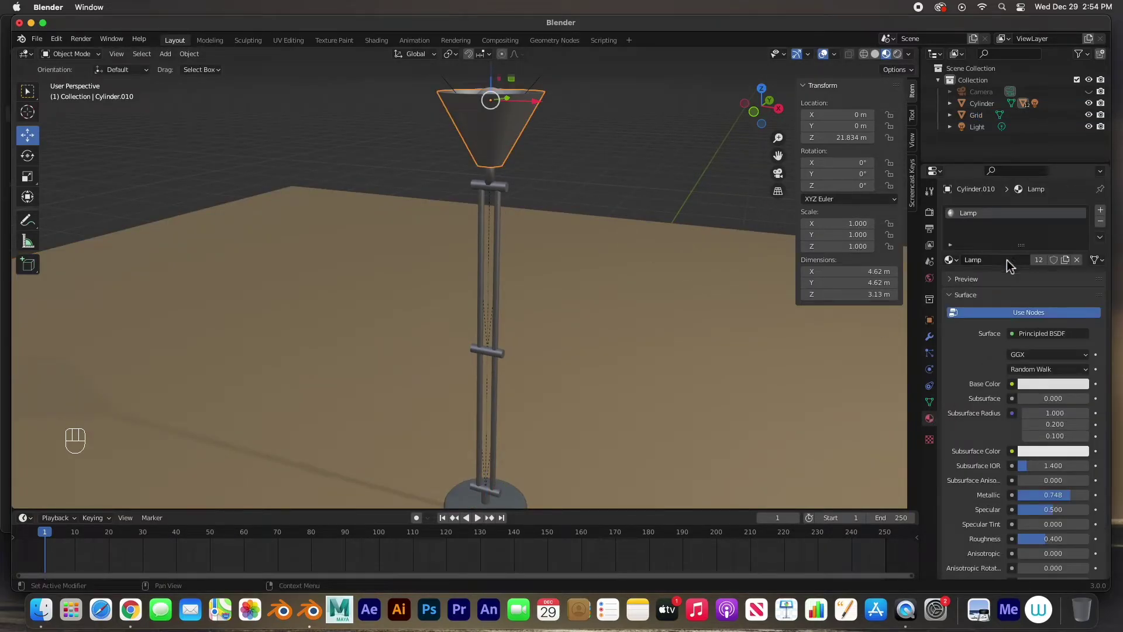
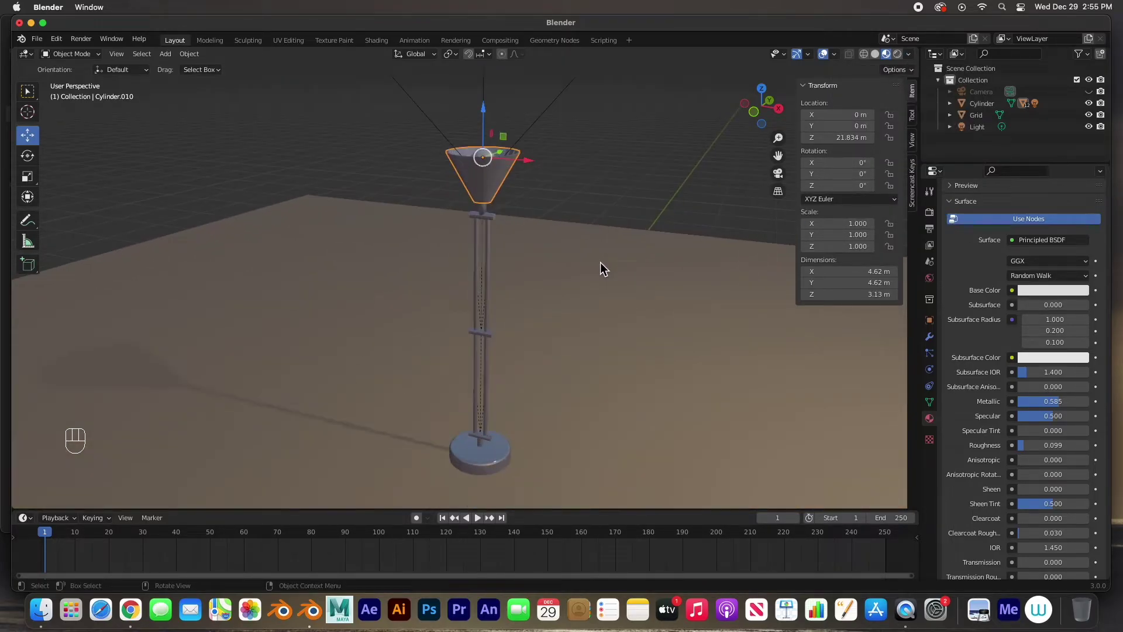
left_click_drag(593, 274, 584, 281)
left_click_drag(516, 248, 585, 281)
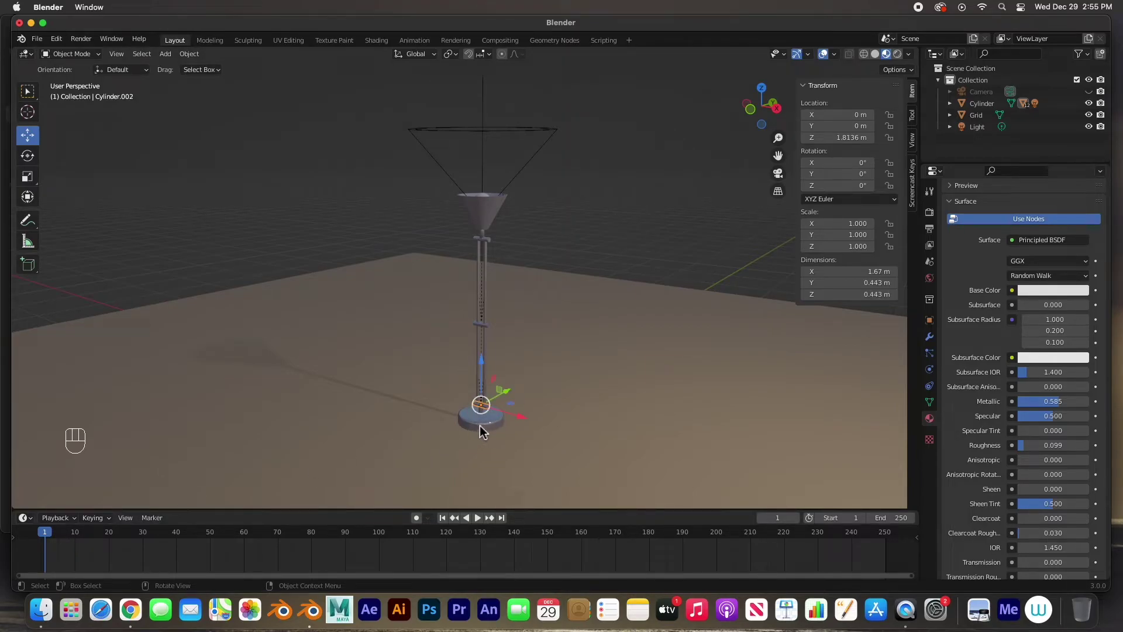
left_click(495, 246)
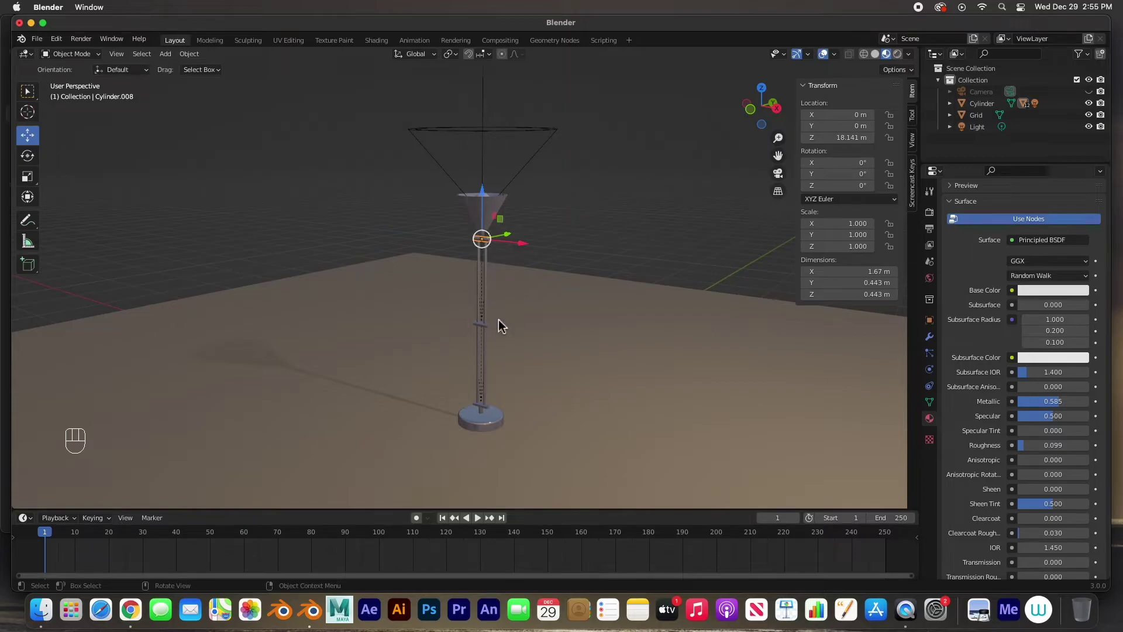
left_click(494, 332)
left_click(492, 413)
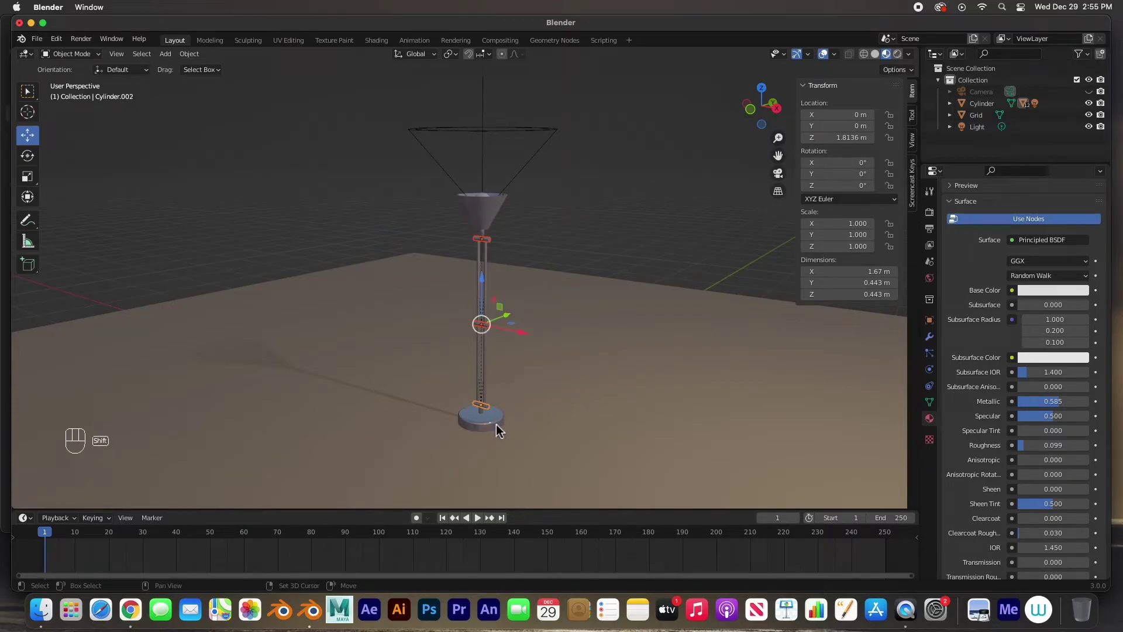
left_click(500, 430)
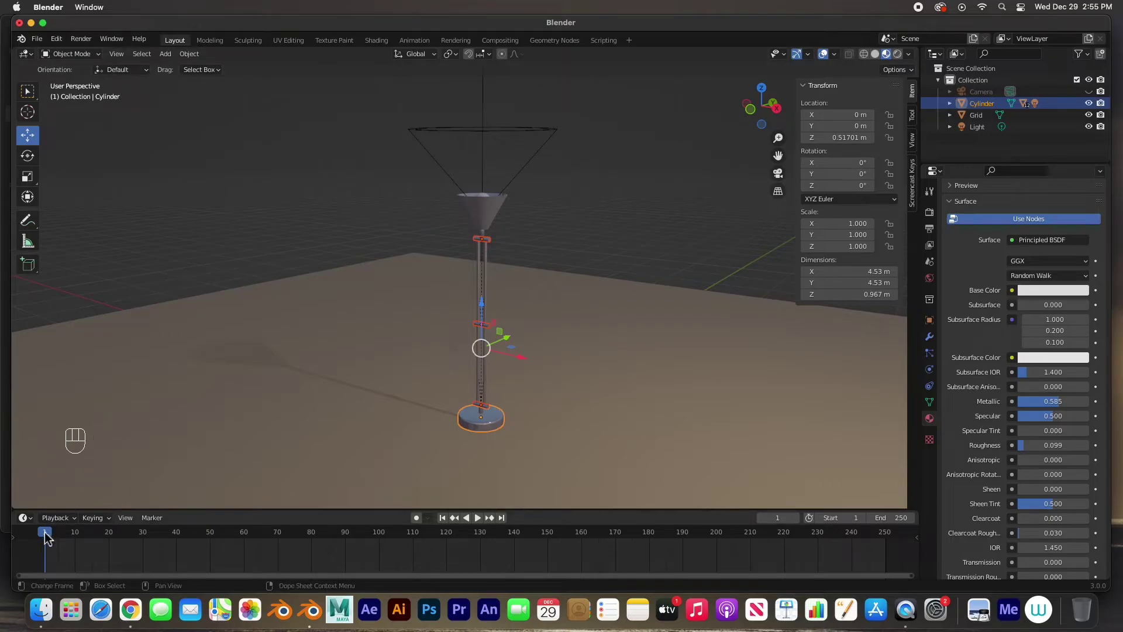
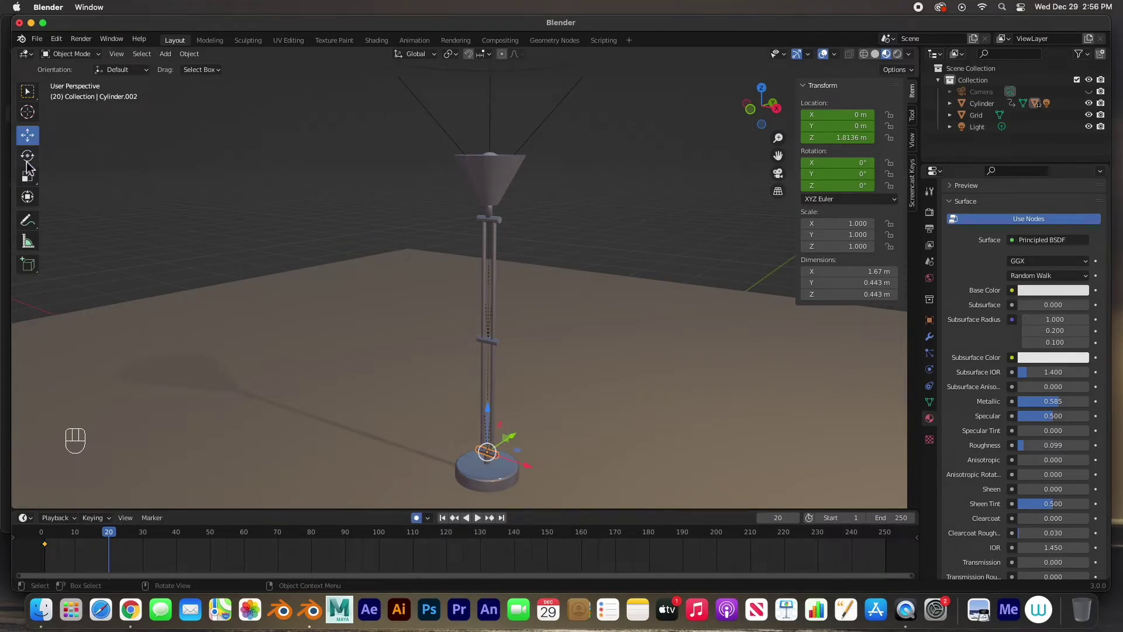
- Rotate the lamp shade on X to about 75.7° so it points downward and keyframe it at frame 20
left_click(30, 163)
left_click_drag(472, 446, 486, 426)
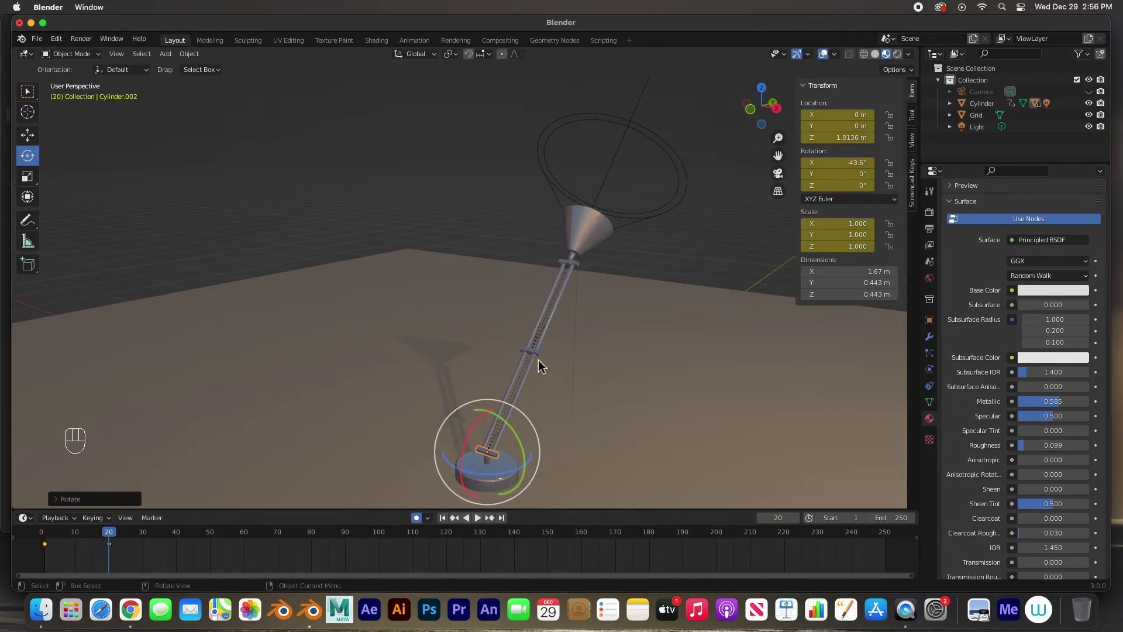
left_click(540, 357)
left_click_drag(526, 326, 508, 371)
left_click(497, 310)
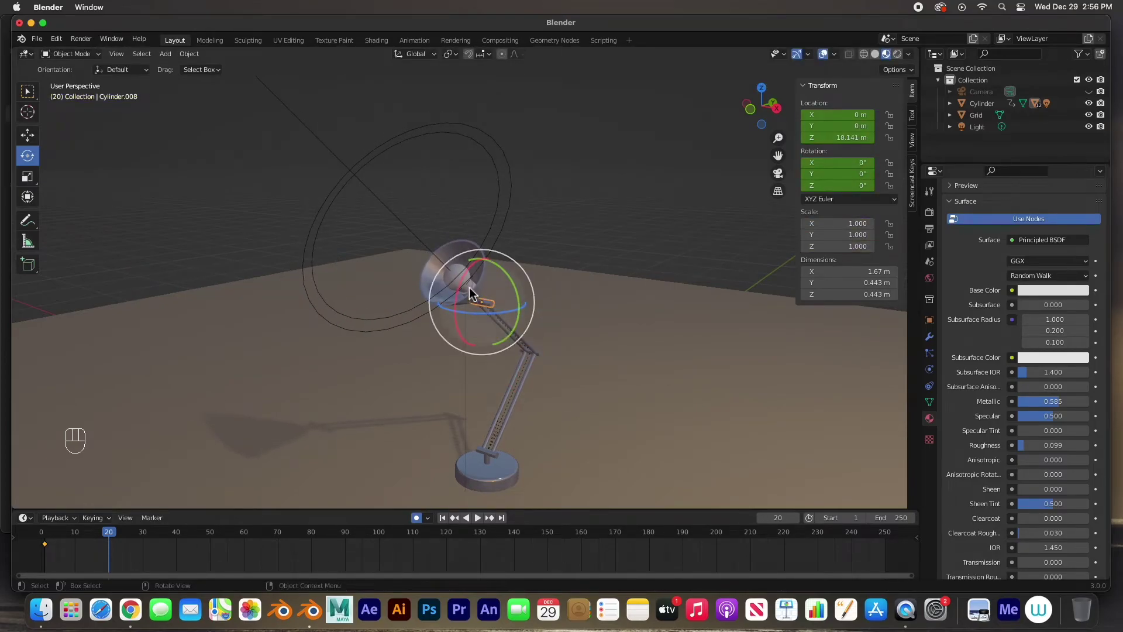
left_click_drag(468, 282, 466, 317)
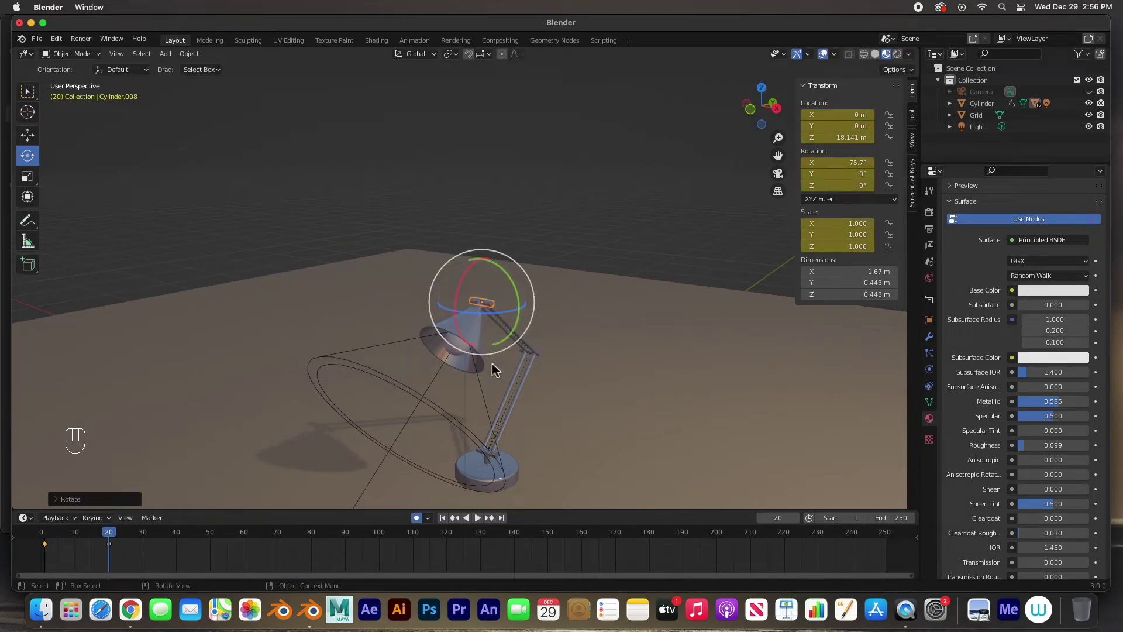
- Zoom, pan and orbit the view to look at the tilted shade
left_click_drag(113, 537, 136, 548)
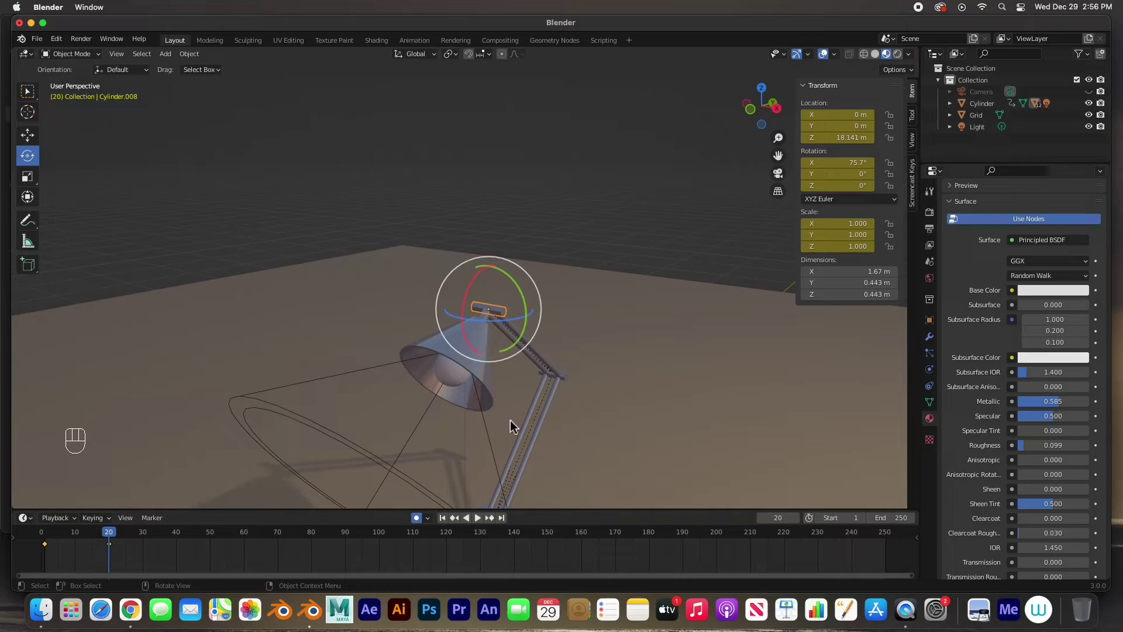
left_click_drag(518, 428, 495, 302)
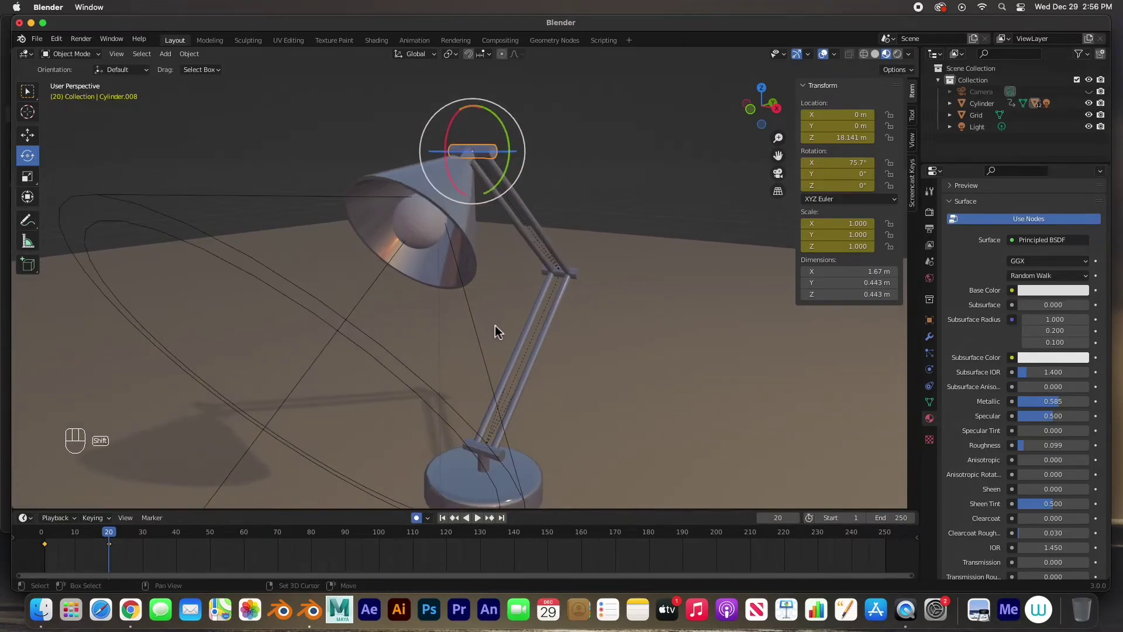
left_click_drag(501, 331, 516, 316)
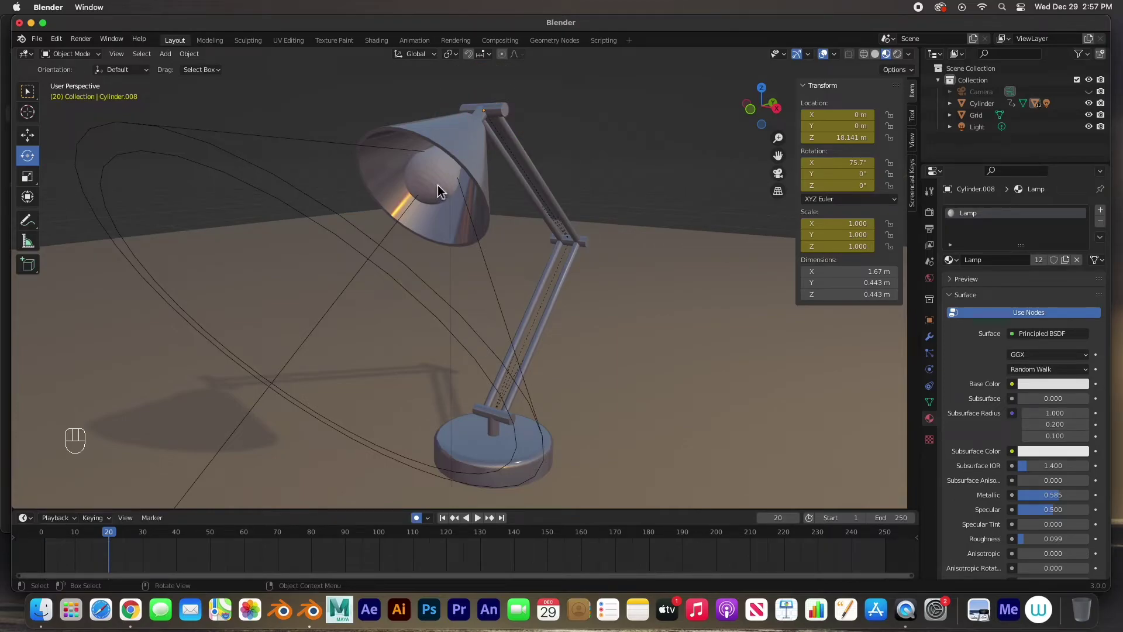
- Give the bulb sphere a new material with white emission at strength 22.6
left_click(443, 191)
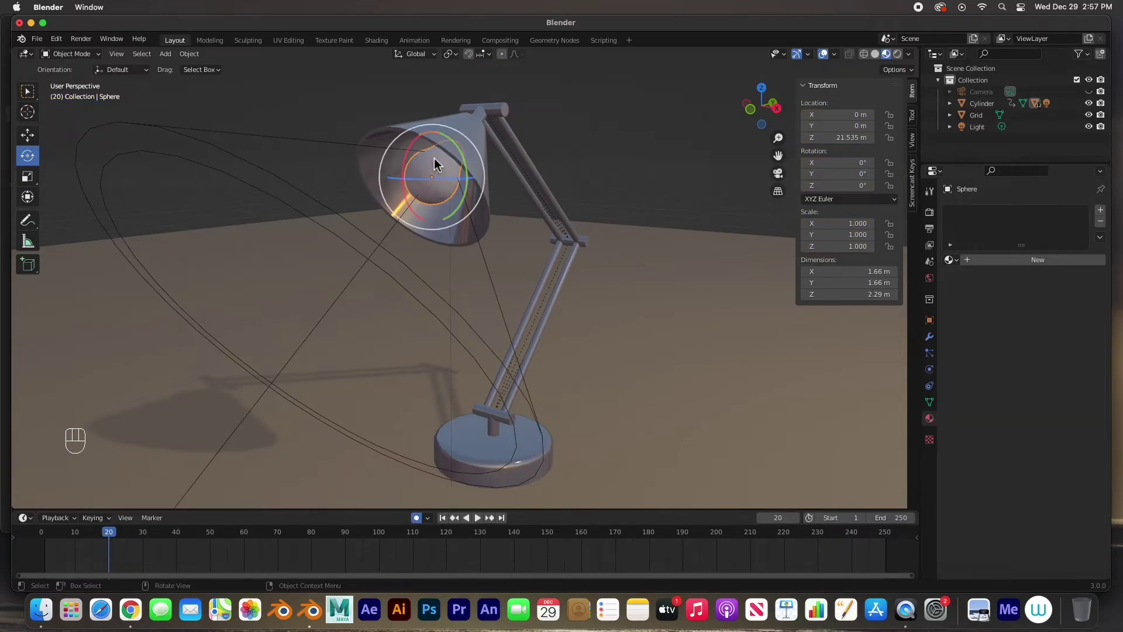
left_click_drag(439, 164, 412, 153)
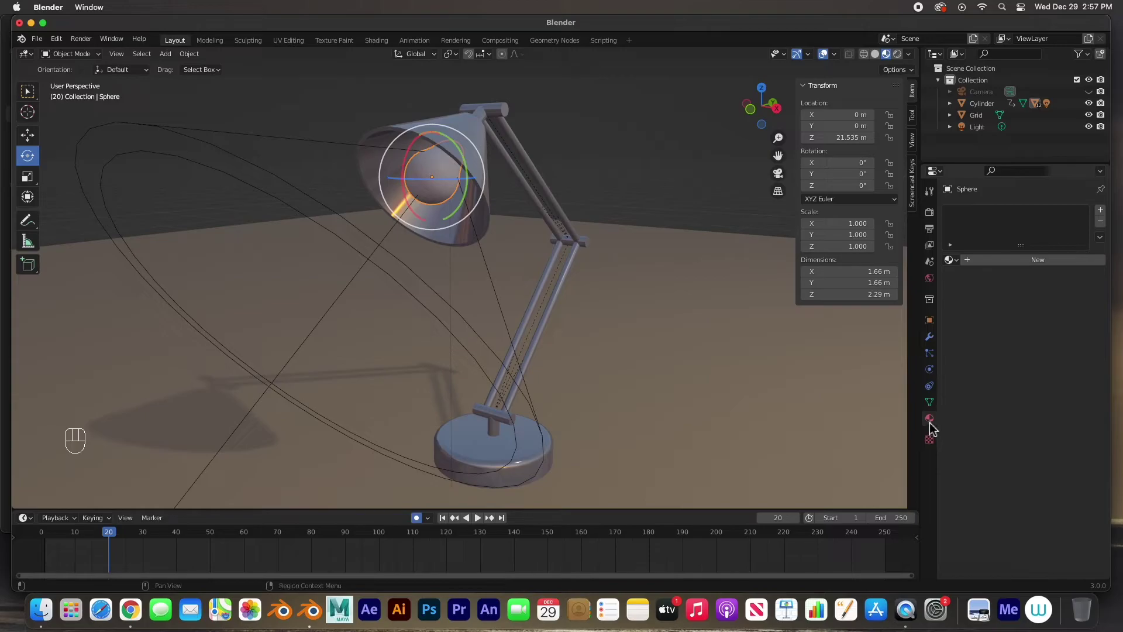
left_click(934, 424)
left_click_drag(1018, 268, 969, 247)
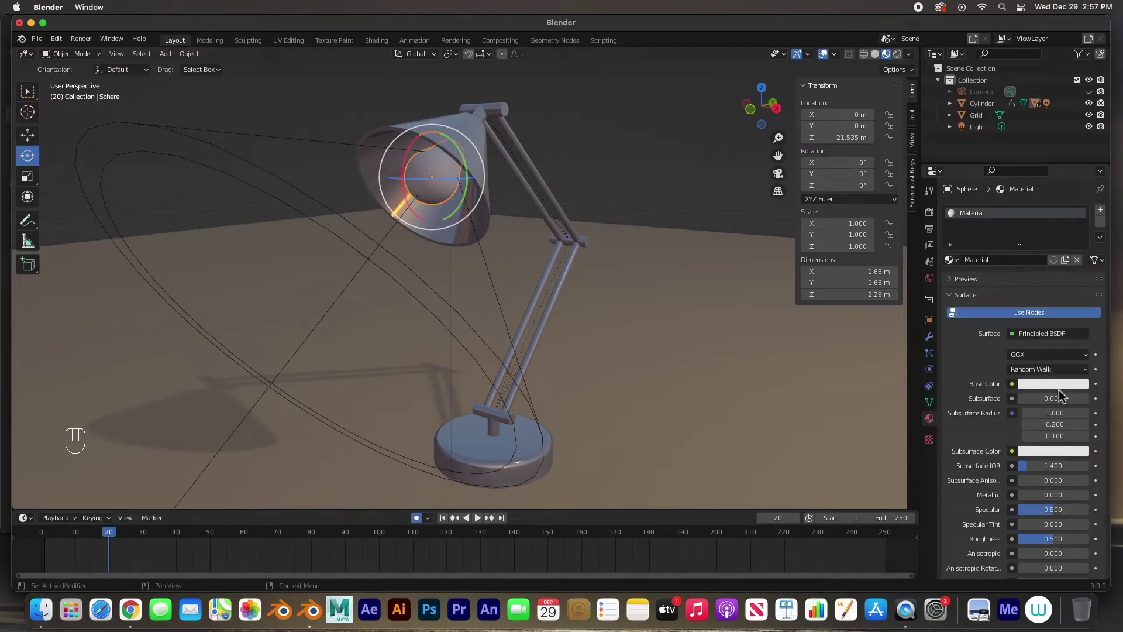
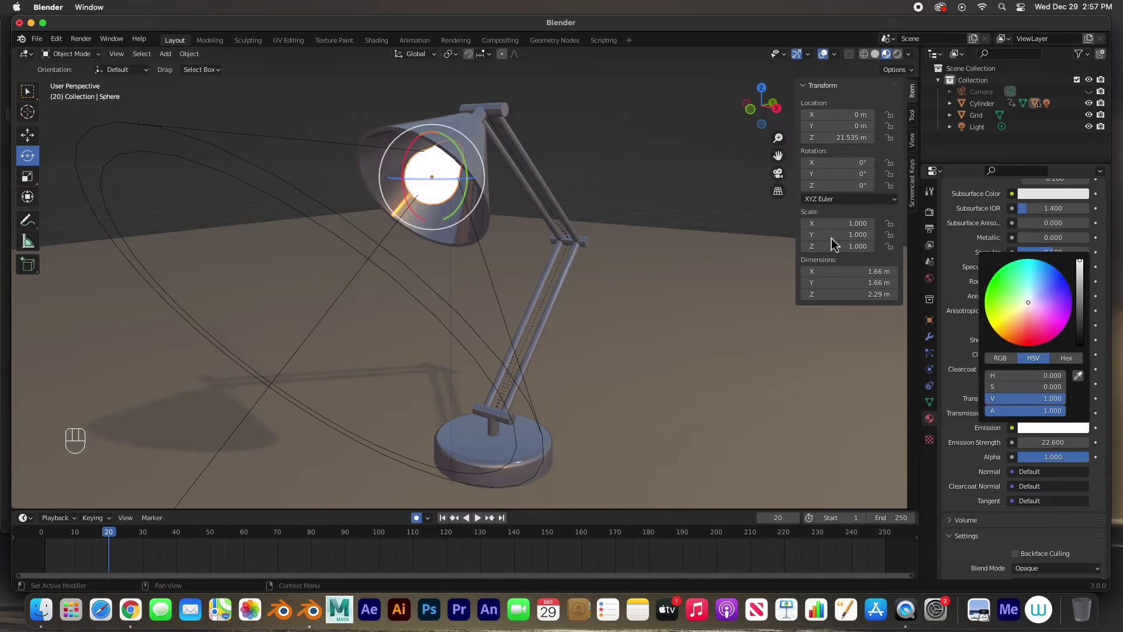
left_click(604, 136)
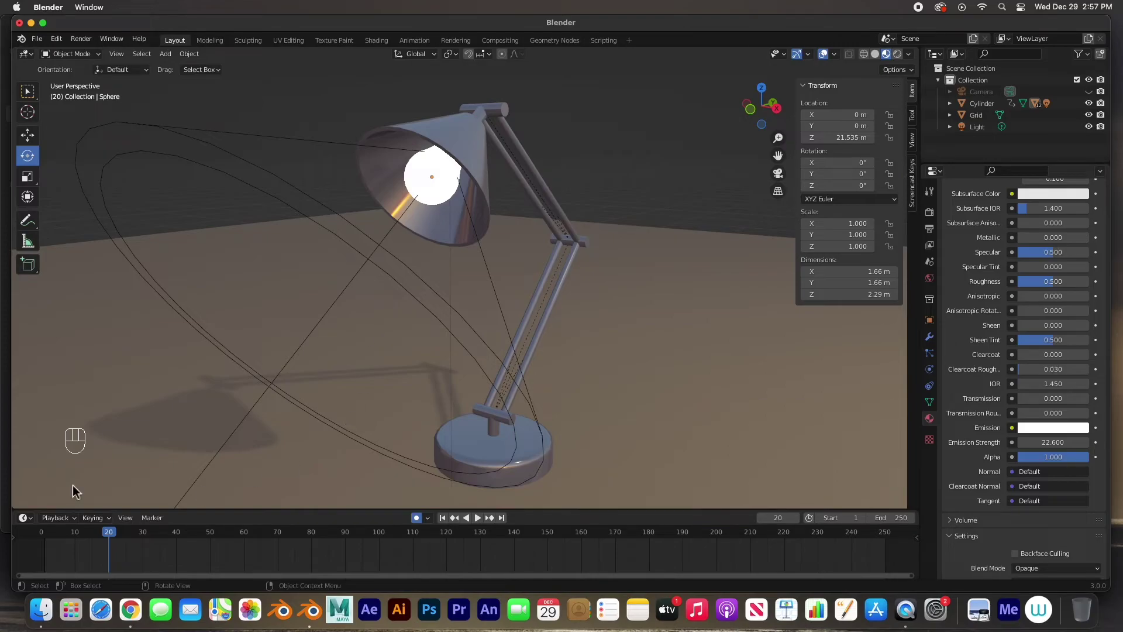
left_click_drag(115, 541, 127, 522)
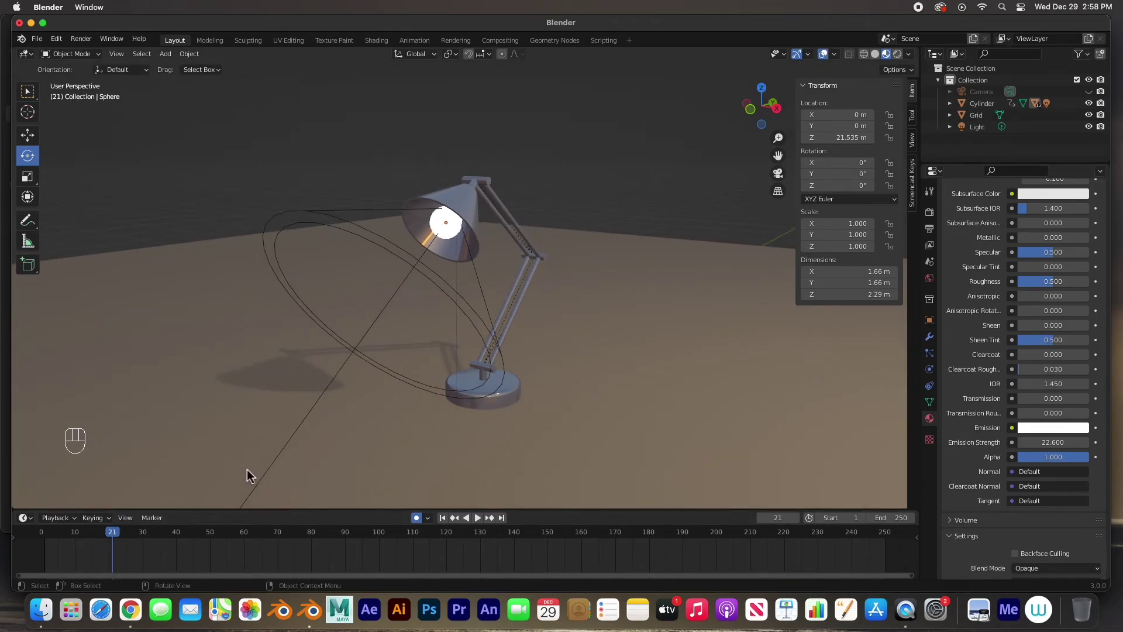
- Scrub the timeline to frame 27 to see the lamp bend into its glowing pose
left_click_drag(116, 537, 170, 527)
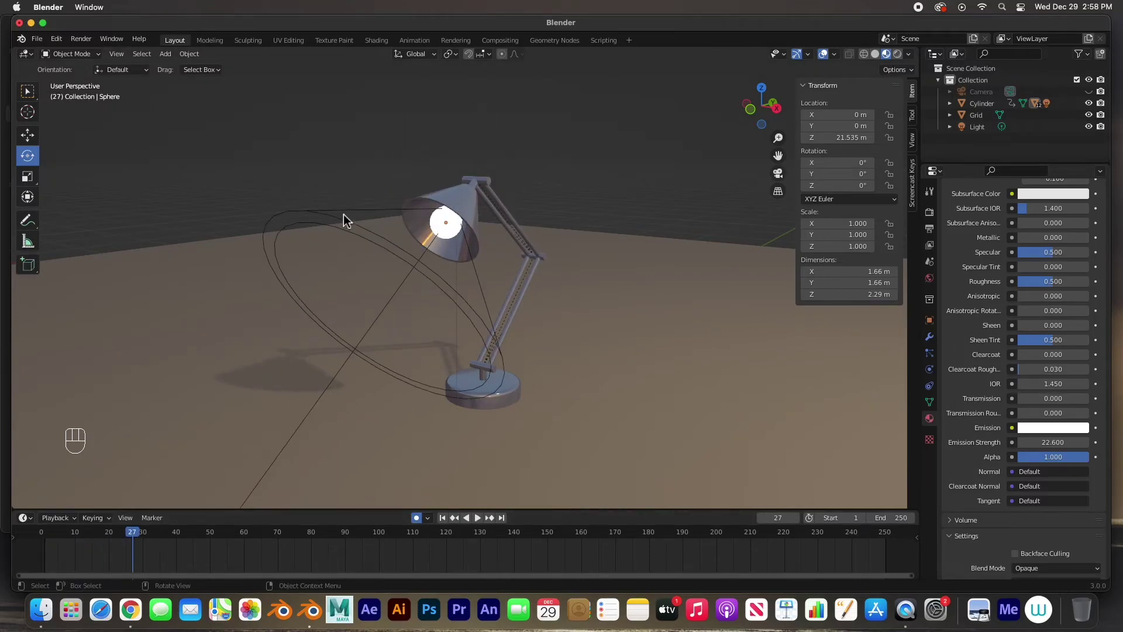
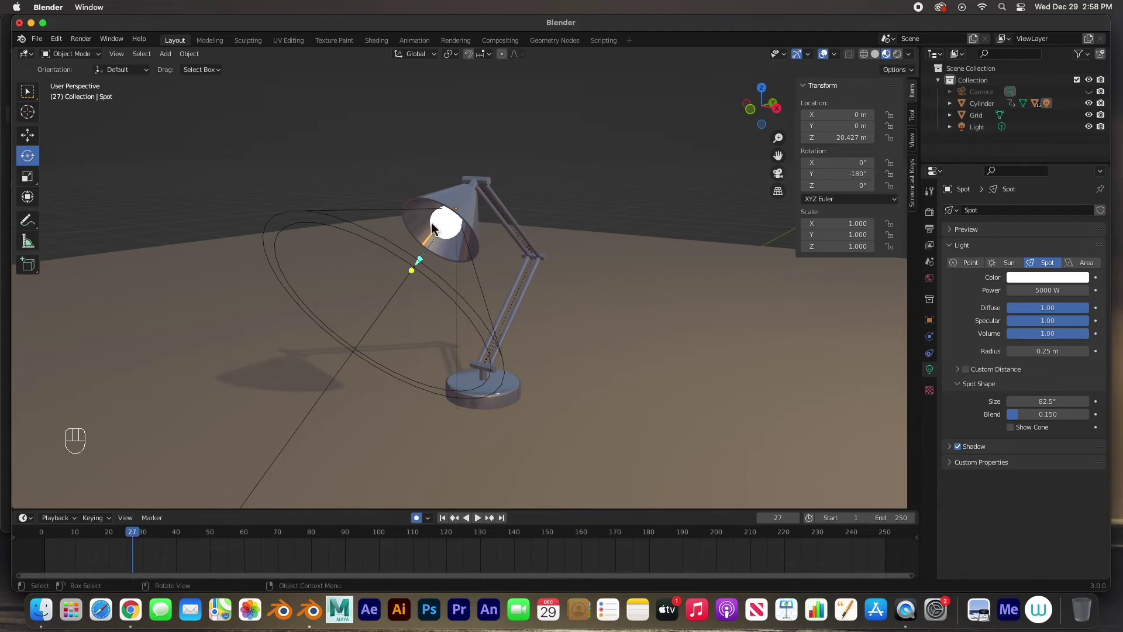
- Select the bulb sphere and bring up its material's Shadow Mode choices
left_click(435, 228)
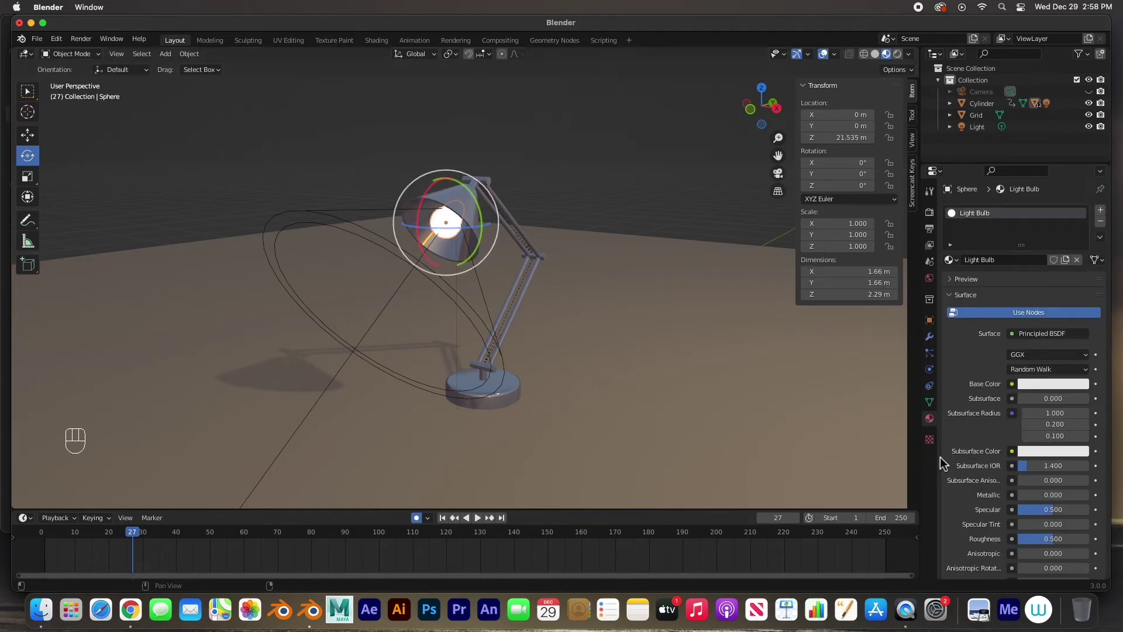
left_click(935, 424)
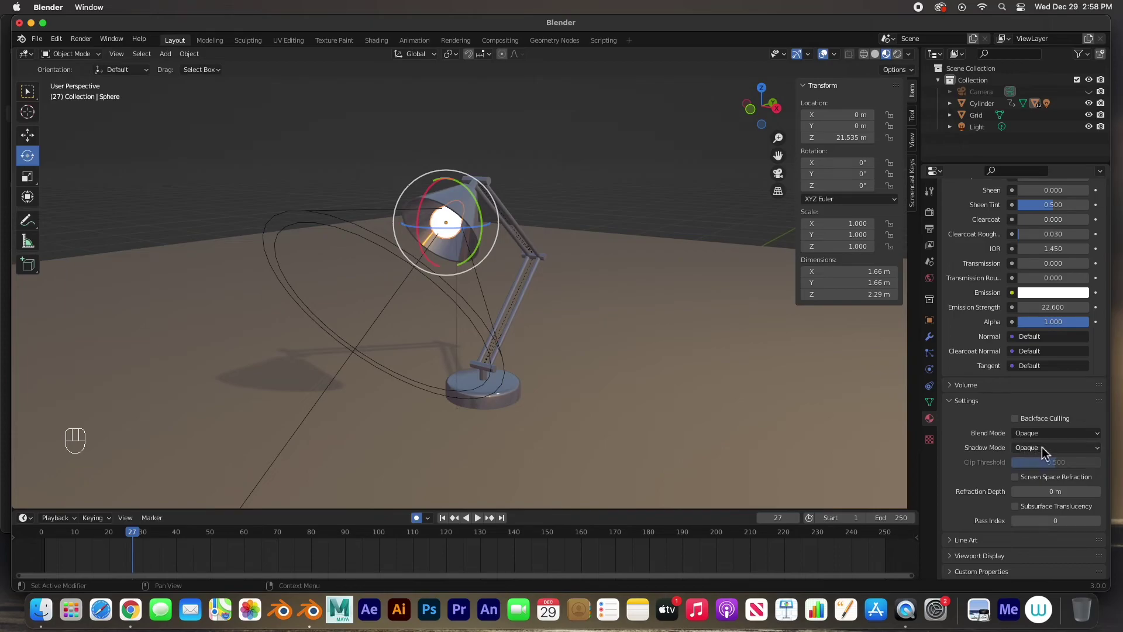
left_click(1047, 454)
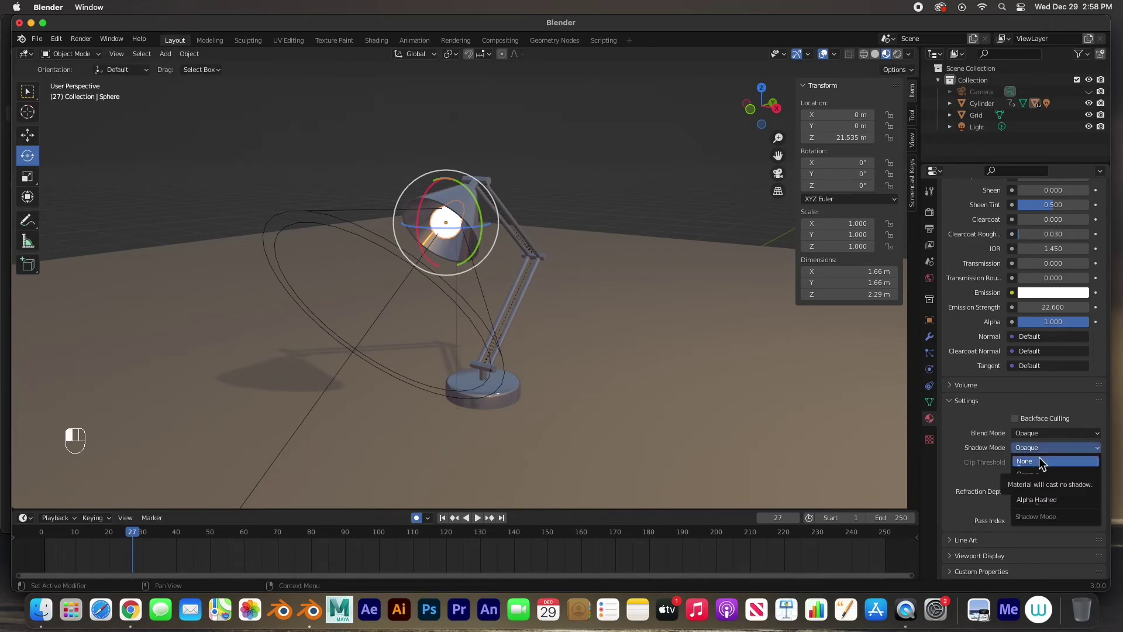
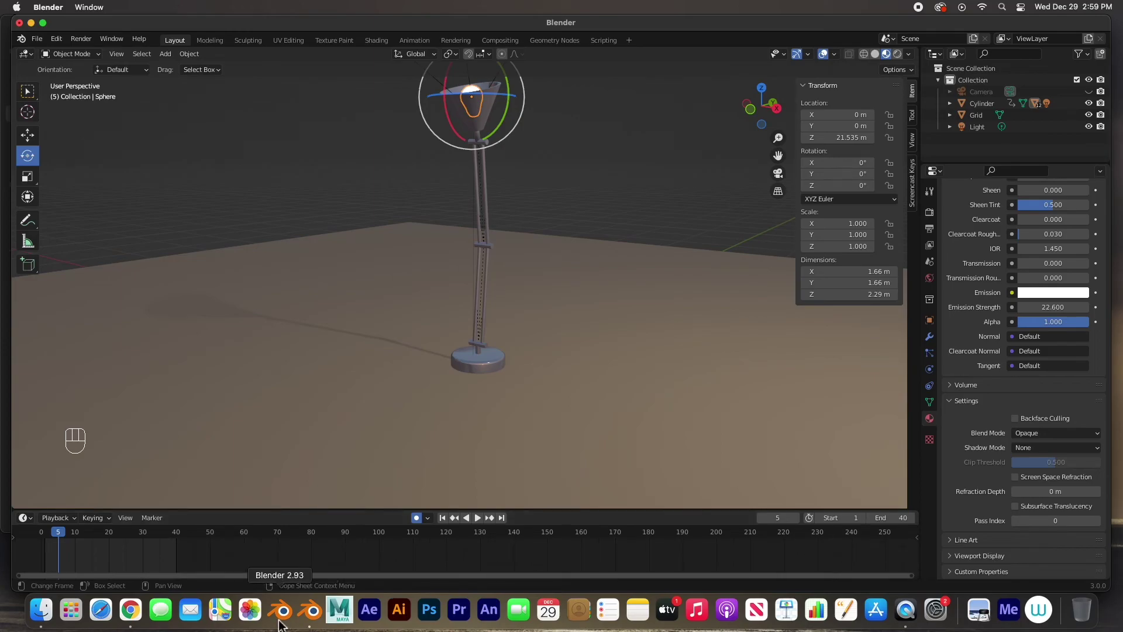
- Play the lamp animation and expand Cylinder through Cylinder.005 in the Outliner hierarchy
left_click(480, 526)
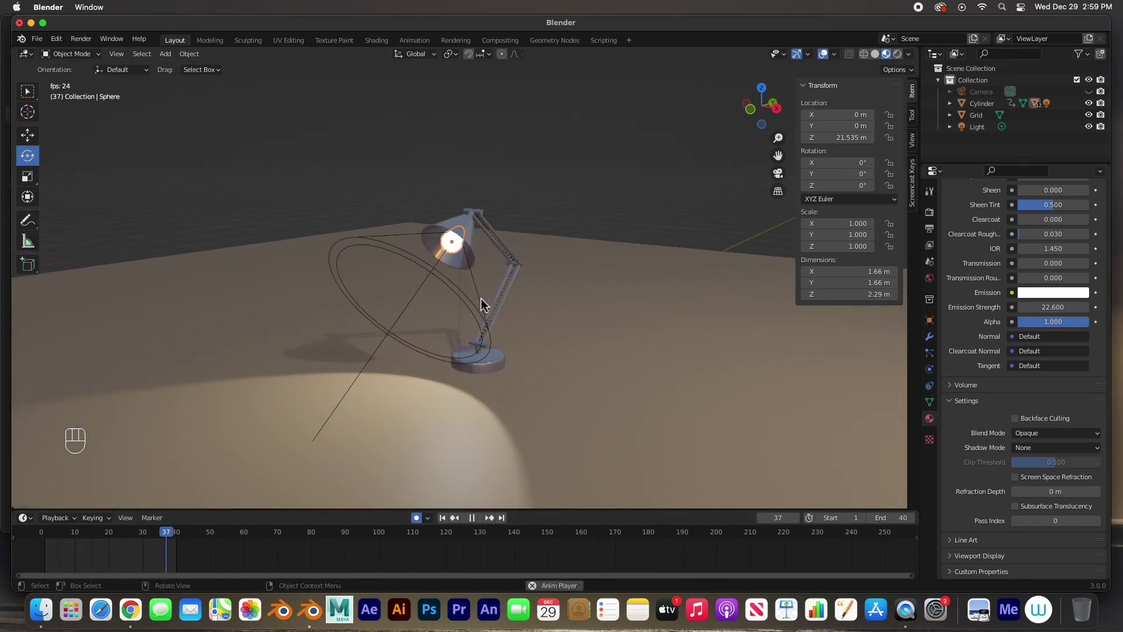
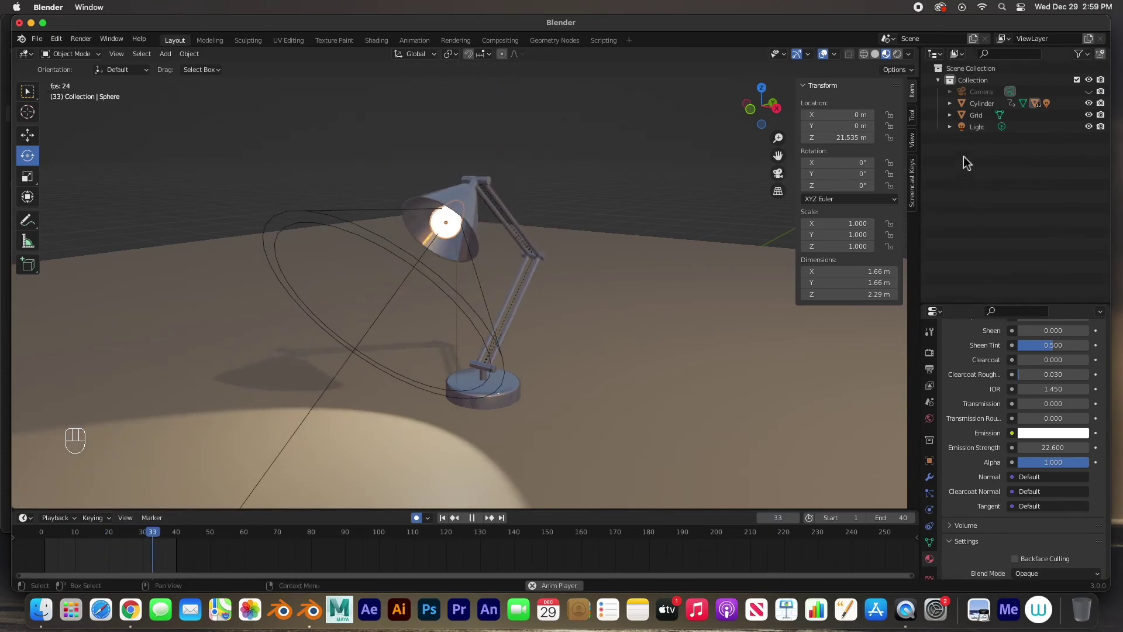
left_click(955, 110)
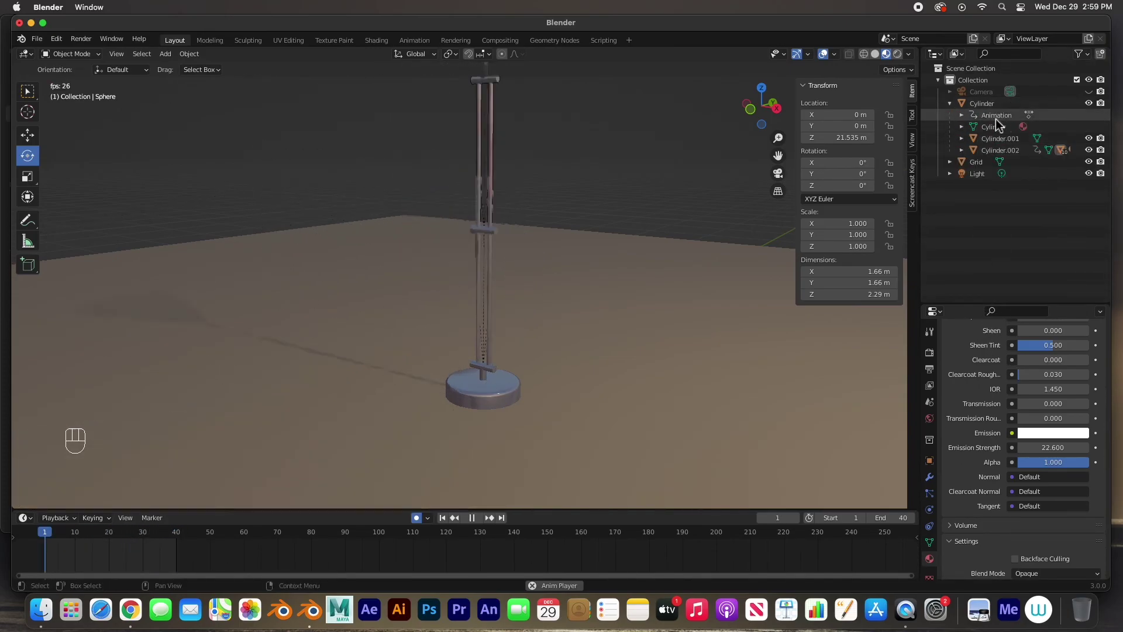
left_click(967, 154)
left_click(966, 146)
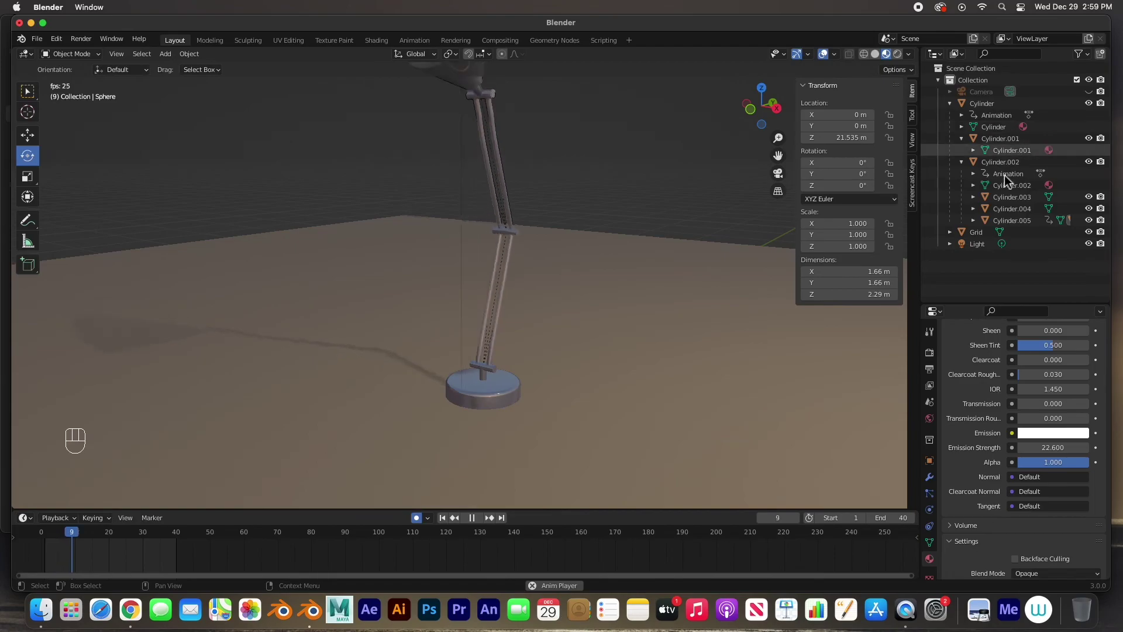
left_click(978, 204)
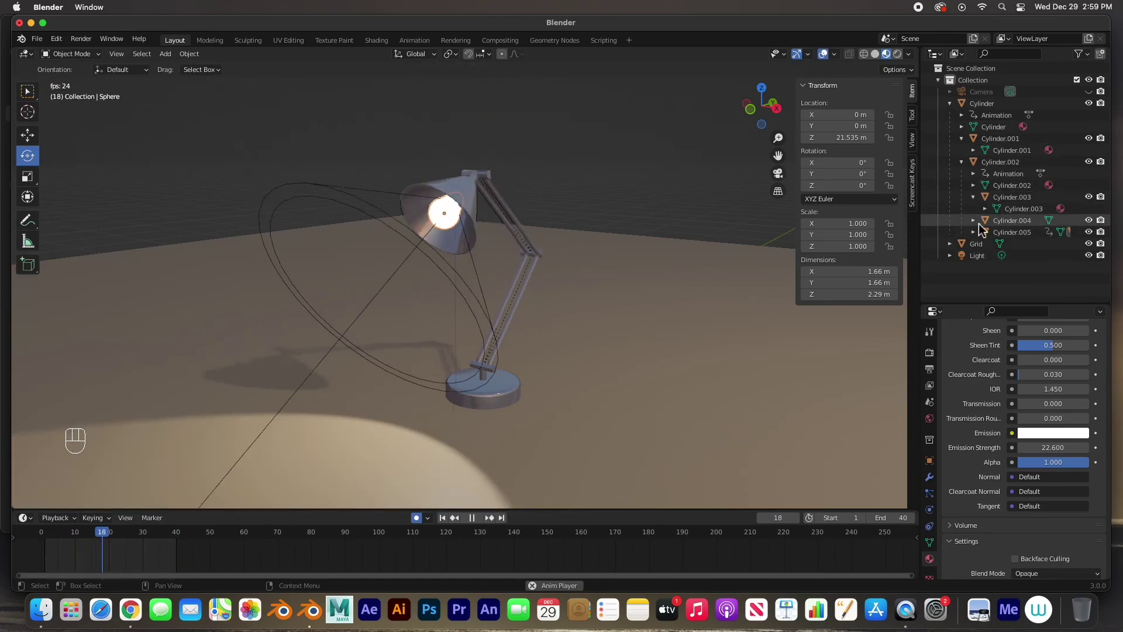
left_click(980, 229)
left_click(979, 249)
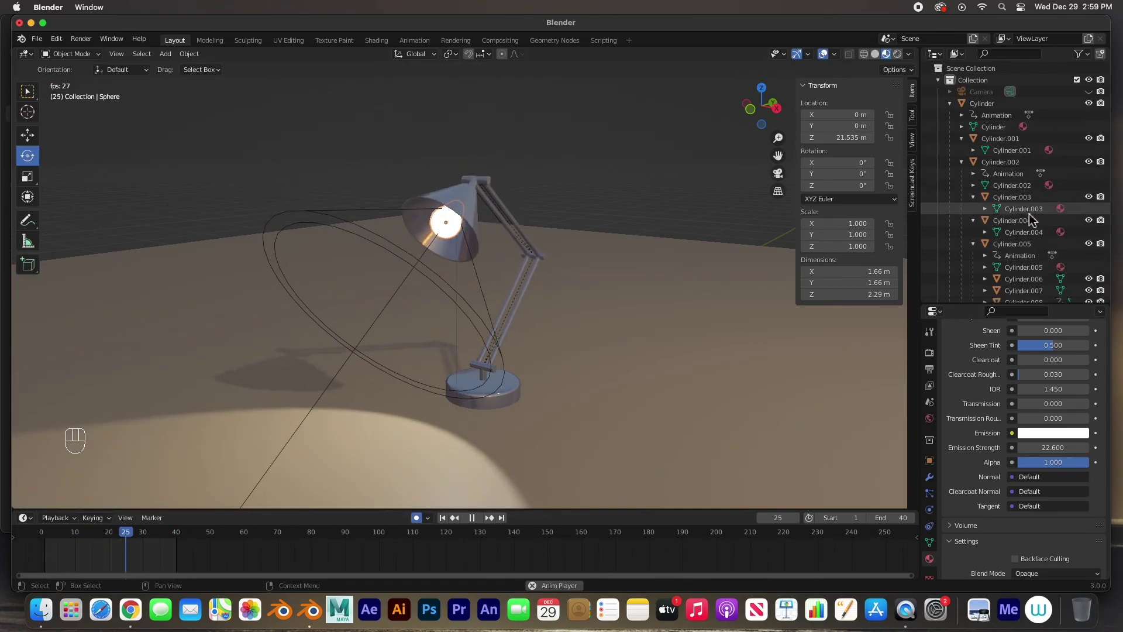